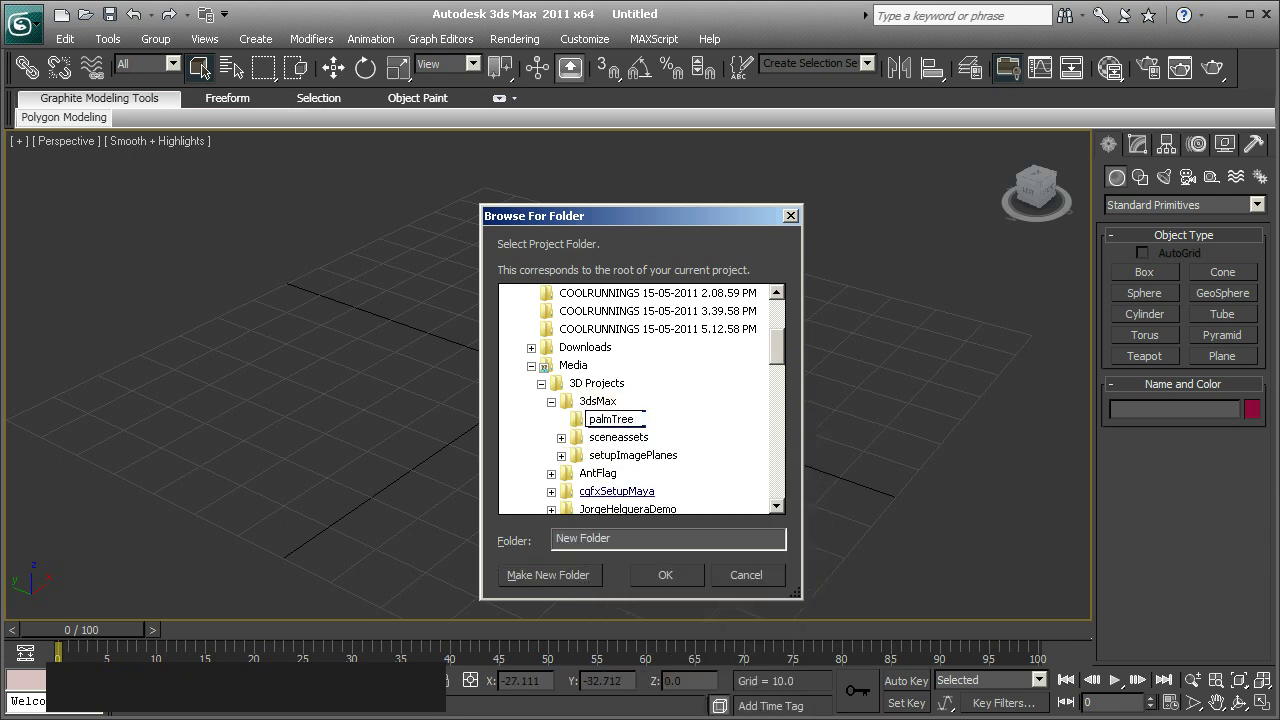
Make the new palmTree folder the project folder and check its images folder holds the bark and leaf bitmaps.
key("Return")
left_click(668, 580)
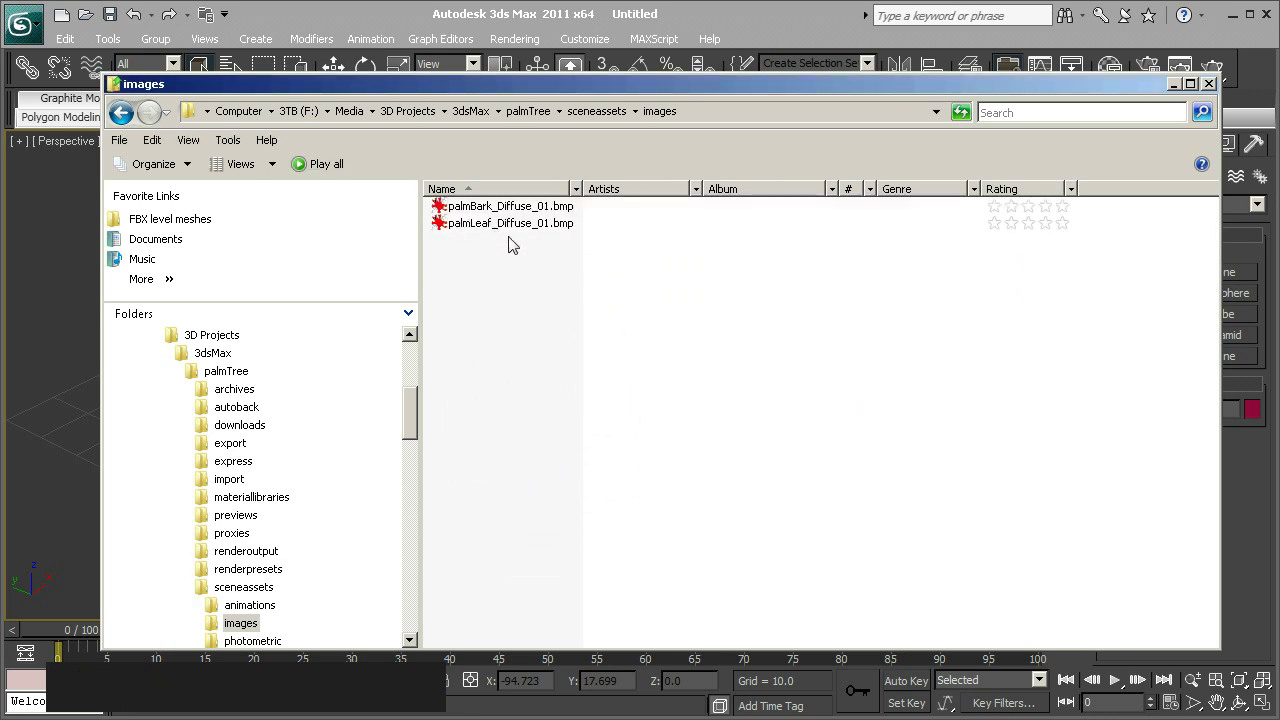
left_click(767, 29)
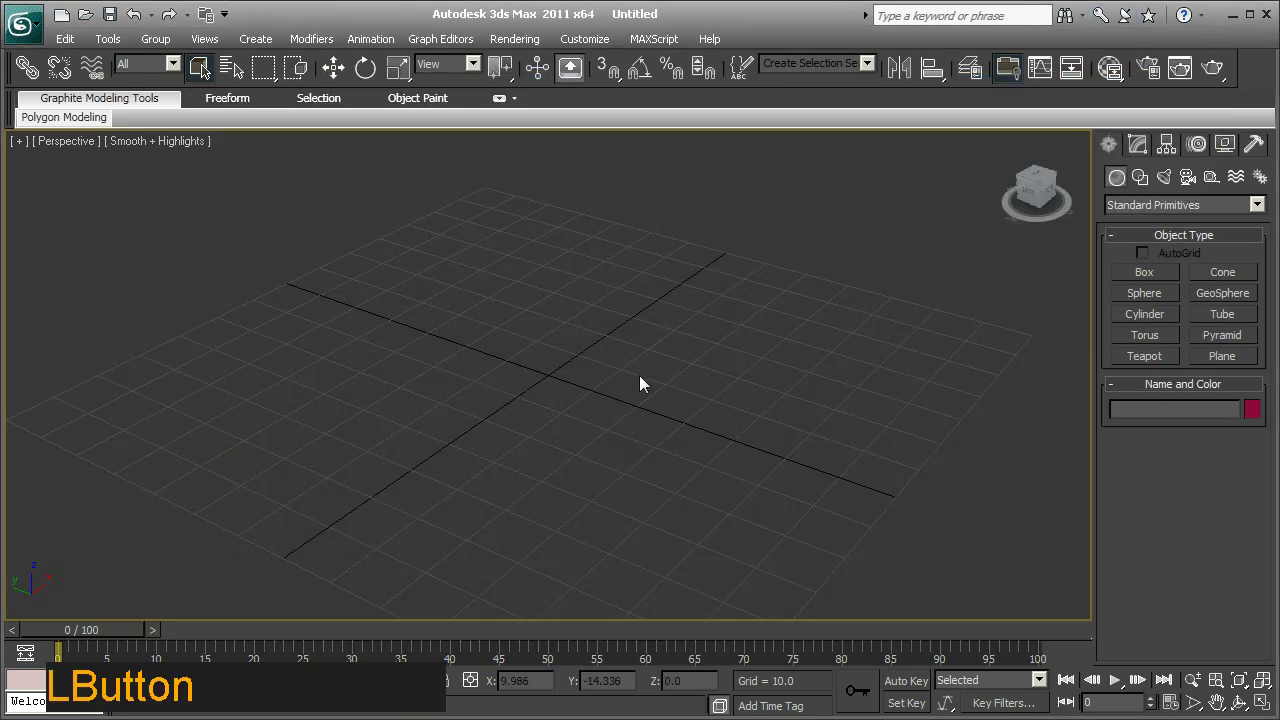
Create a 4-by-4 segment Plane primitive on the ground grid in the Perspective viewport.
left_click(649, 374)
middle_click(644, 372)
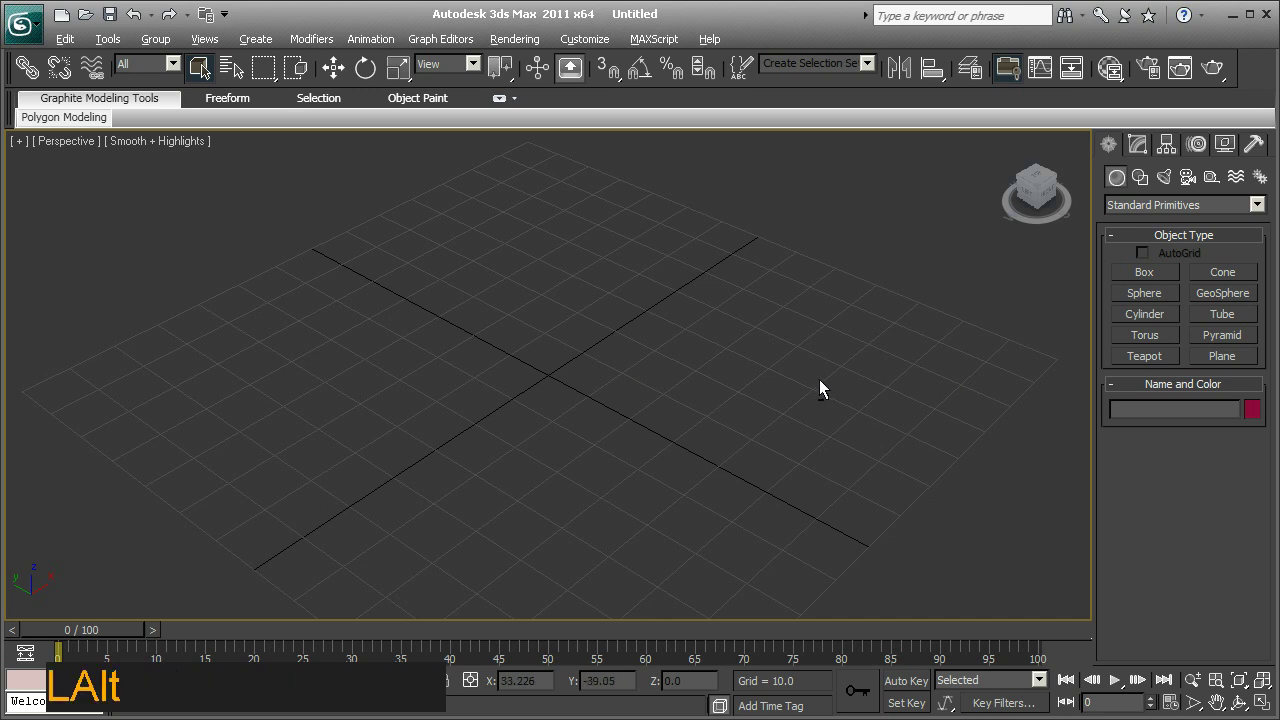
middle_click(761, 401)
middle_click(740, 399)
middle_click(757, 402)
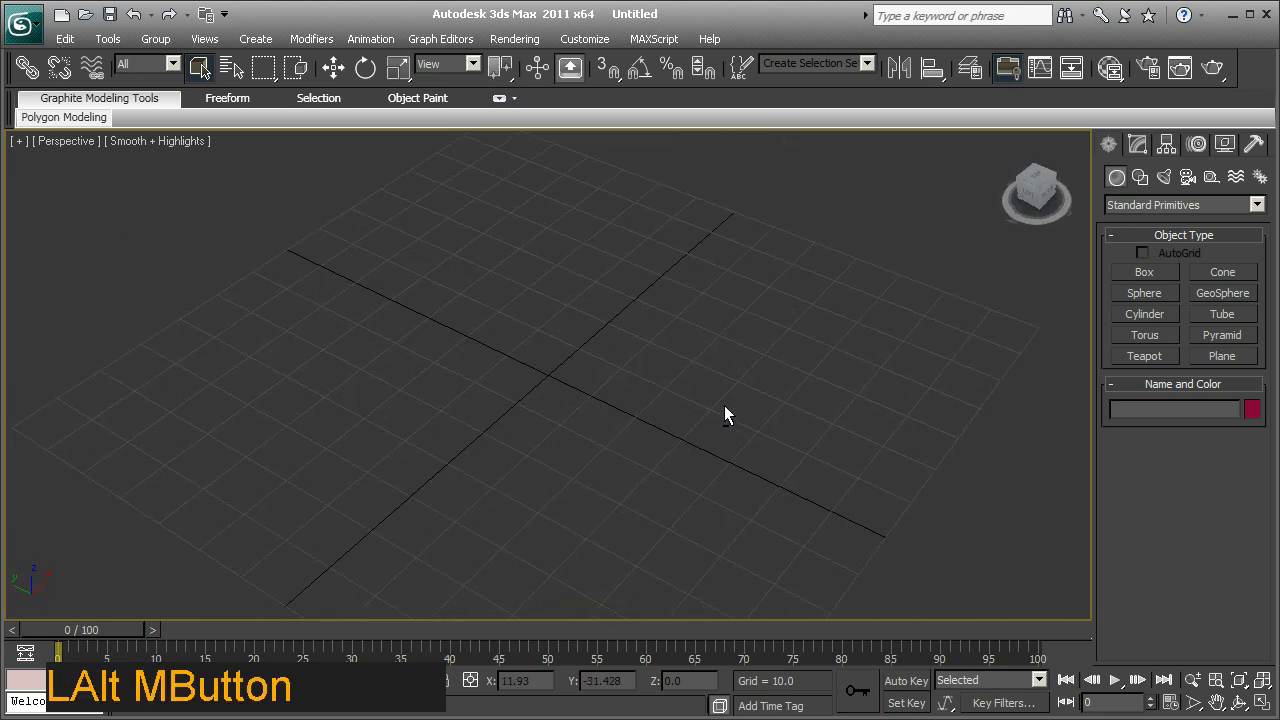
left_click(1202, 367)
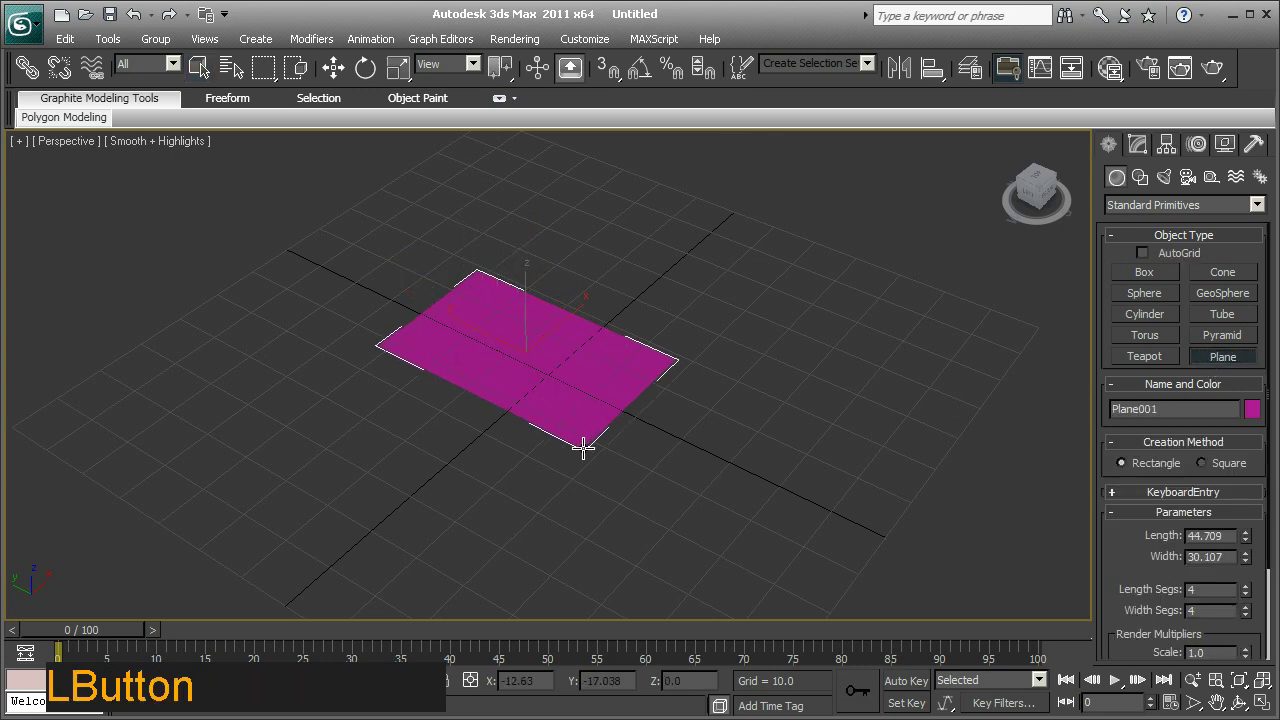
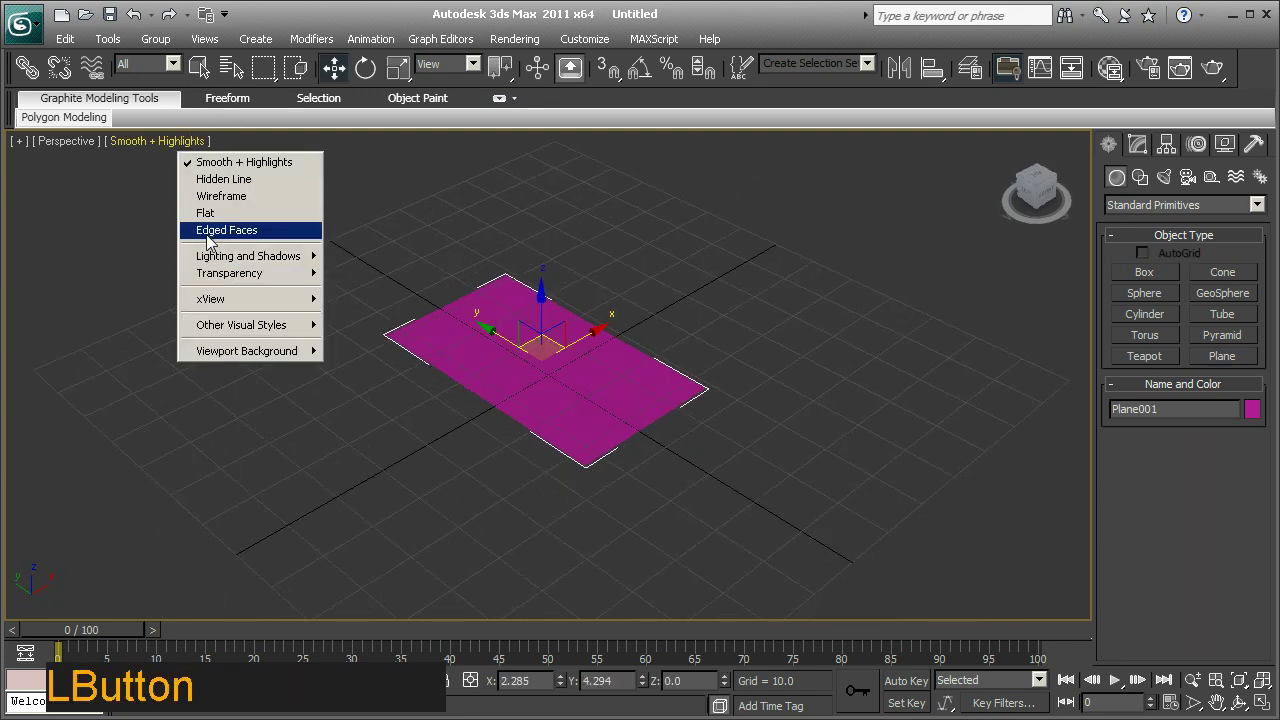
Display the plane with Edged Faces so its segment edges show.
middle_click(653, 280)
middle_click(580, 299)
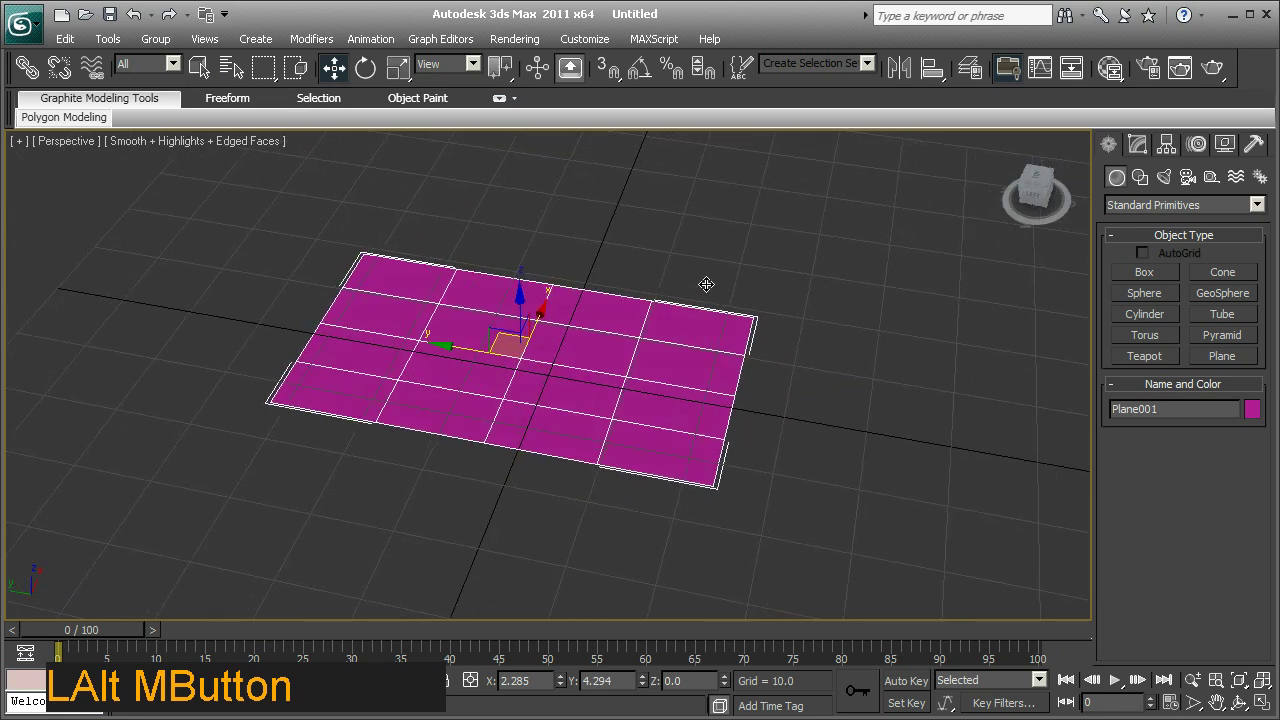
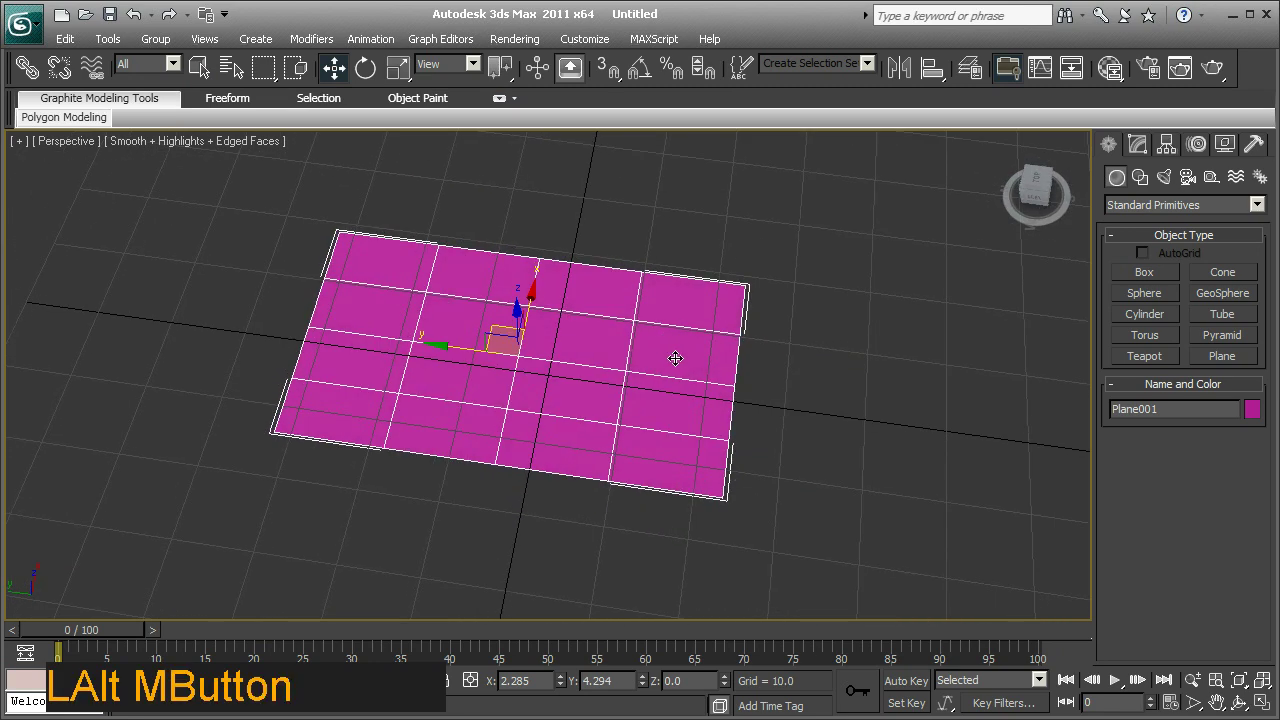
middle_click(768, 385)
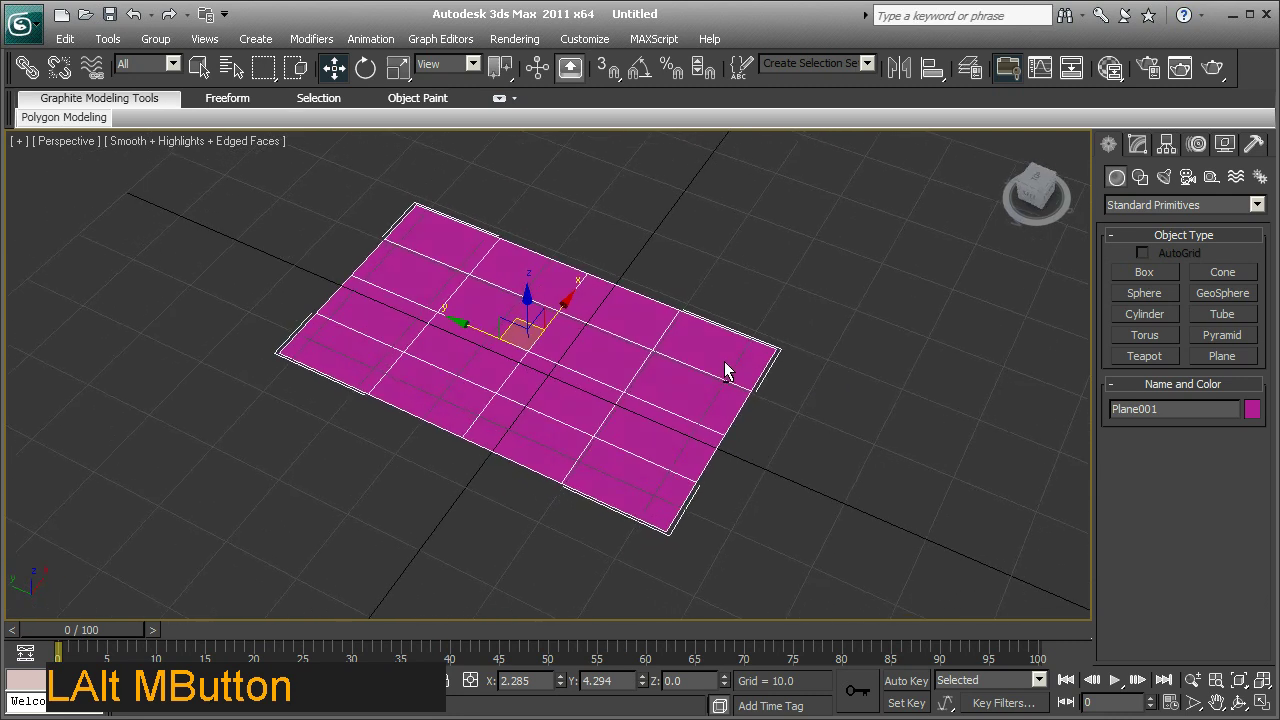
middle_click(693, 361)
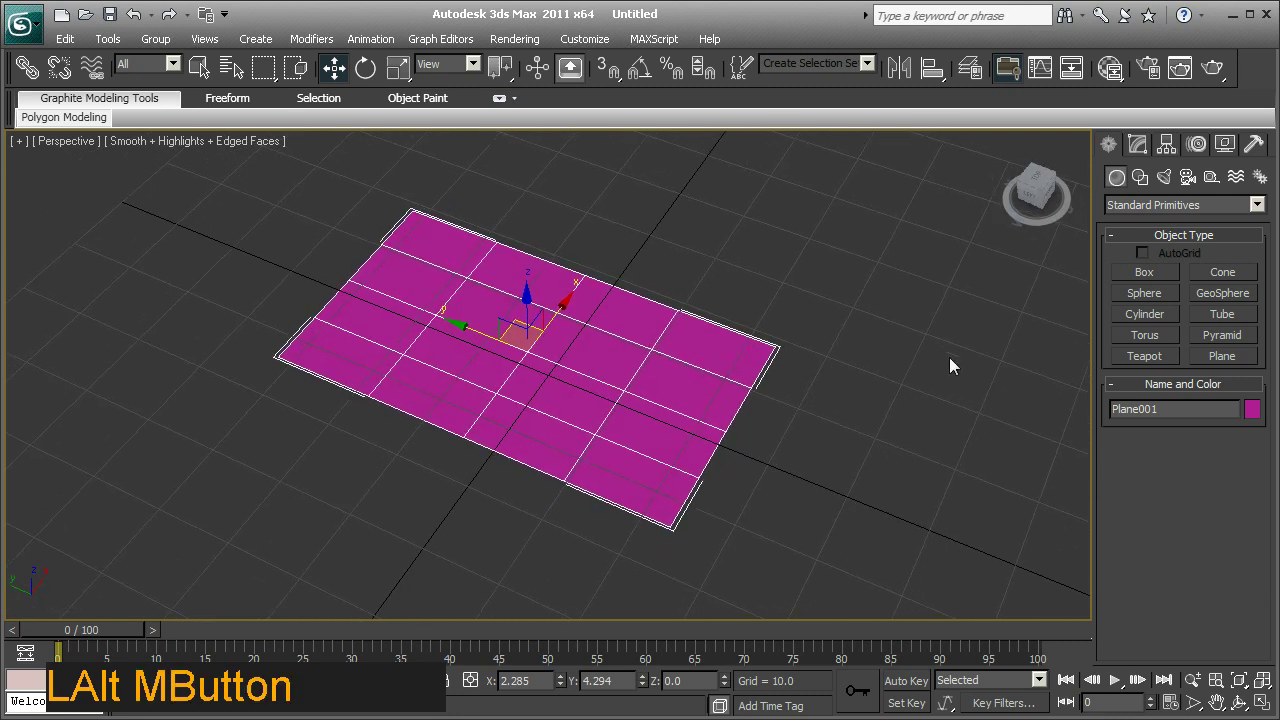
Add a Standard material in the Slate editor with palmLeaf_Diffuse_01.bmp from the project images folder as its bitmap.
left_click(1130, 83)
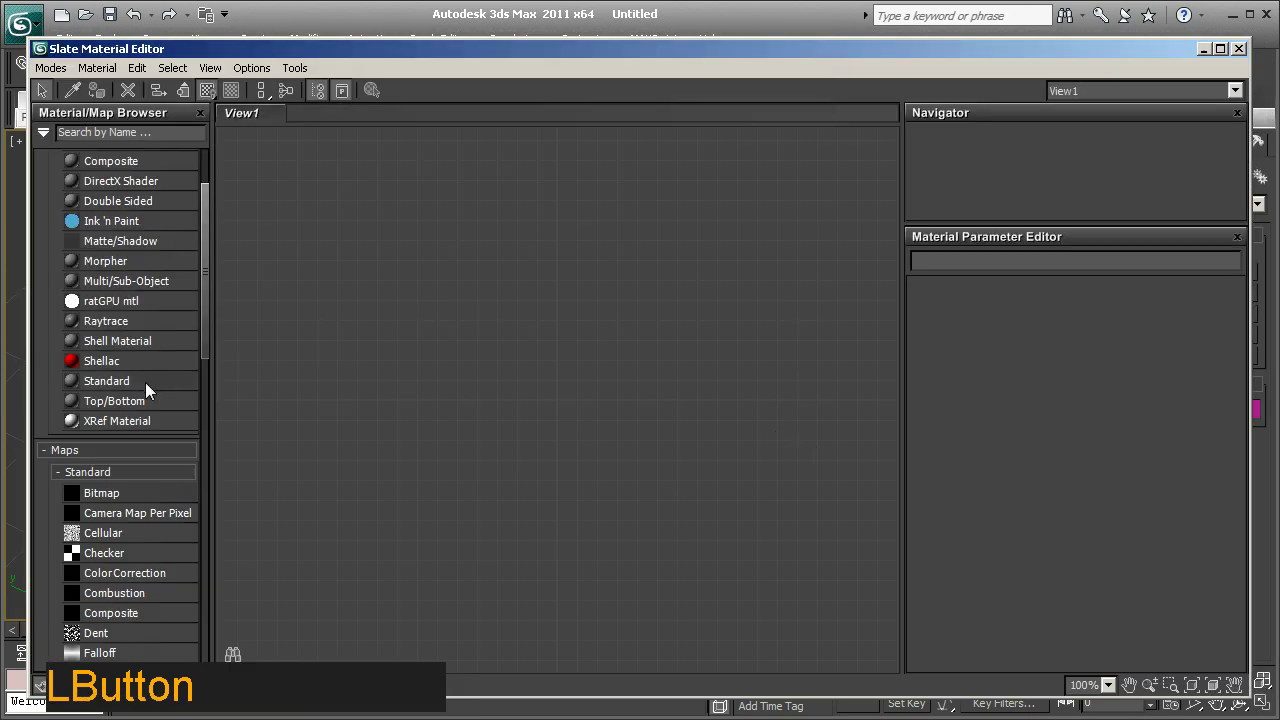
left_click(125, 392)
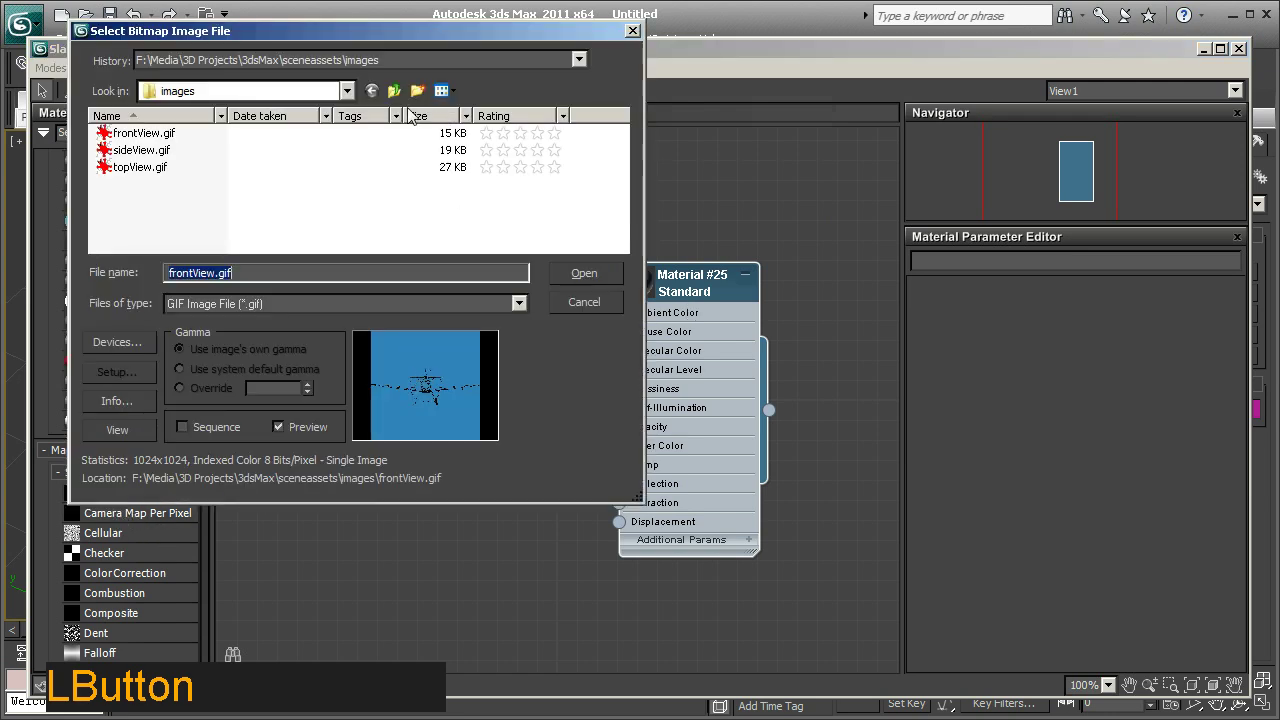
left_click(410, 97)
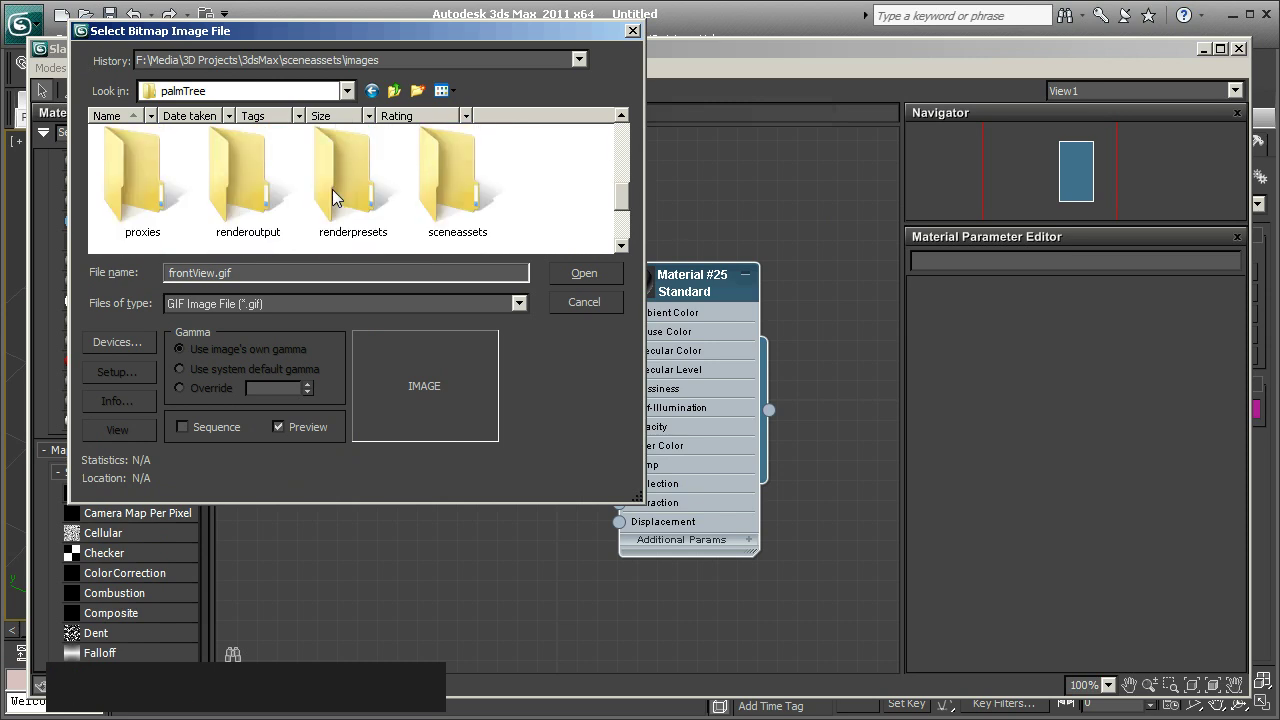
left_click(466, 194)
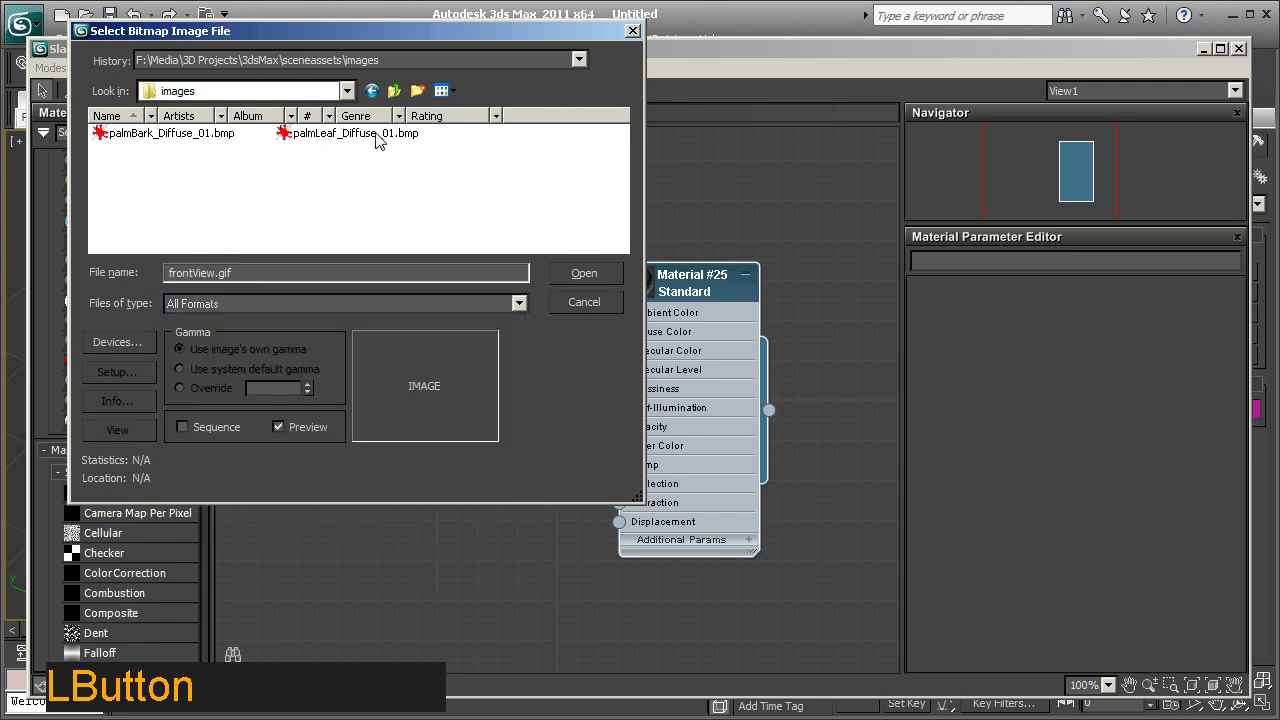
left_click(387, 137)
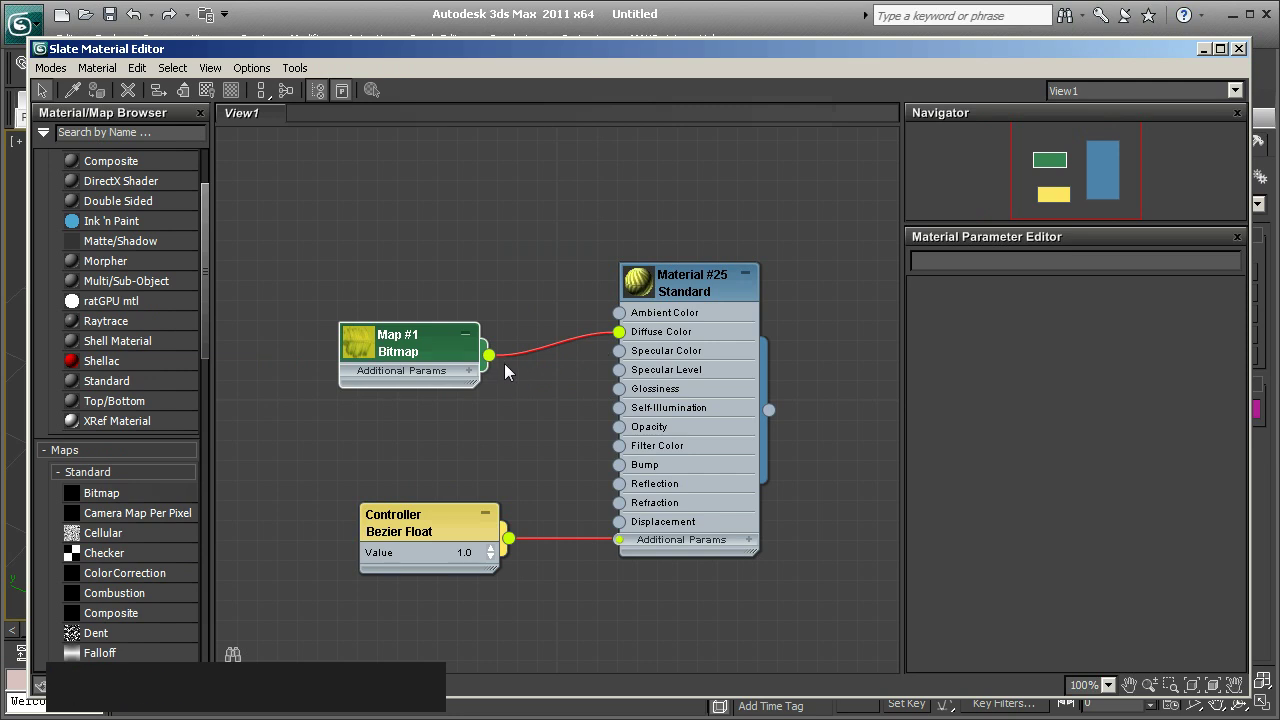
Wire the leaf bitmap into Opacity, rename the material palmLeaf_Material, and assign it to the plane.
left_click(500, 360)
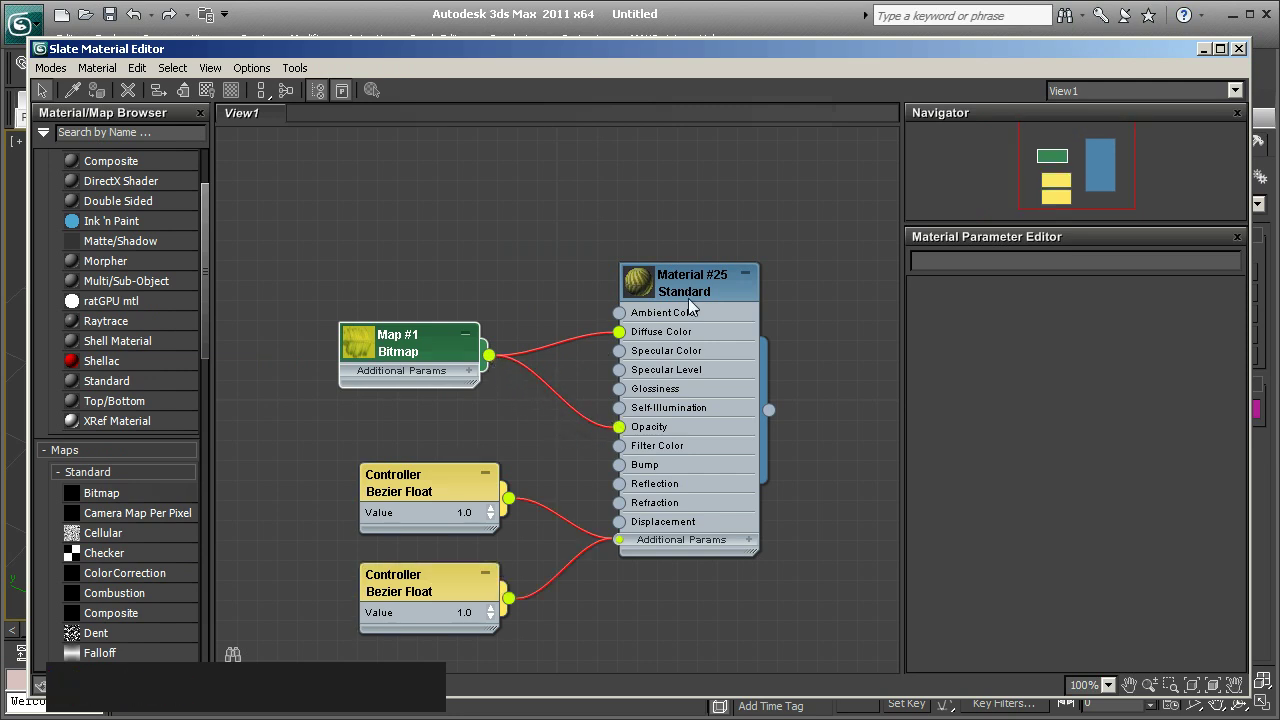
left_click(701, 287)
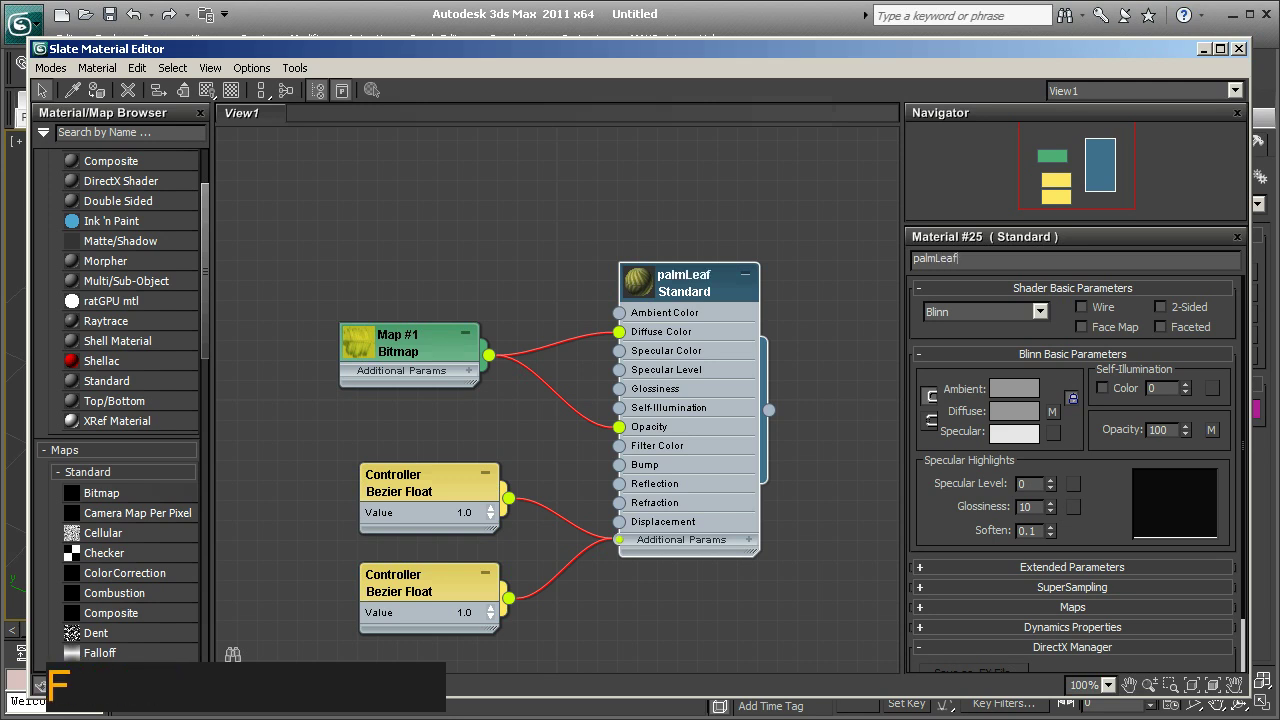
key("Return")
right_click(682, 285)
left_click(716, 314)
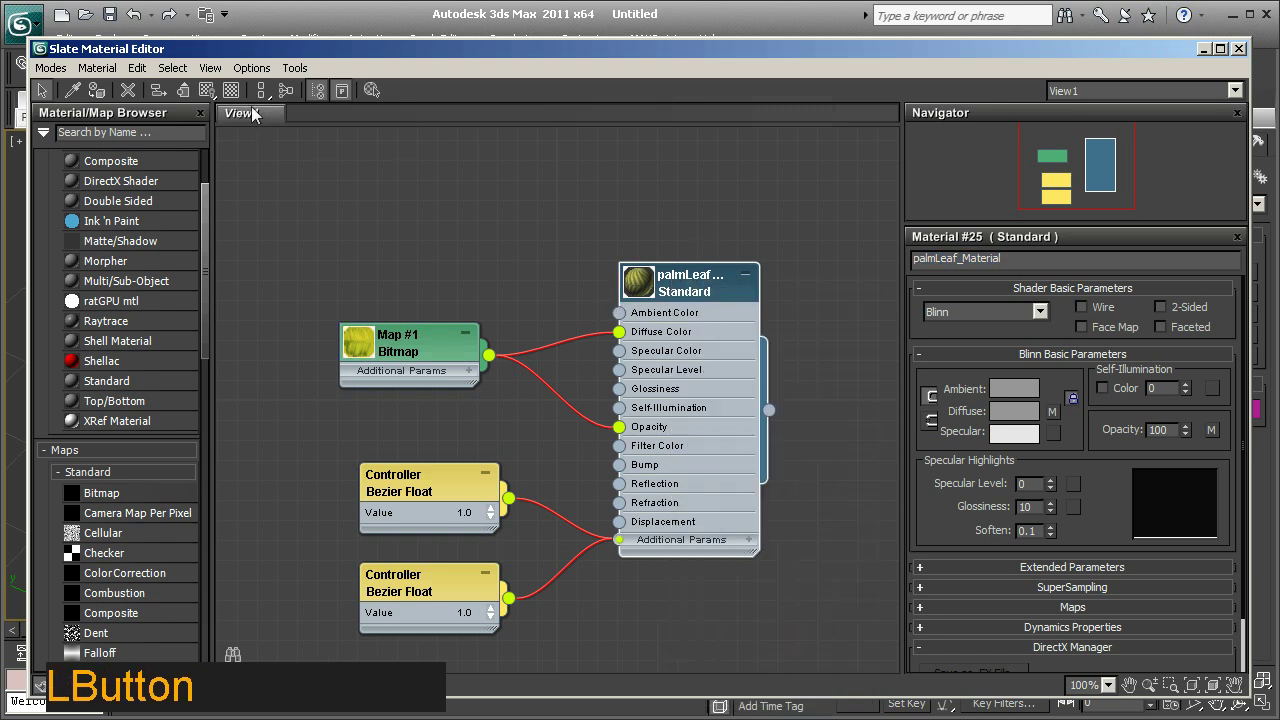
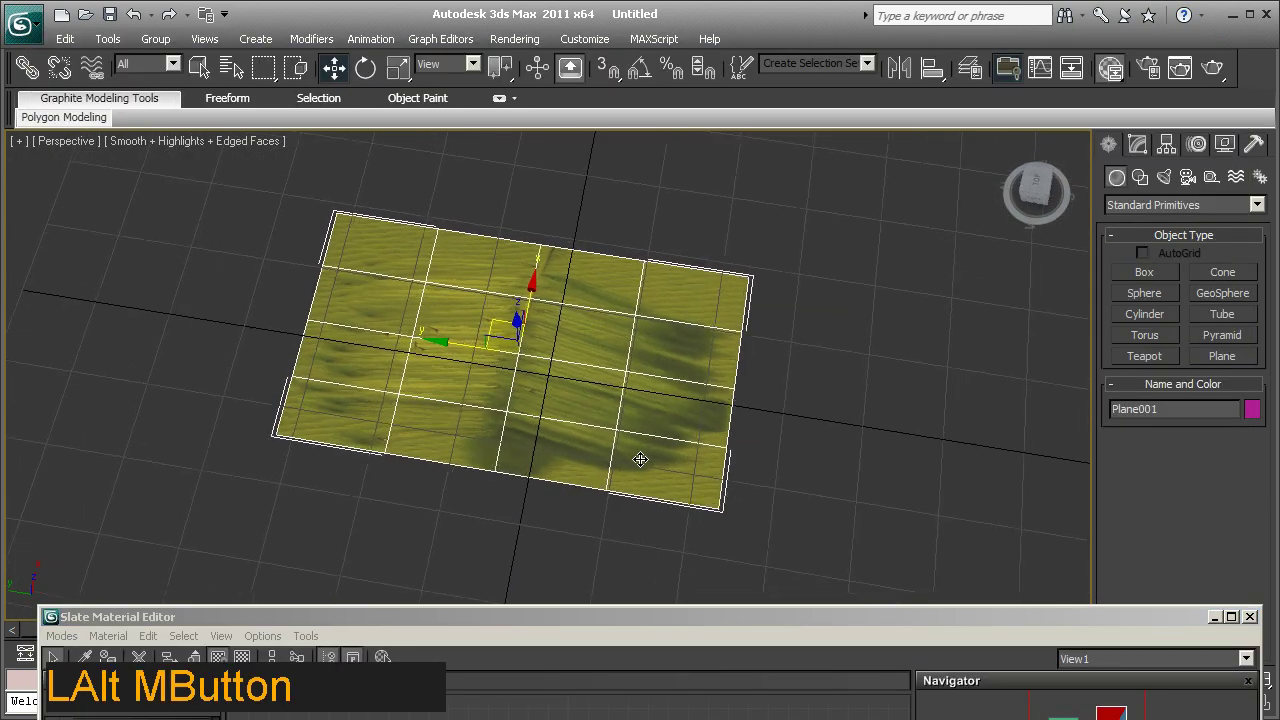
Reshape the textured plane to length 22.816 and width 73.588 in the Modify panel.
left_click(1144, 144)
middle_click(754, 332)
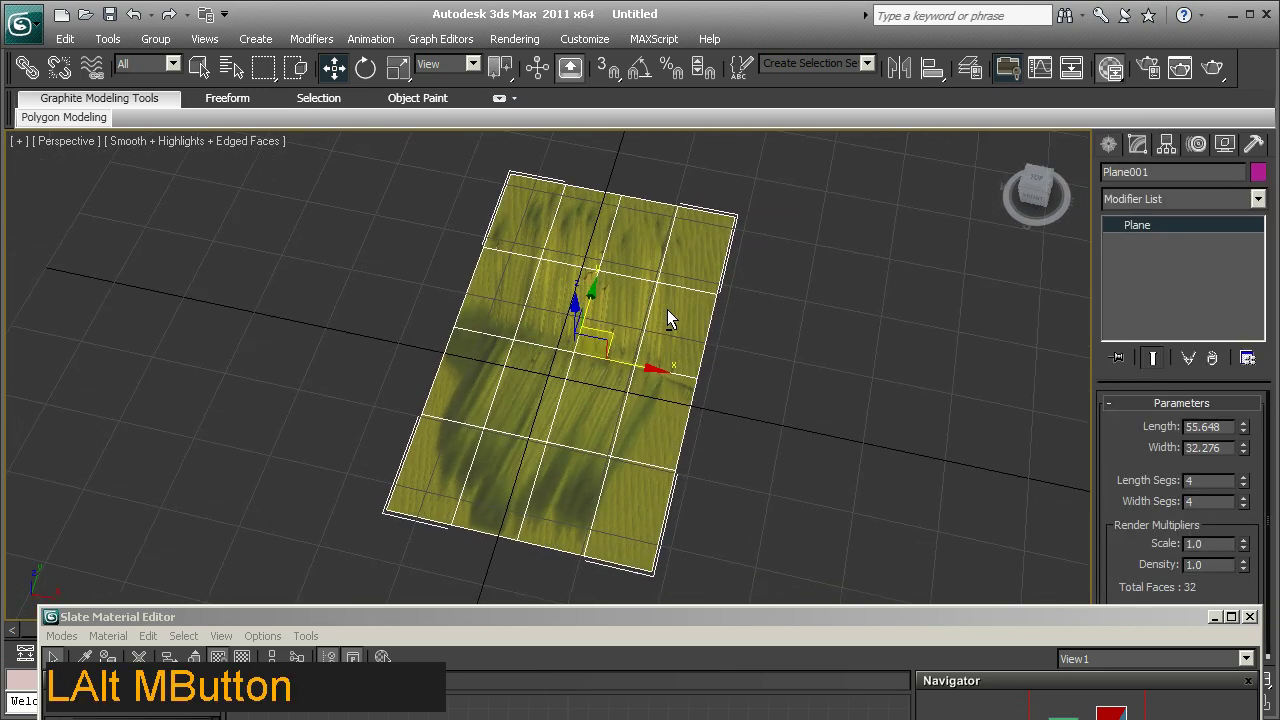
middle_click(623, 331)
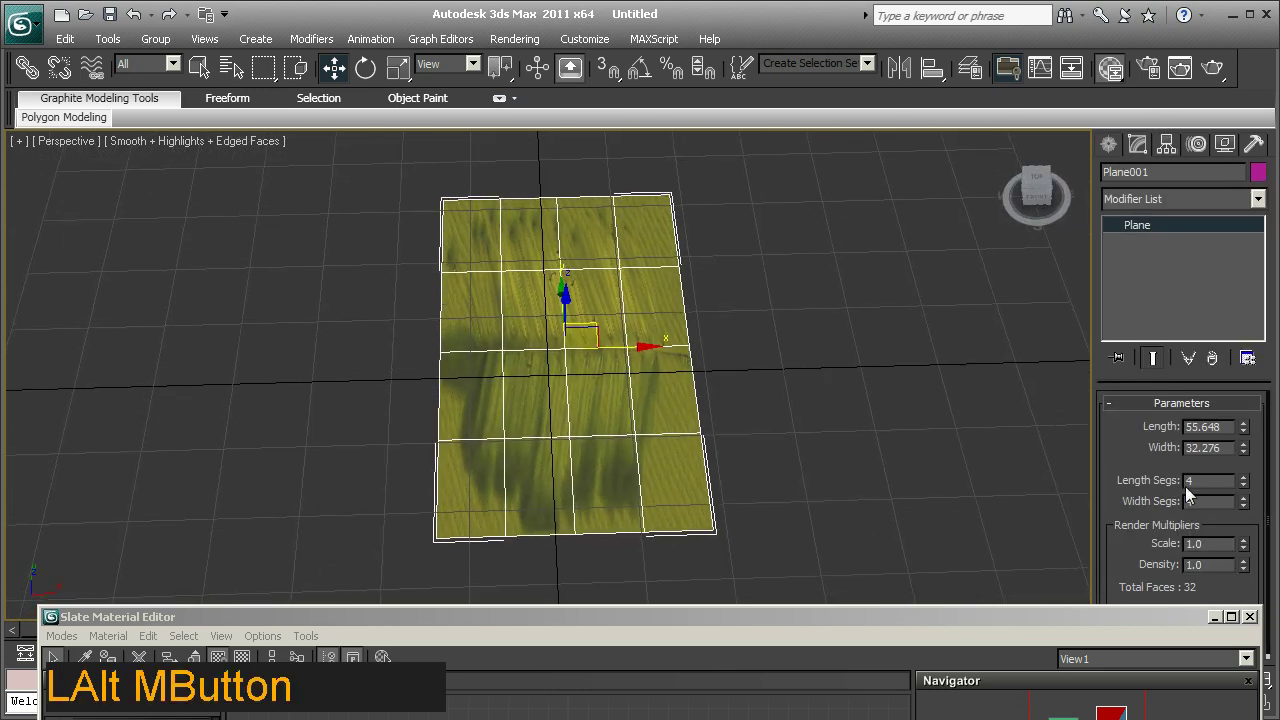
left_click(1255, 434)
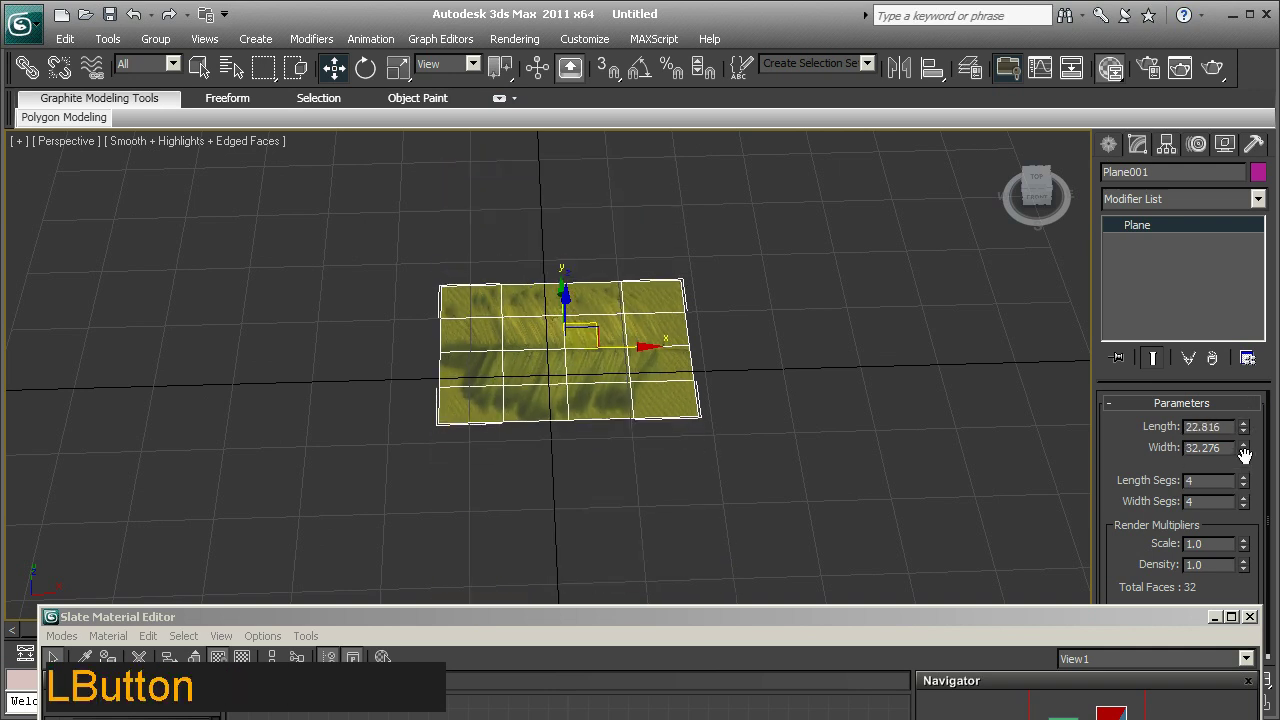
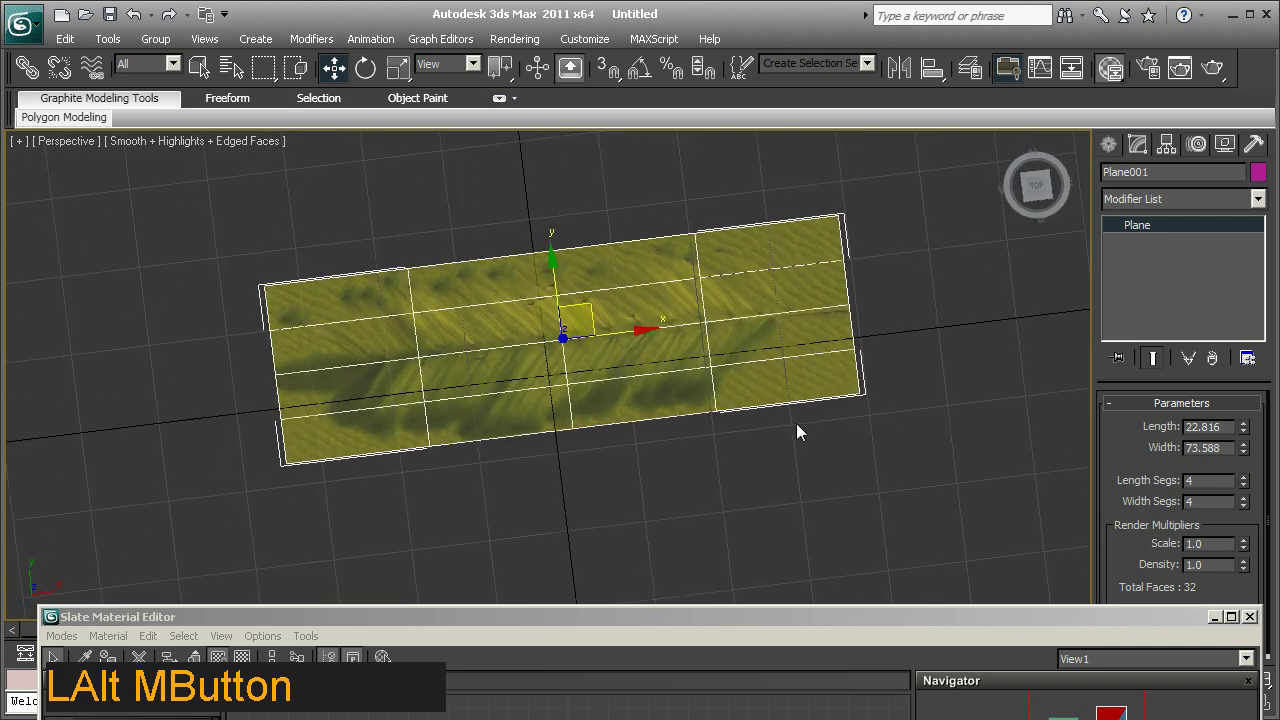
middle_click(707, 455)
middle_click(582, 483)
Set the leaf bitmap's Mono Channel Output to Alpha so the frond shows as a cut-out.
left_click(648, 621)
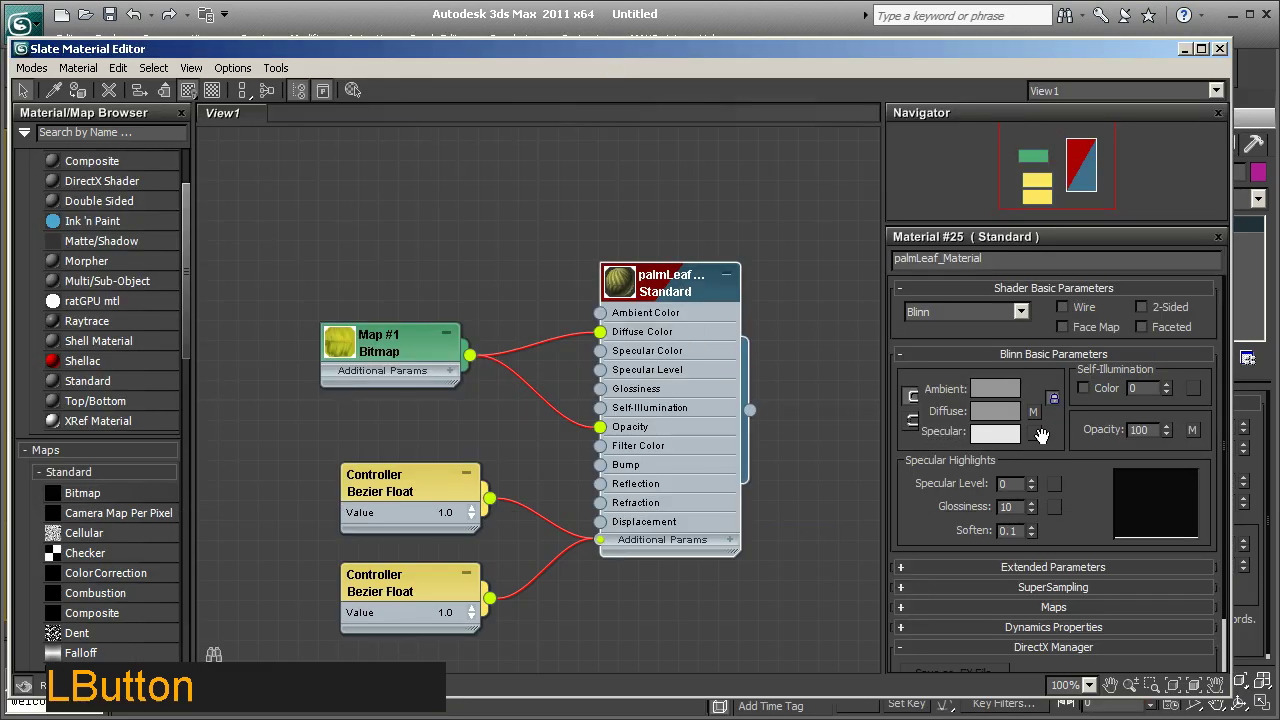
left_click(1204, 439)
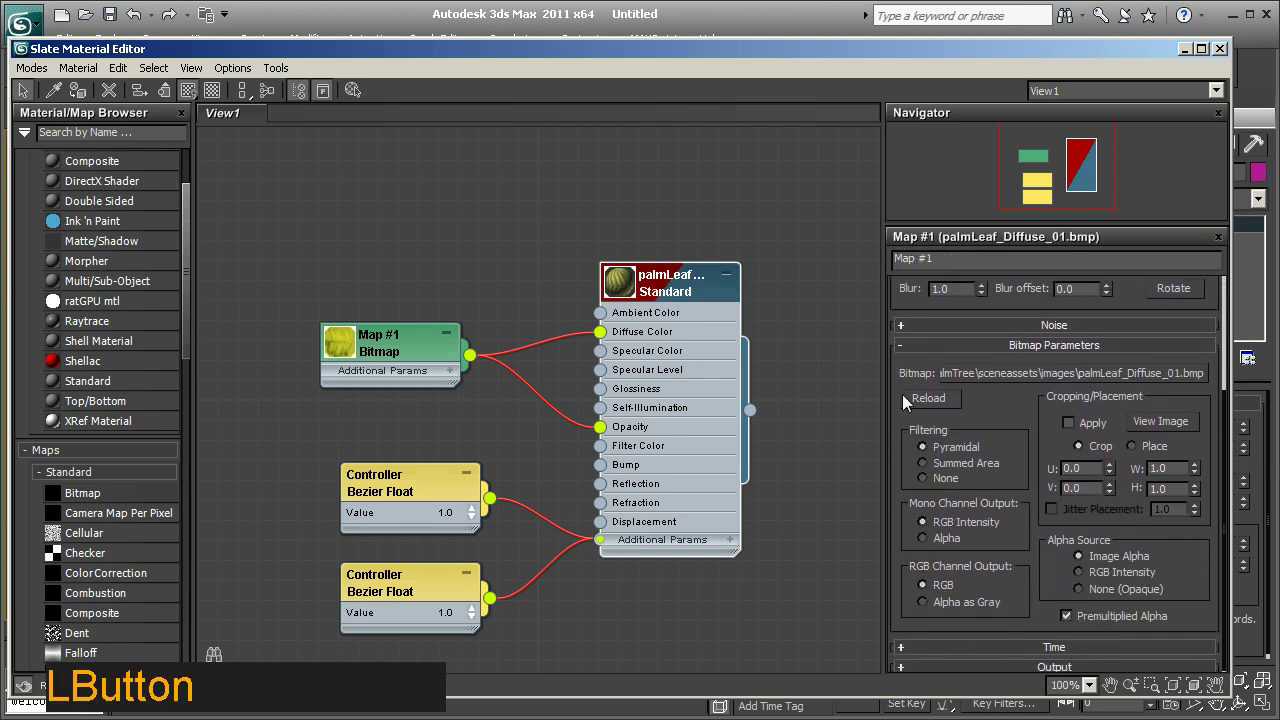
left_click(930, 547)
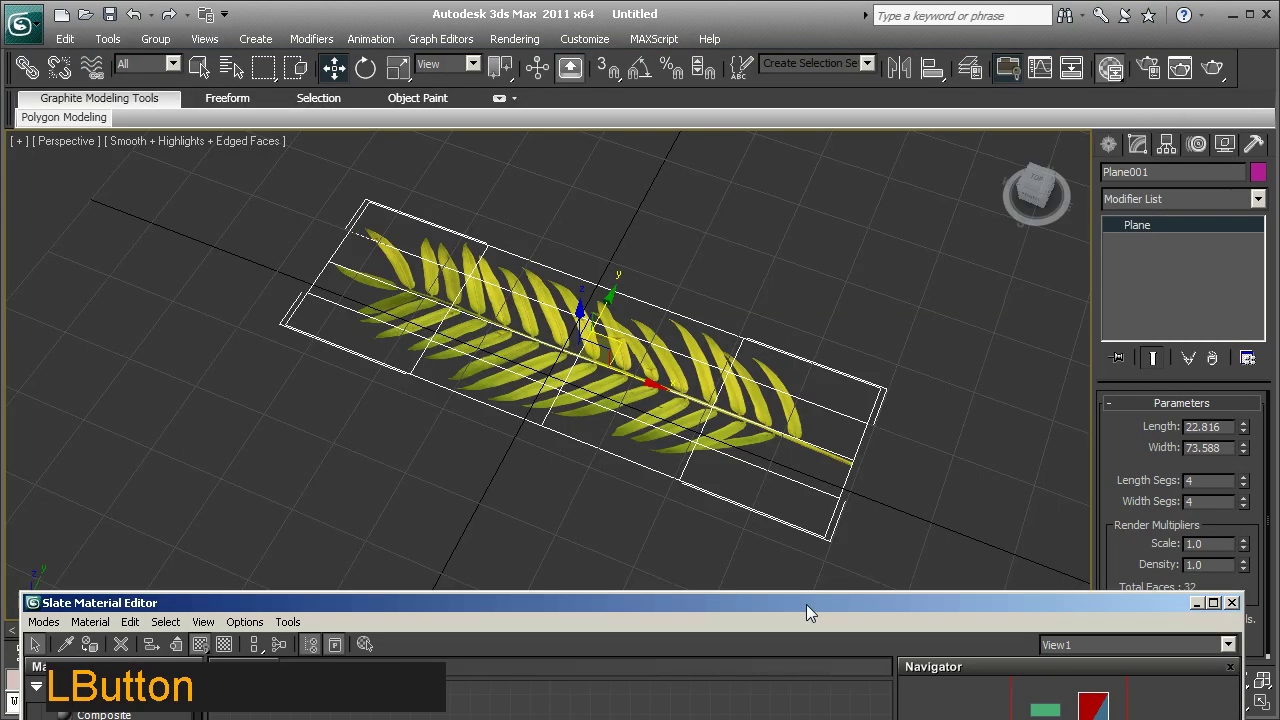
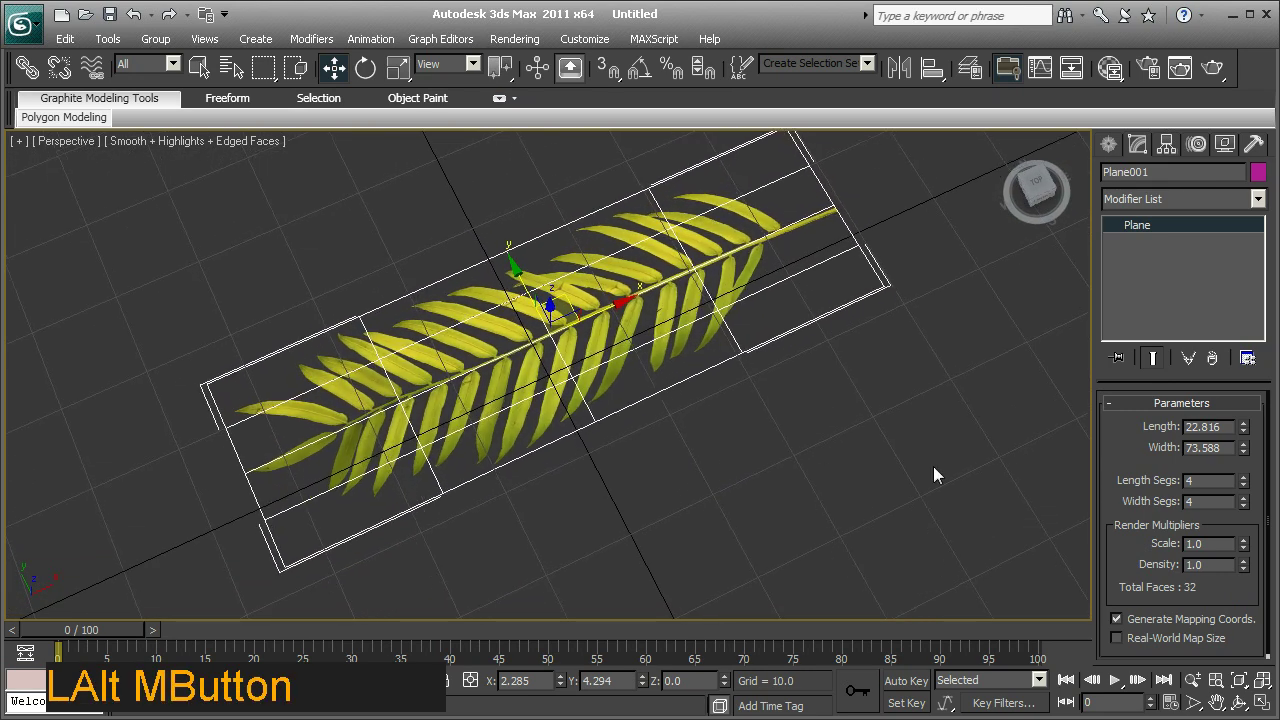
Lengthen the plane to 28.976 to fit the frond and frame the leaf in the Perspective view.
left_click(1250, 432)
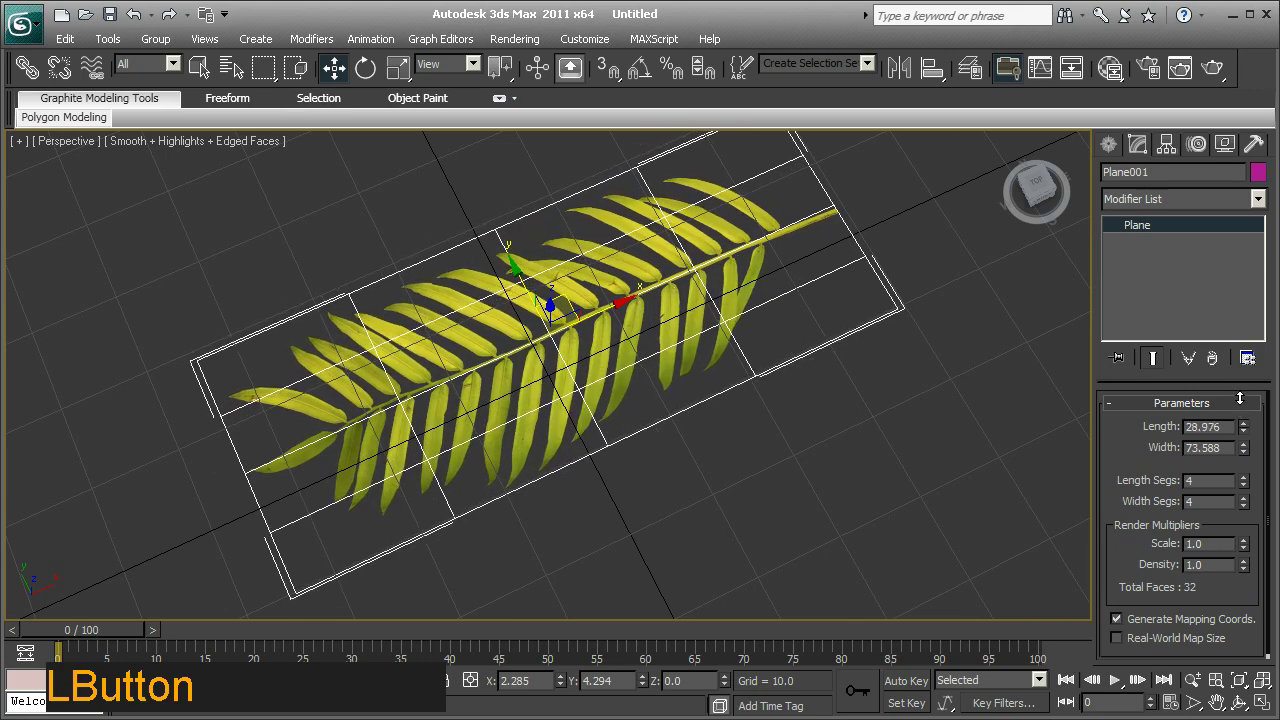
middle_click(805, 476)
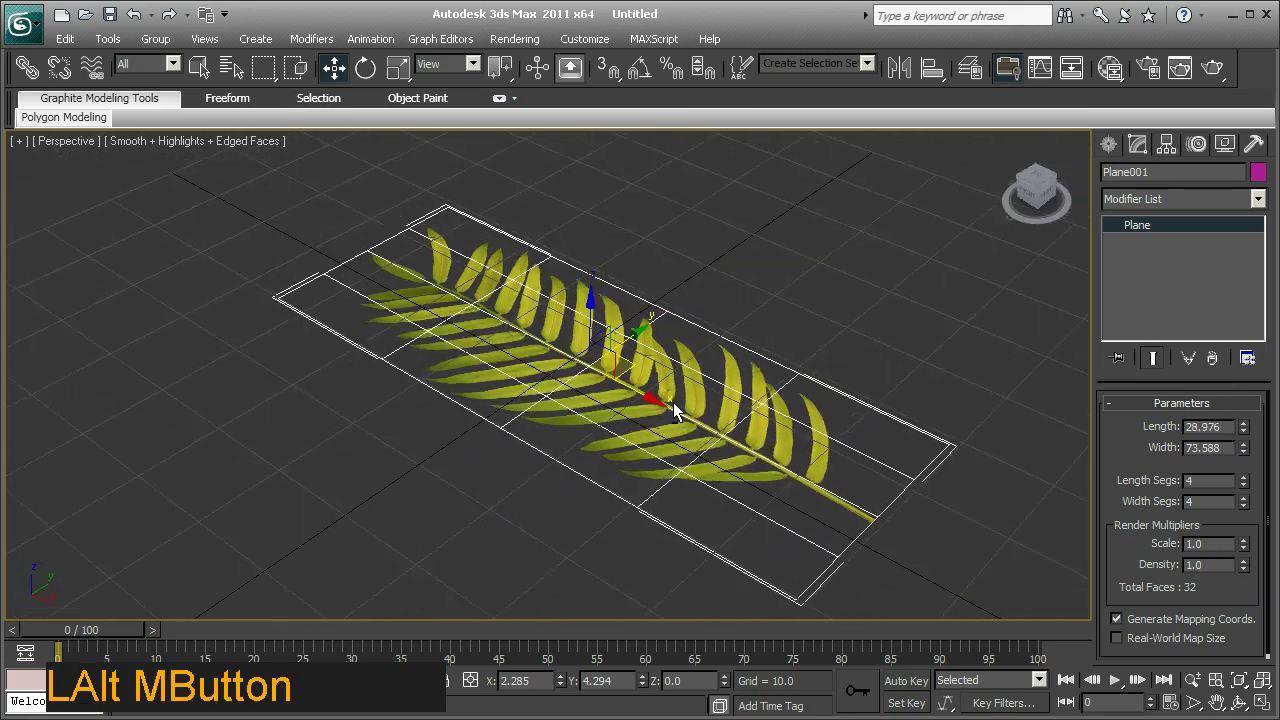
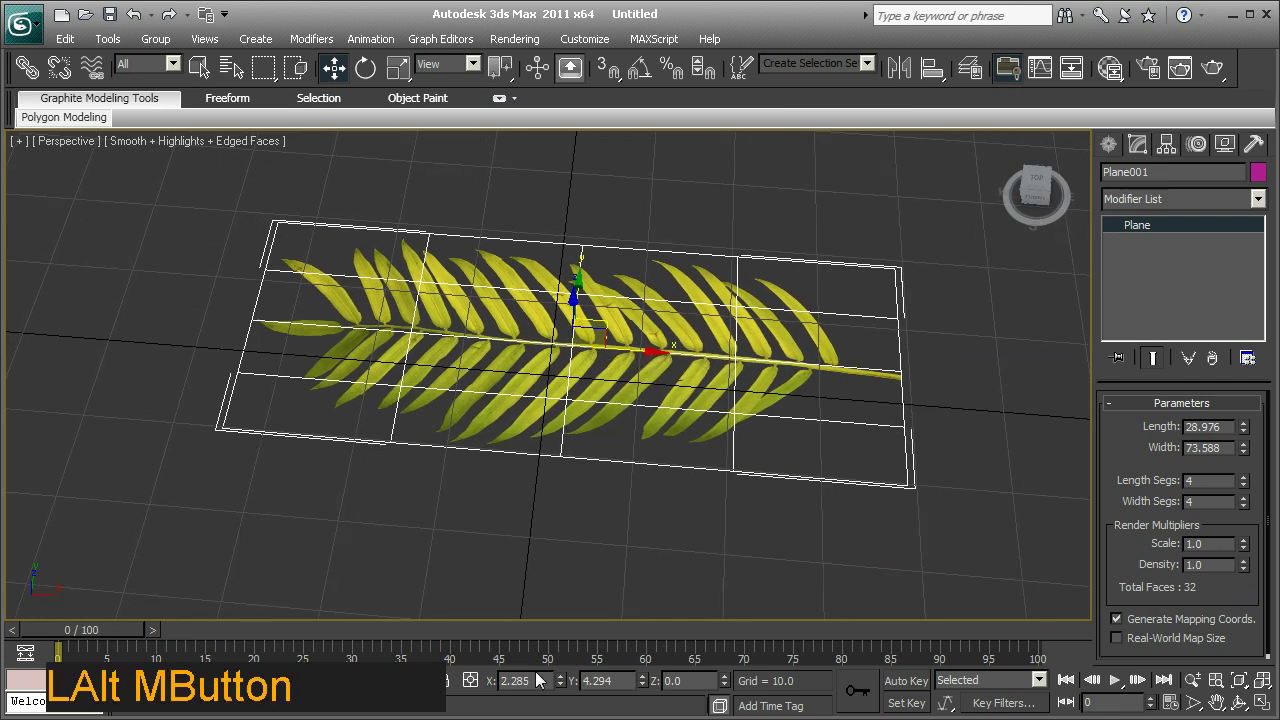
right_click(570, 687)
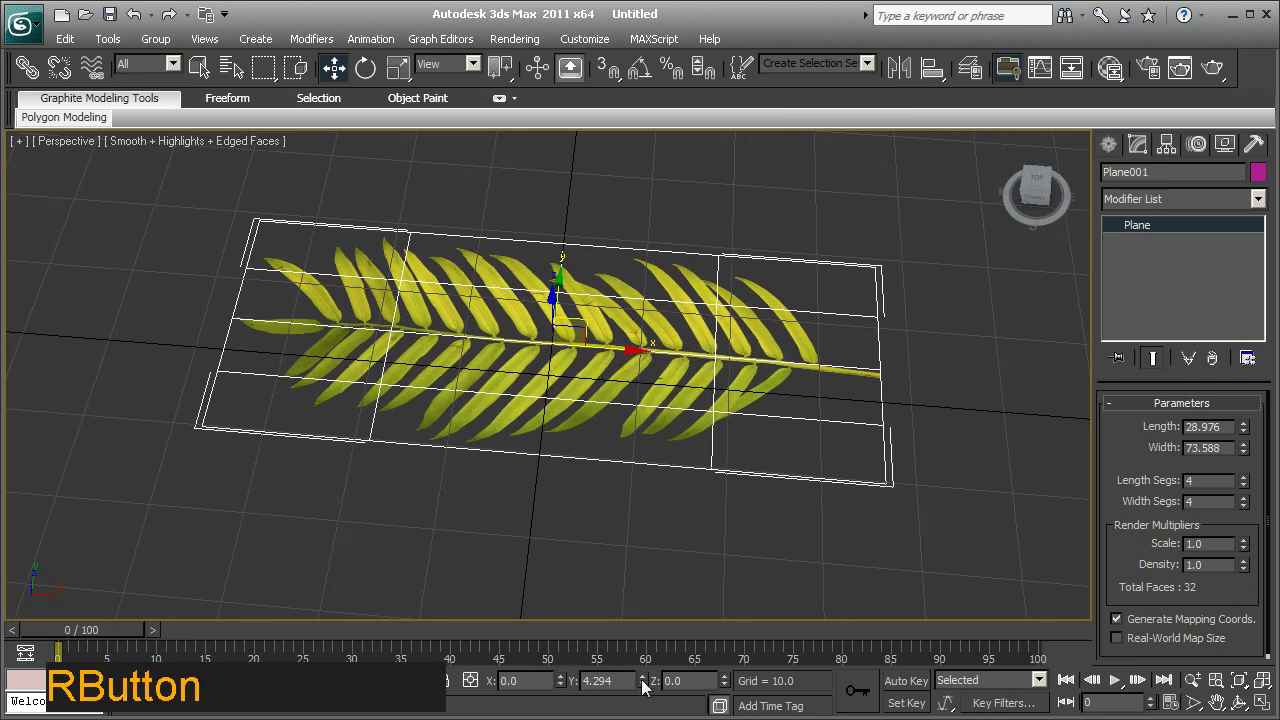
middle_click(689, 517)
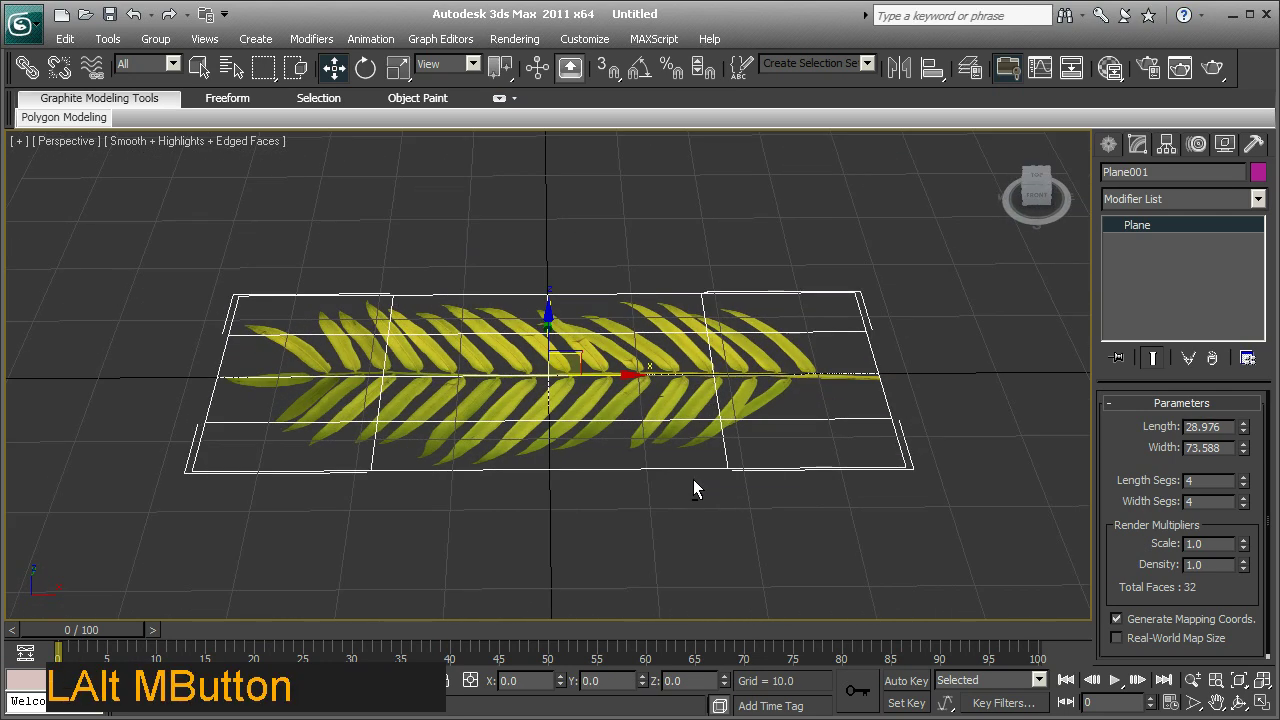
left_click(634, 370)
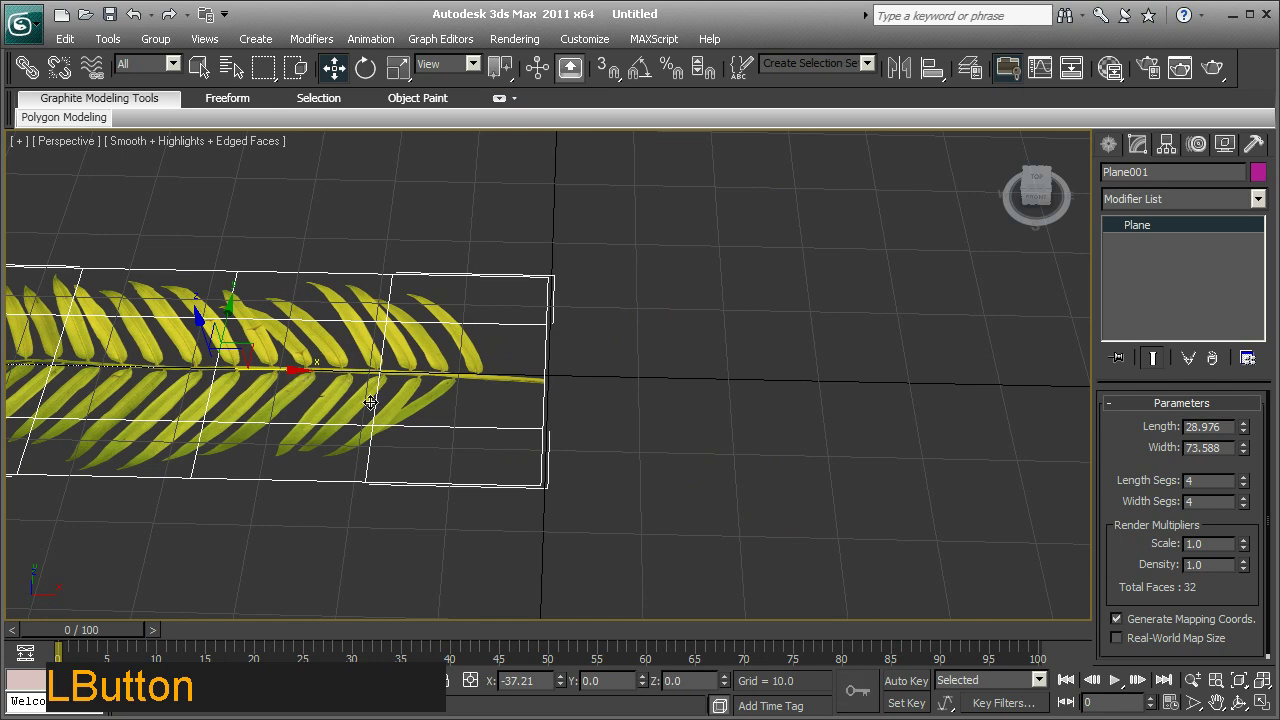
middle_click(652, 467)
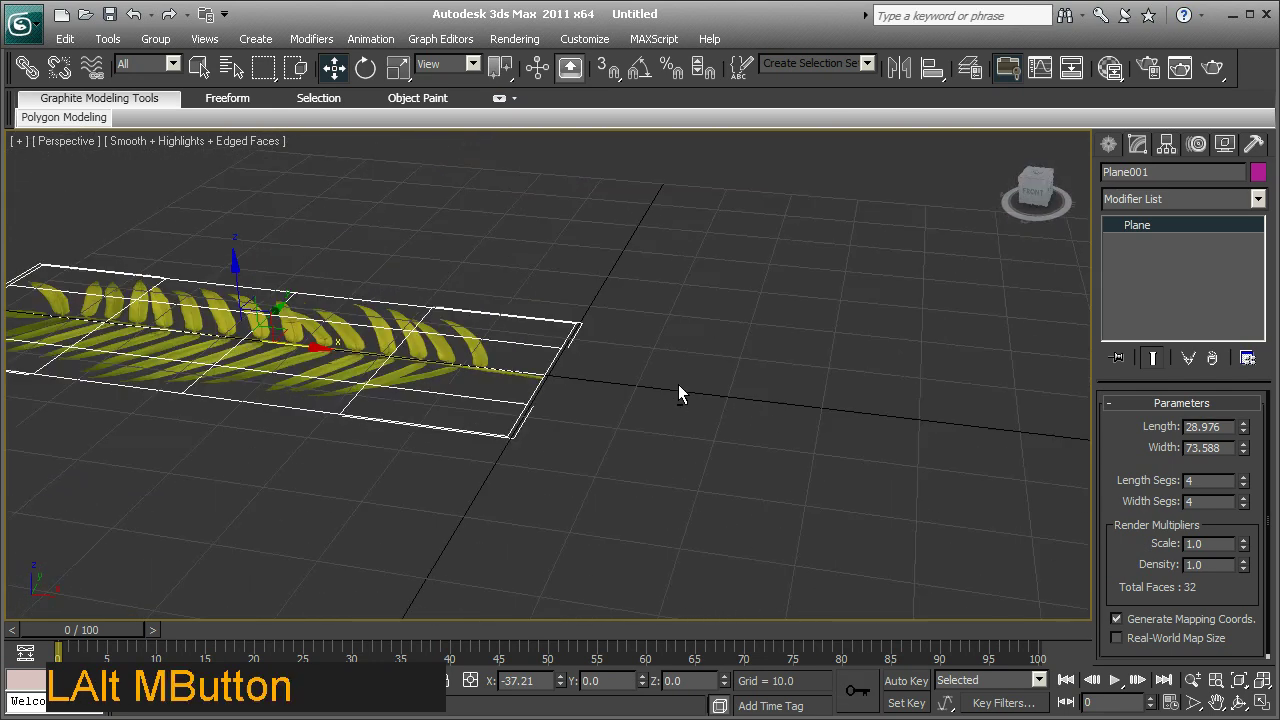
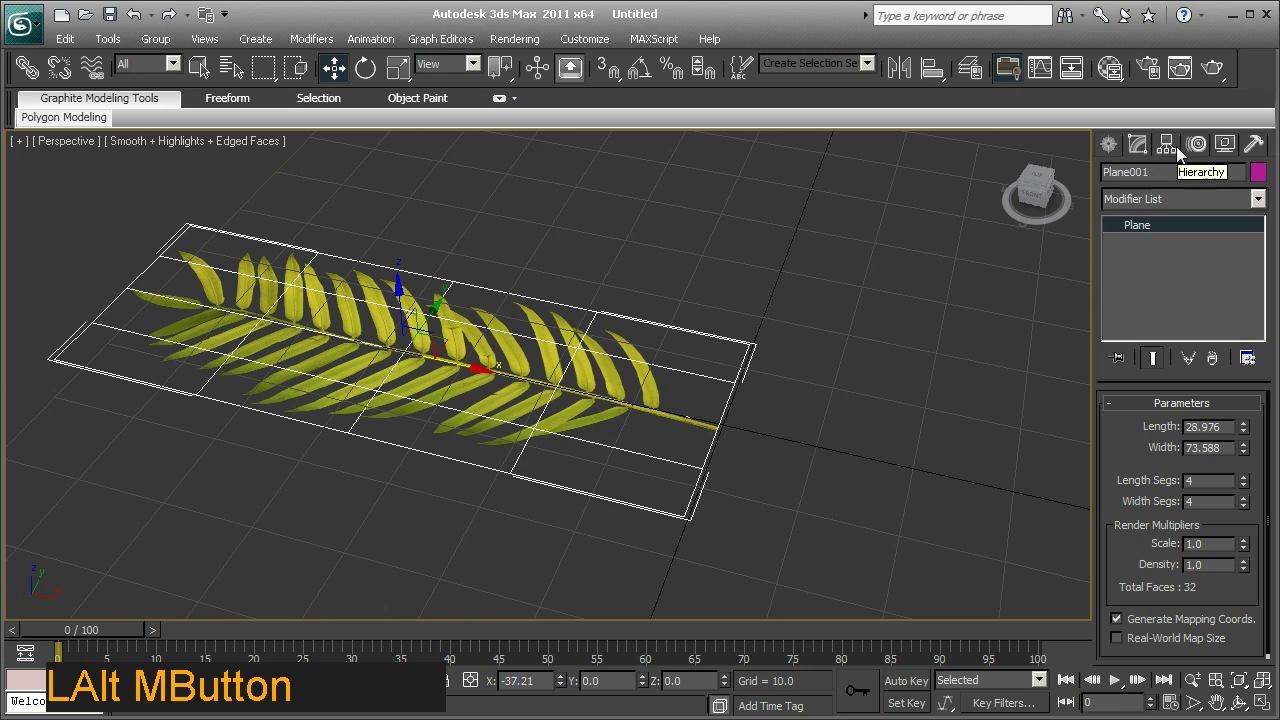
With Affect Pivot Only, move the leaf plane's pivot to the stem end of the frond.
left_click(1182, 151)
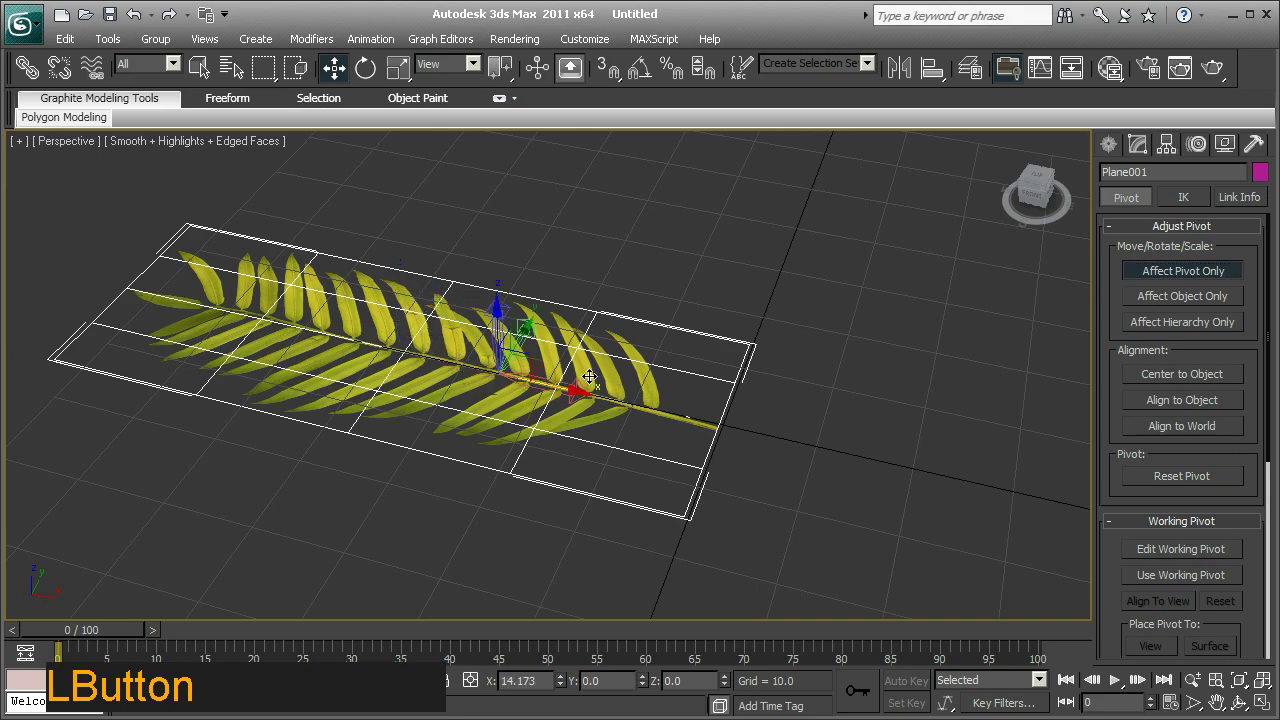
middle_click(755, 456)
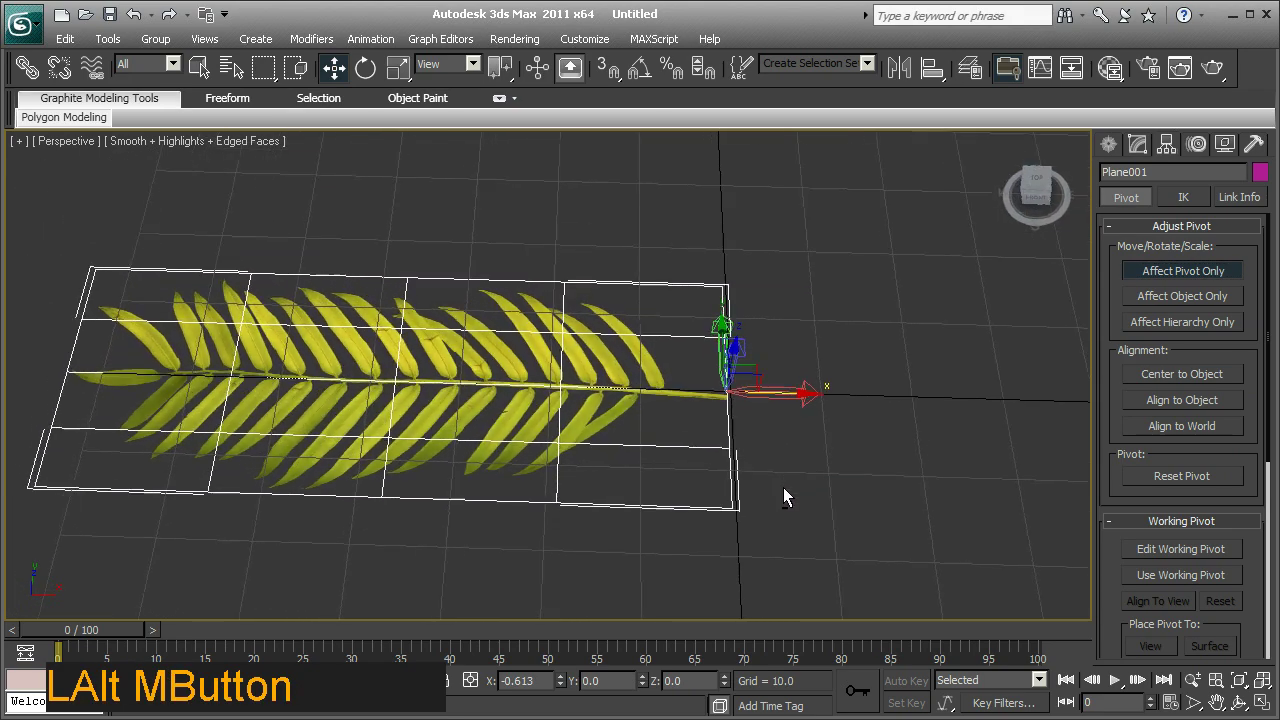
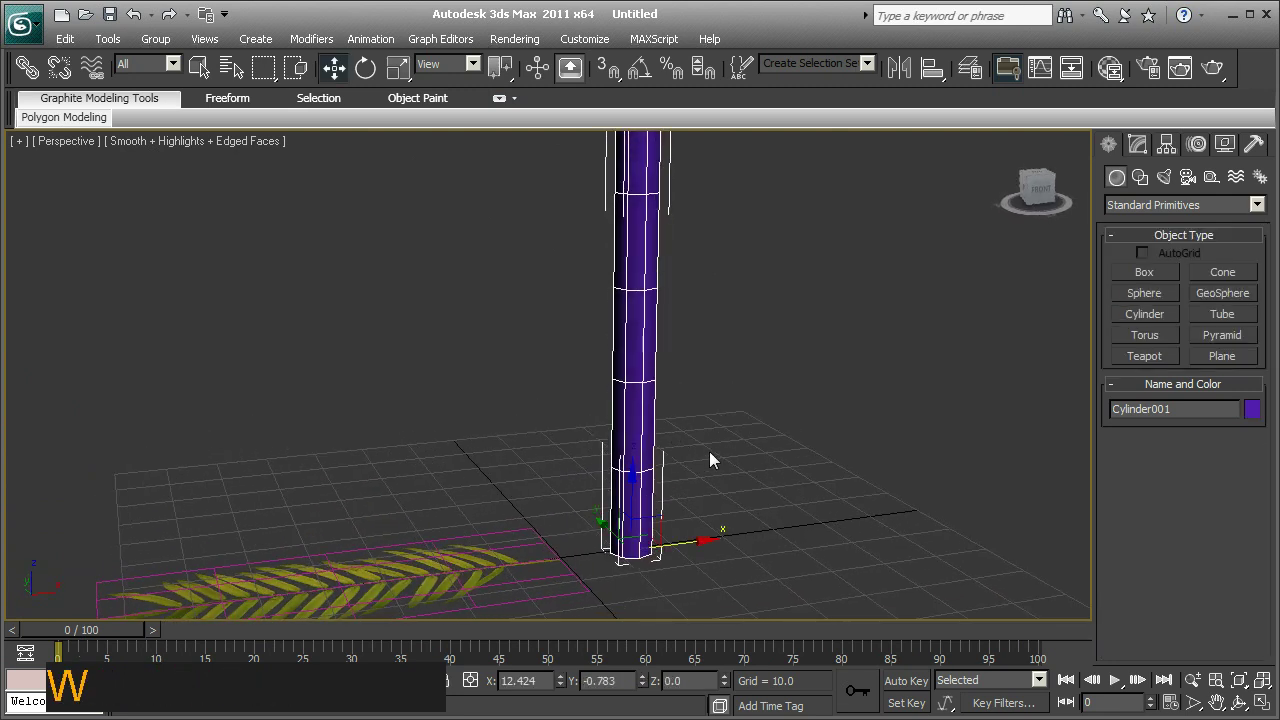
Finish the tall segmented trunk cylinder at the origin and frame it beside the frond.
right_click(567, 686)
middle_click(656, 463)
middle_click(667, 520)
middle_click(719, 467)
middle_click(679, 472)
middle_click(666, 468)
Add a new Standard material on the Slate canvas and name it palmBark_Material.
key("m")
left_click(799, 614)
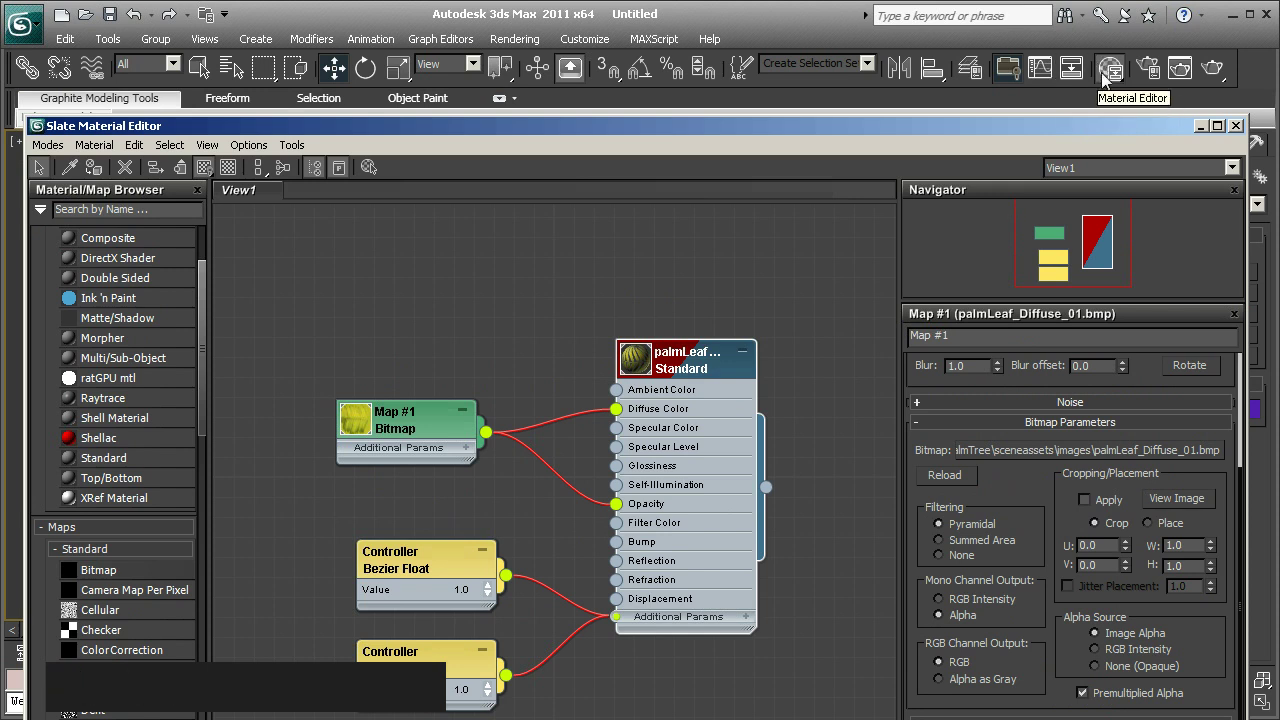
left_click(1003, 133)
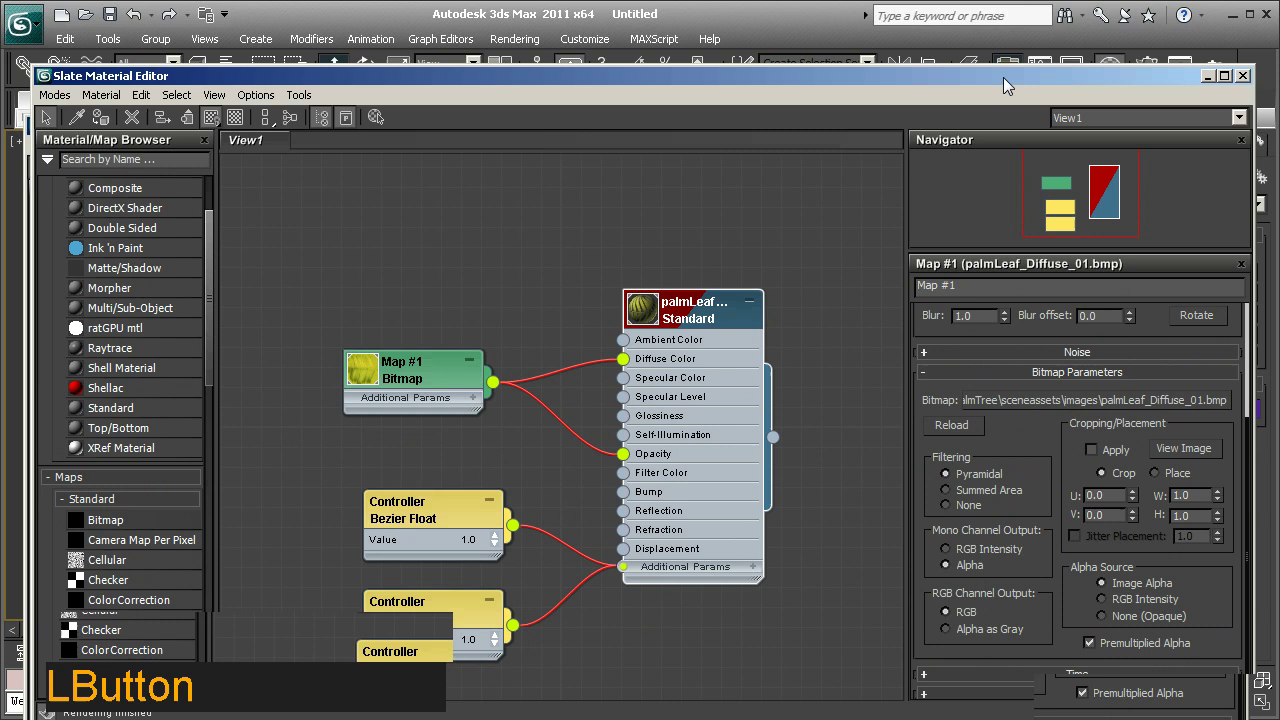
middle_click(607, 306)
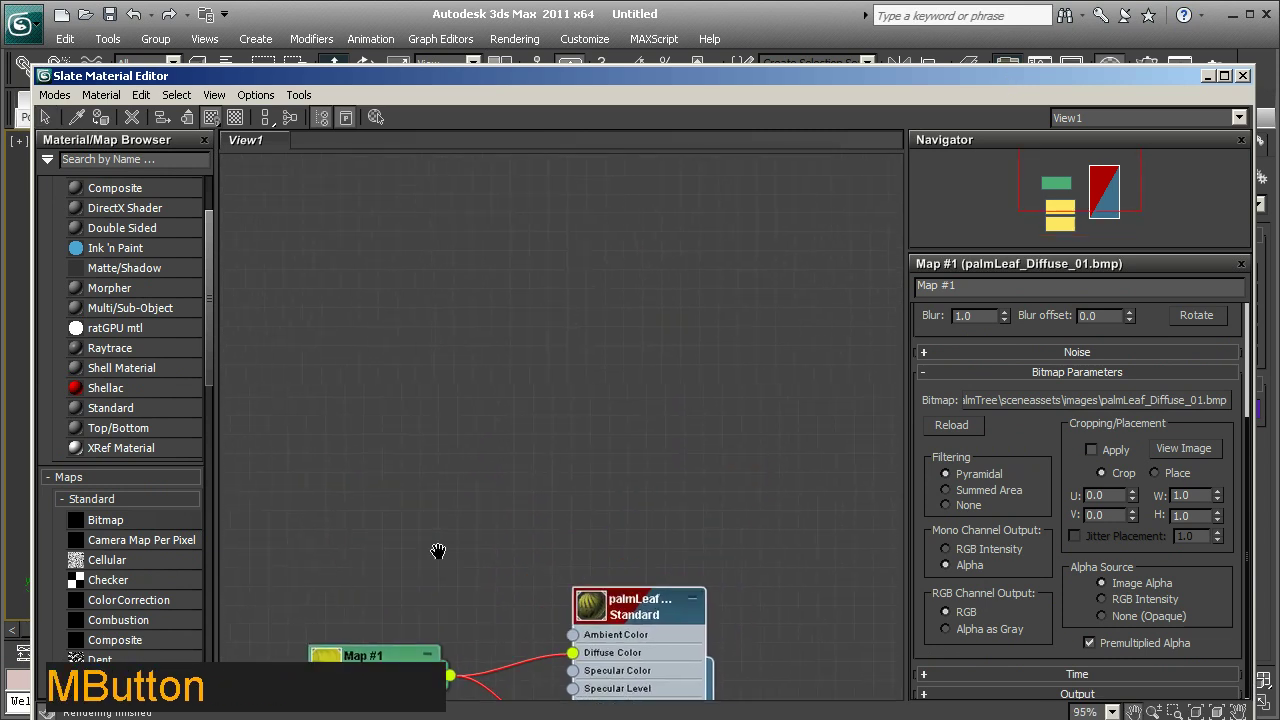
left_click(135, 414)
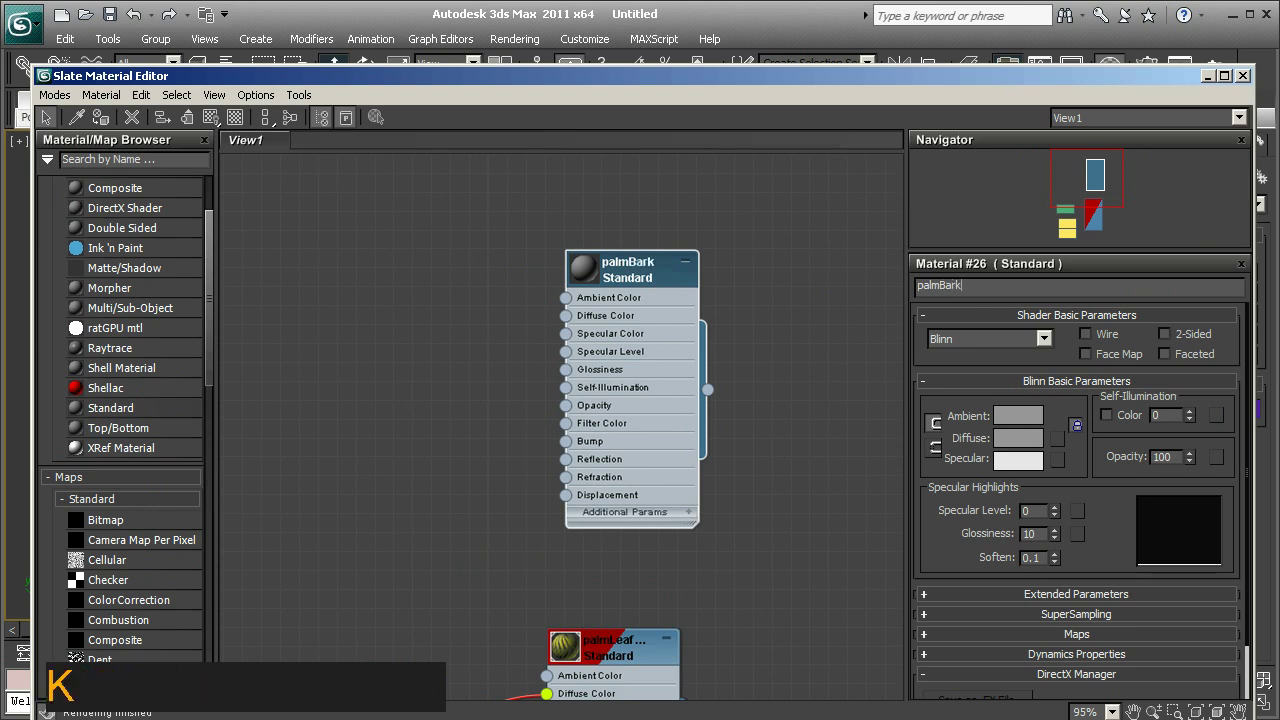
key("shift+0")
key("BackSpace")
key("shift+-")
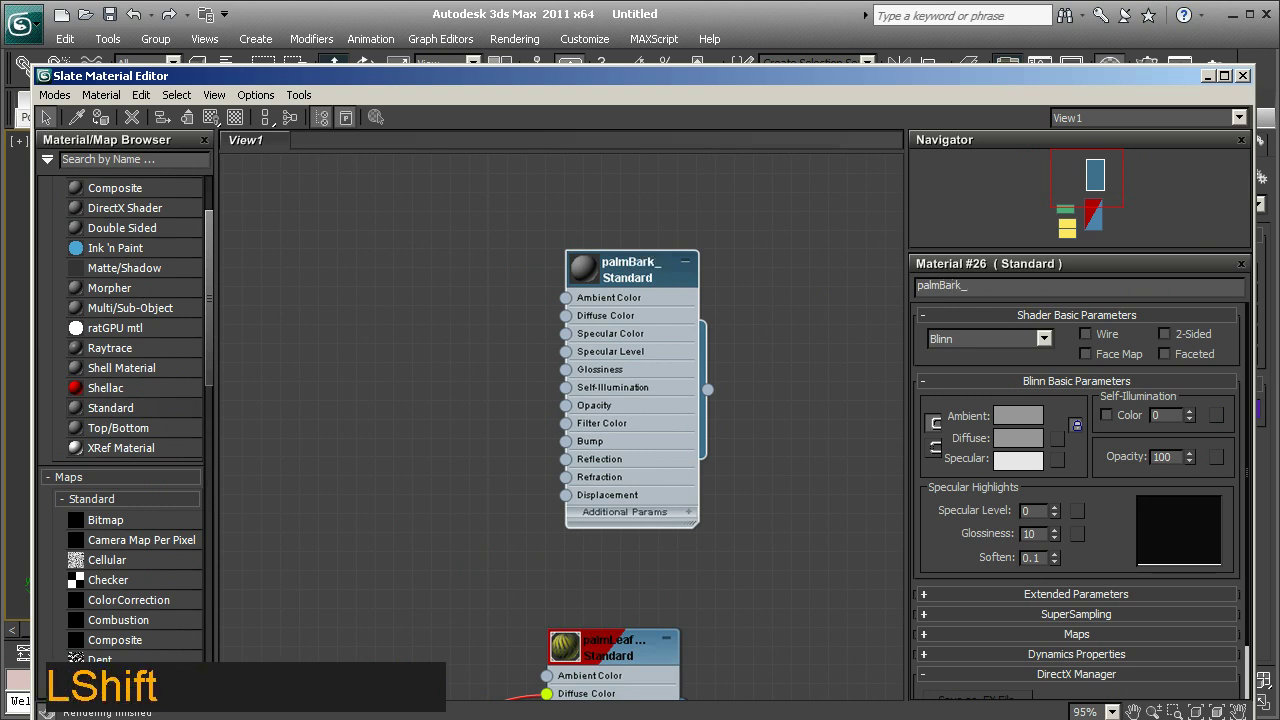
key("Return")
Load palmBark_Diffuse_01.bmp into its Diffuse slot, show it in the viewport, and assign it to the trunk.
left_click(114, 526)
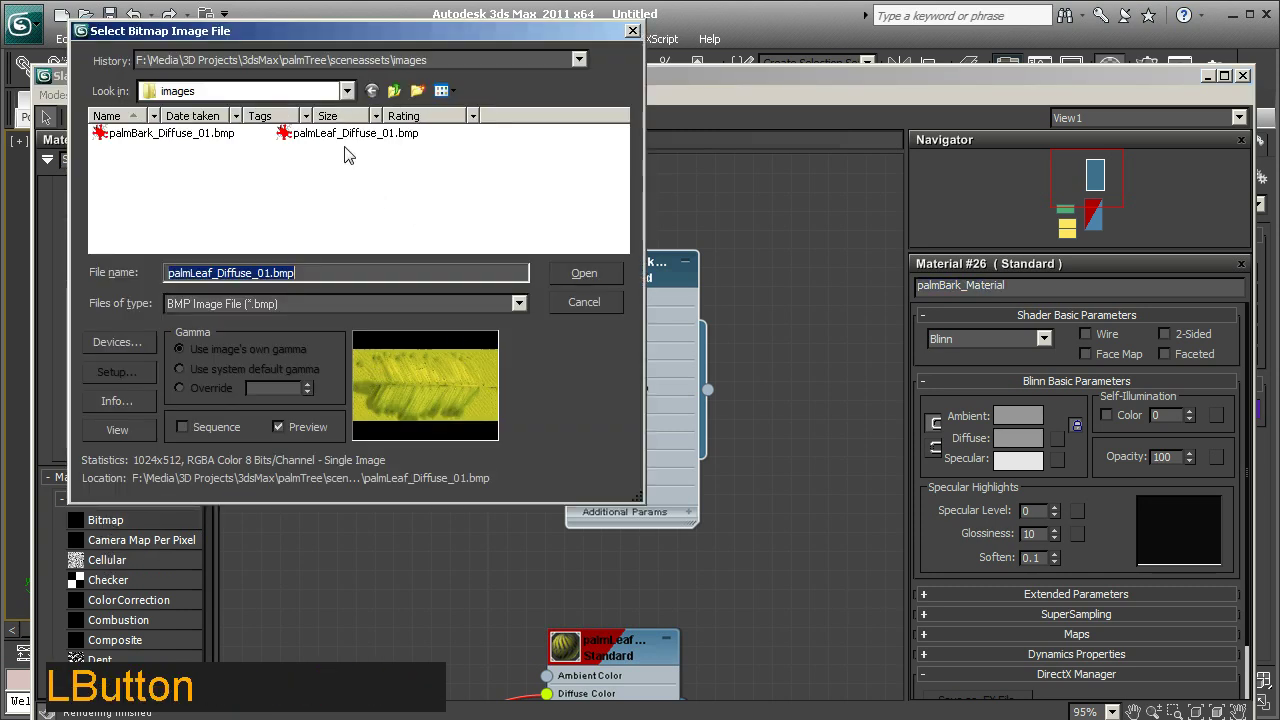
left_click(195, 139)
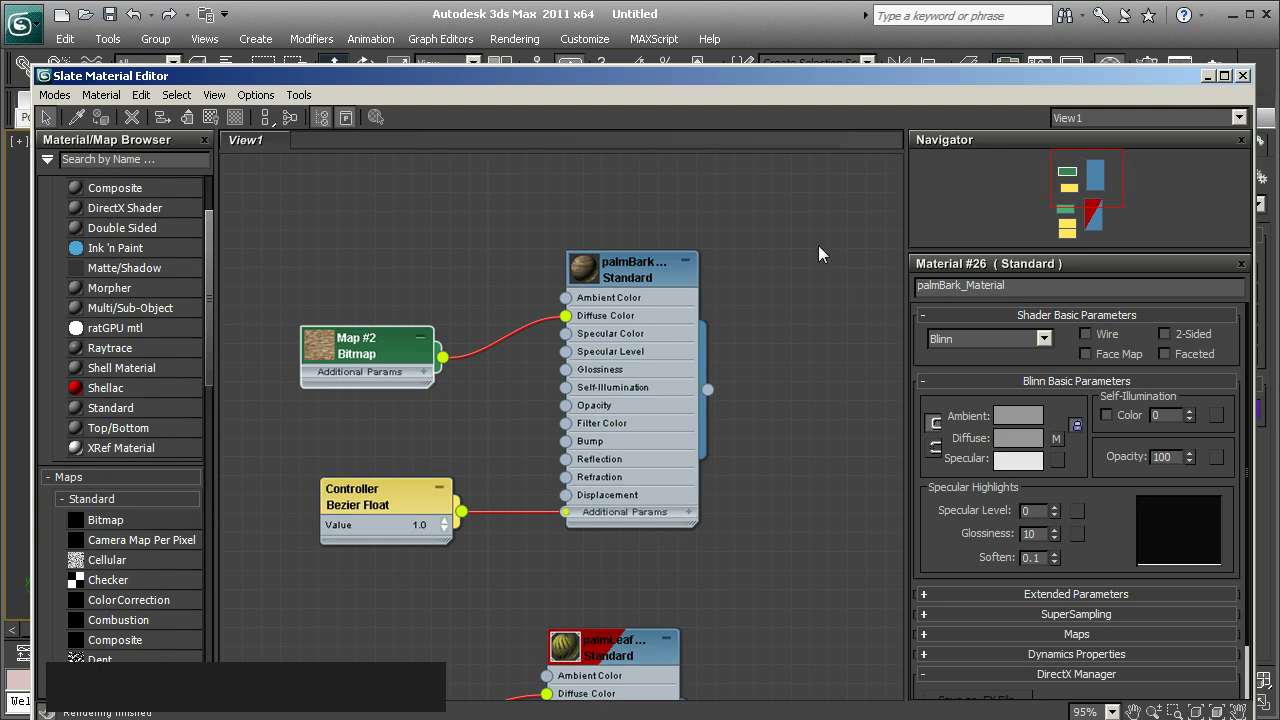
left_click(636, 277)
right_click(636, 277)
Select the bark-textured trunk cylinder and add an Unwrap UVW modifier to it.
left_click(688, 304)
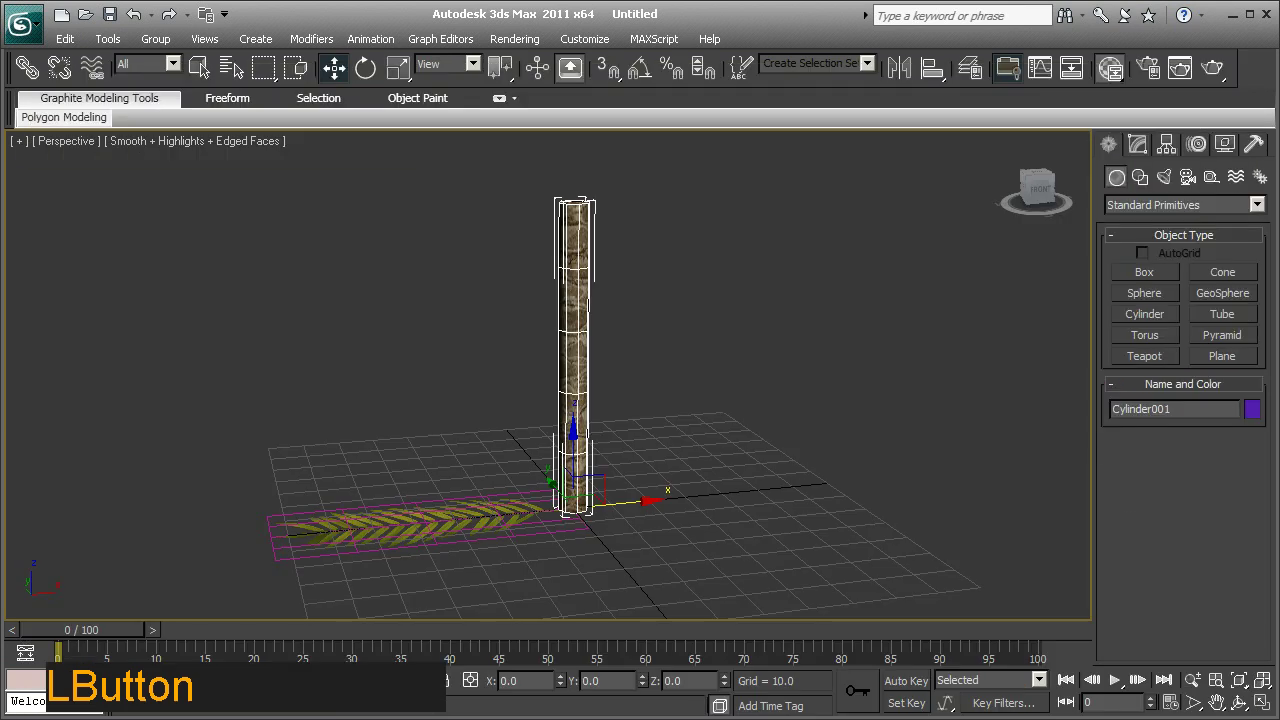
left_click(724, 394)
right_click(853, 392)
middle_click(662, 222)
middle_click(648, 391)
middle_click(655, 398)
middle_click(711, 354)
Zoom in on the trunk to inspect the bark texture up close.
middle_click(691, 370)
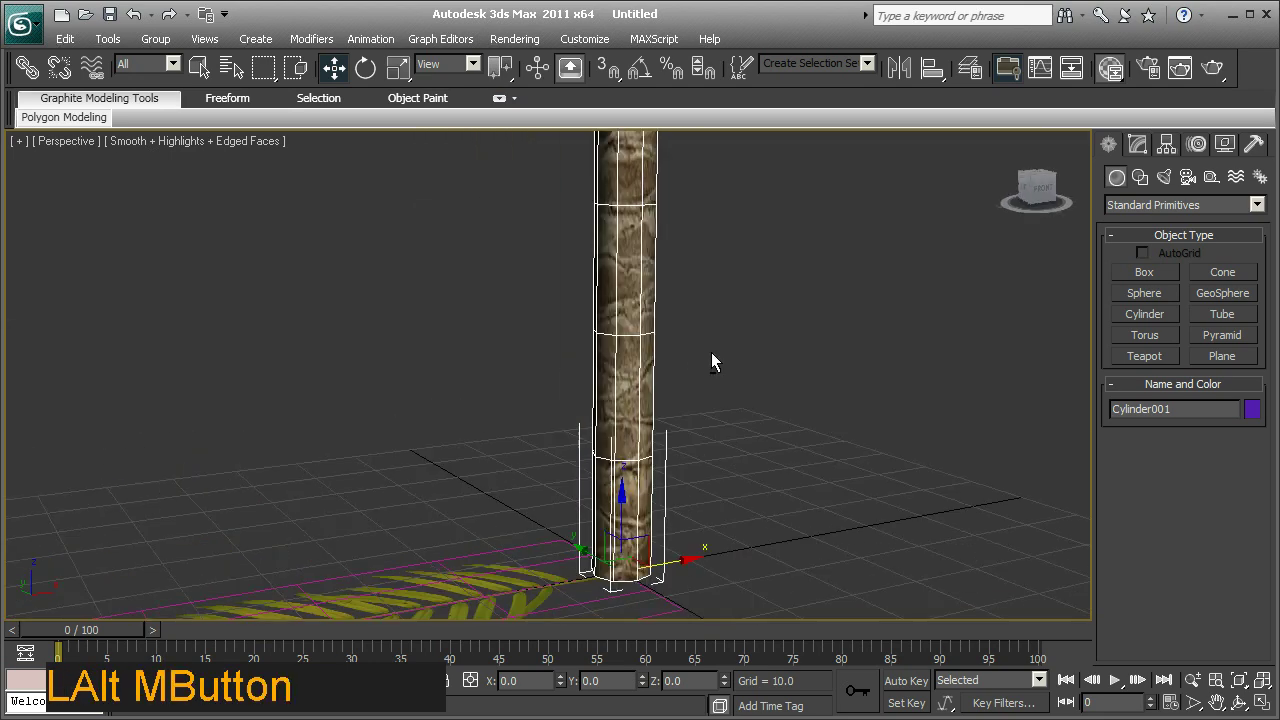
middle_click(677, 424)
middle_click(659, 471)
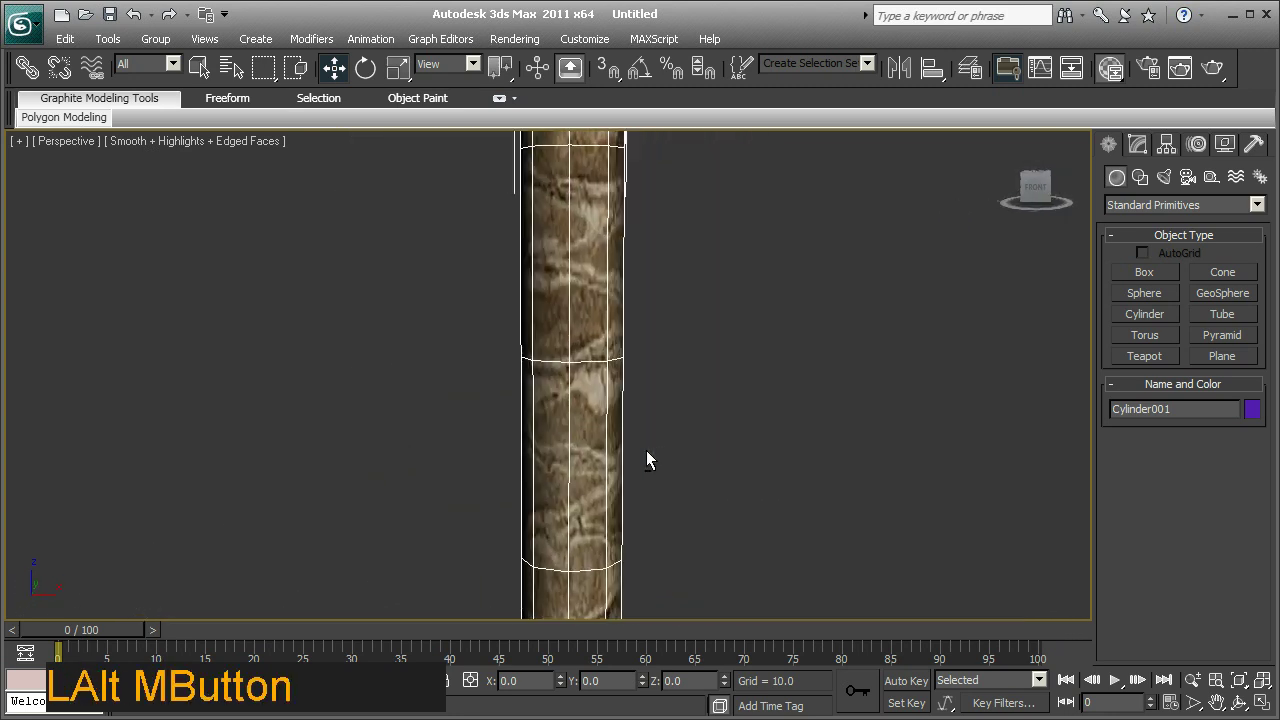
middle_click(753, 453)
middle_click(933, 390)
Bring up the Edit UVWs editor for the trunk with the bark map shown as background.
left_click(1151, 147)
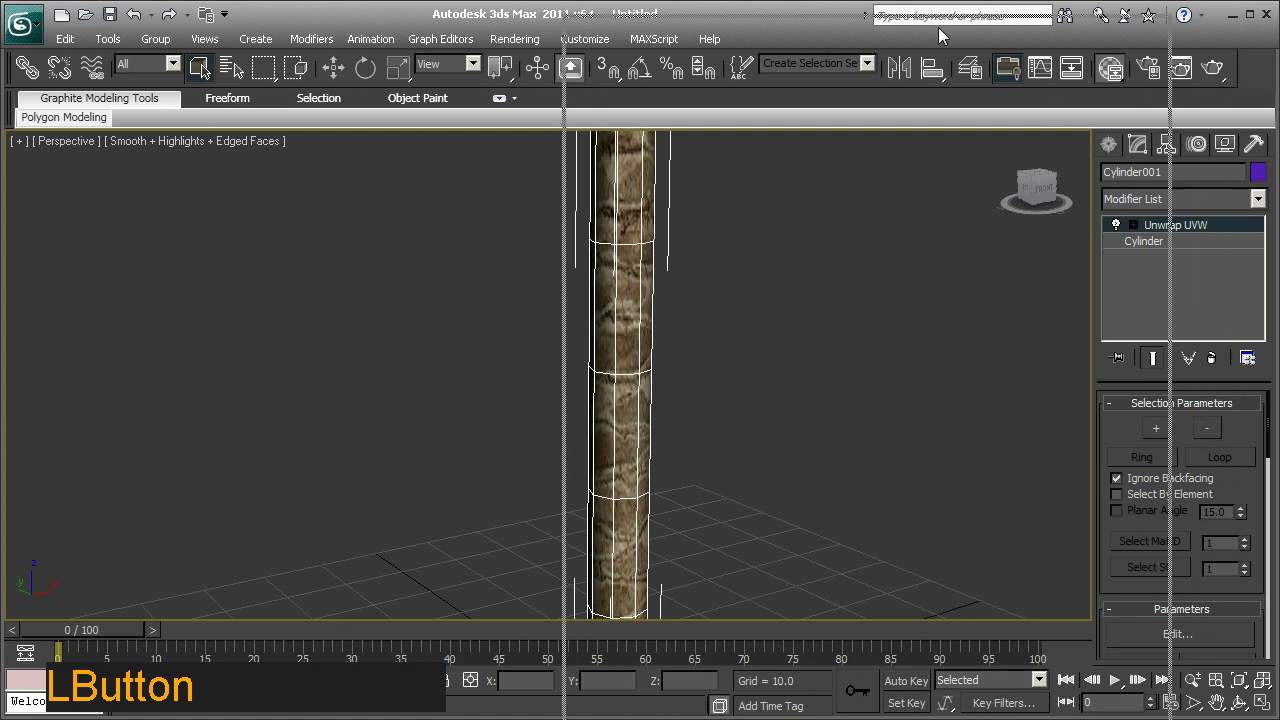
middle_click(1059, 708)
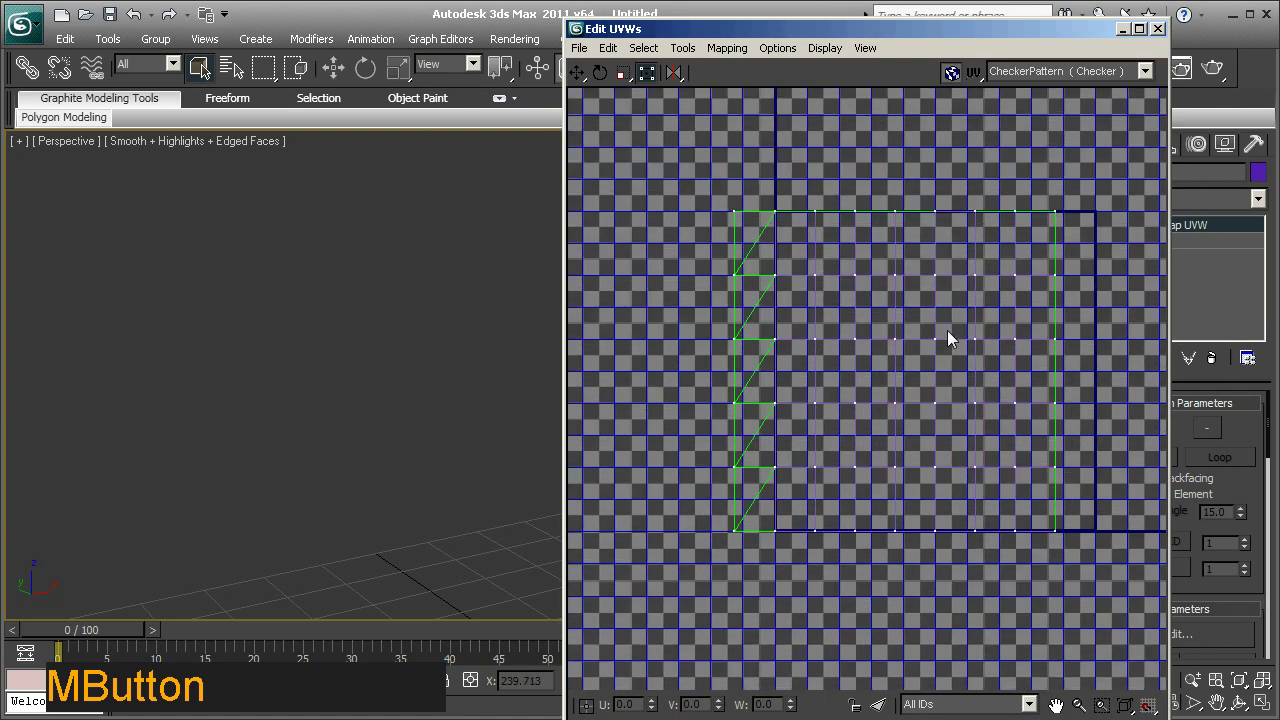
left_click(1039, 70)
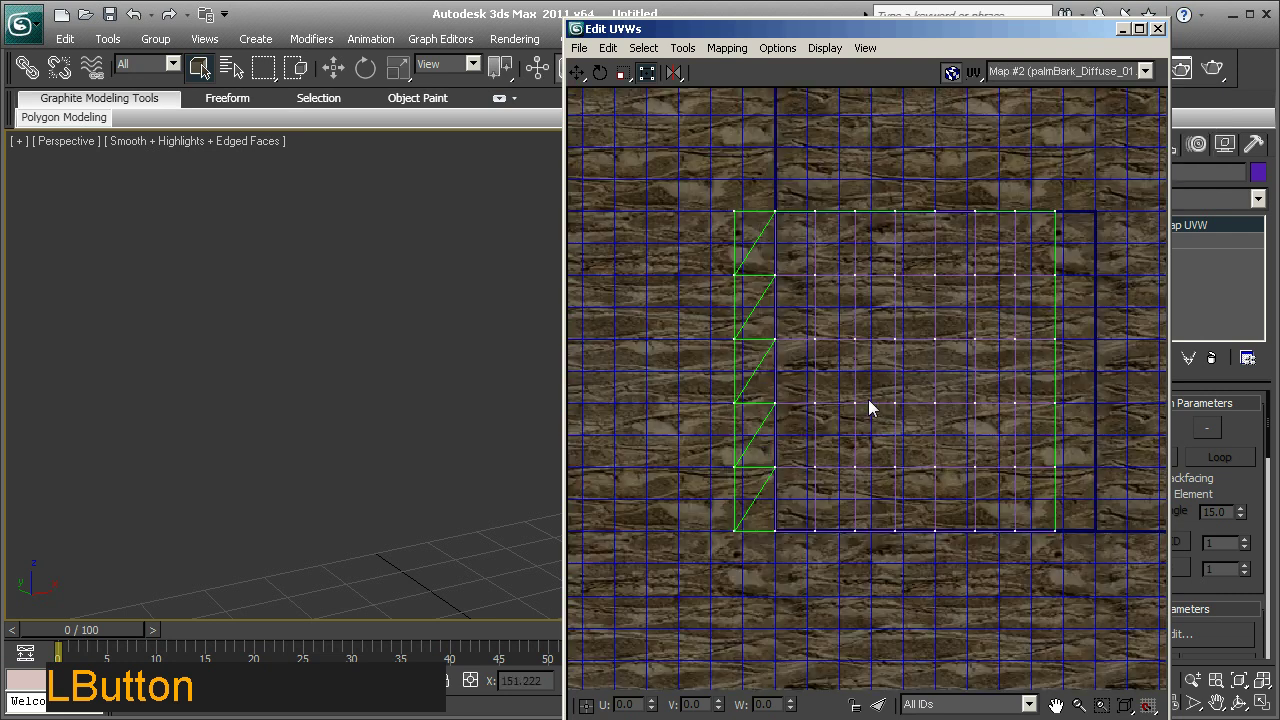
middle_click(1059, 708)
Select all trunk UV vertices and scale them up past the tile so the bark repeats more finely.
left_click(1059, 708)
middle_click(1059, 708)
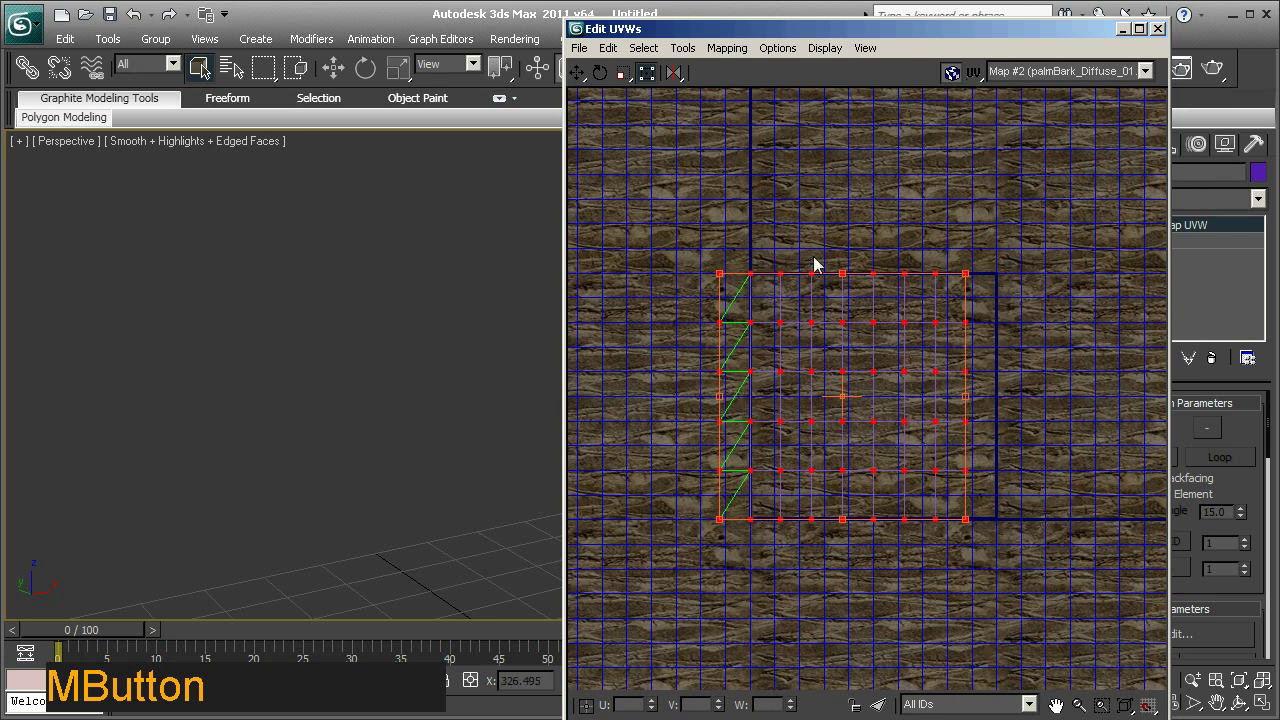
left_click(1059, 708)
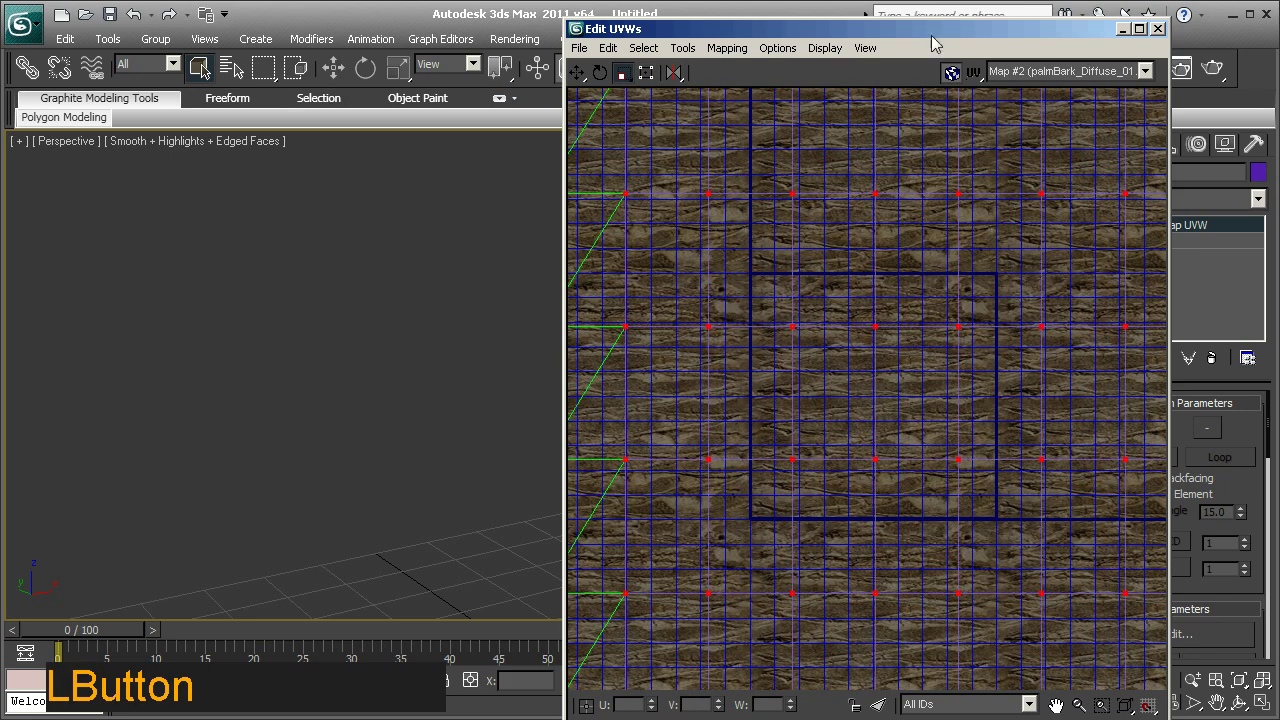
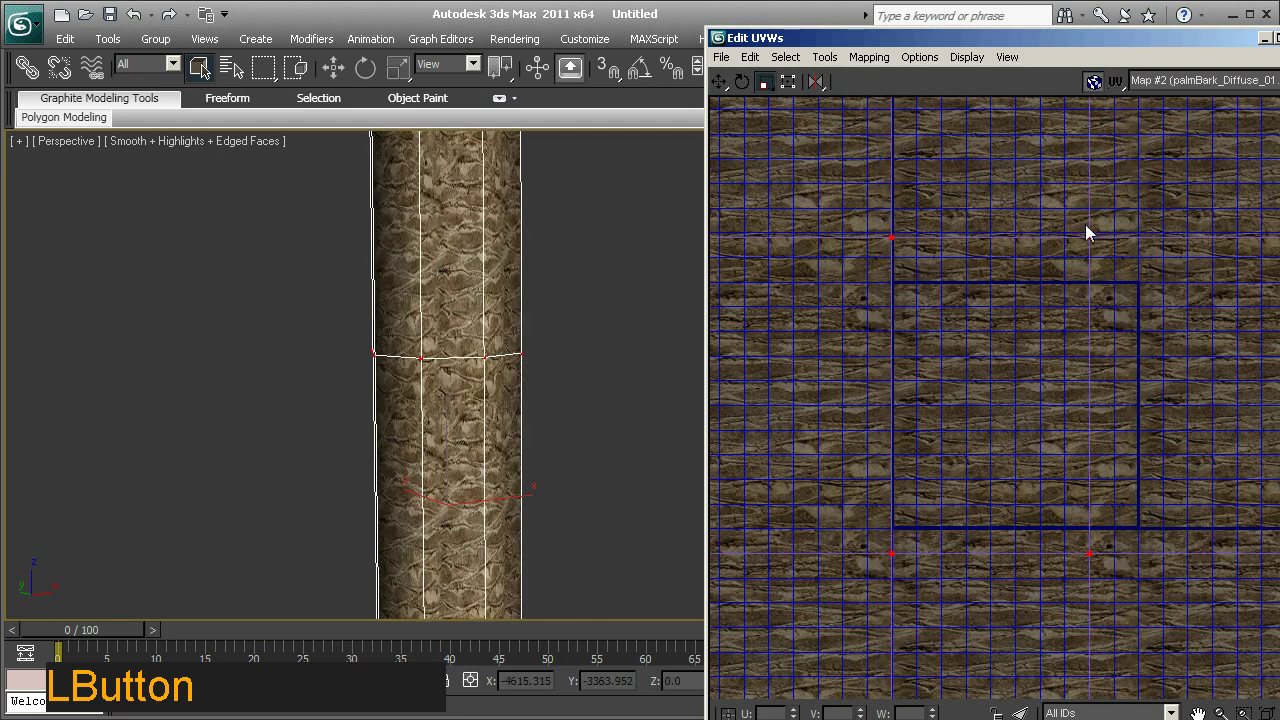
middle_click(516, 439)
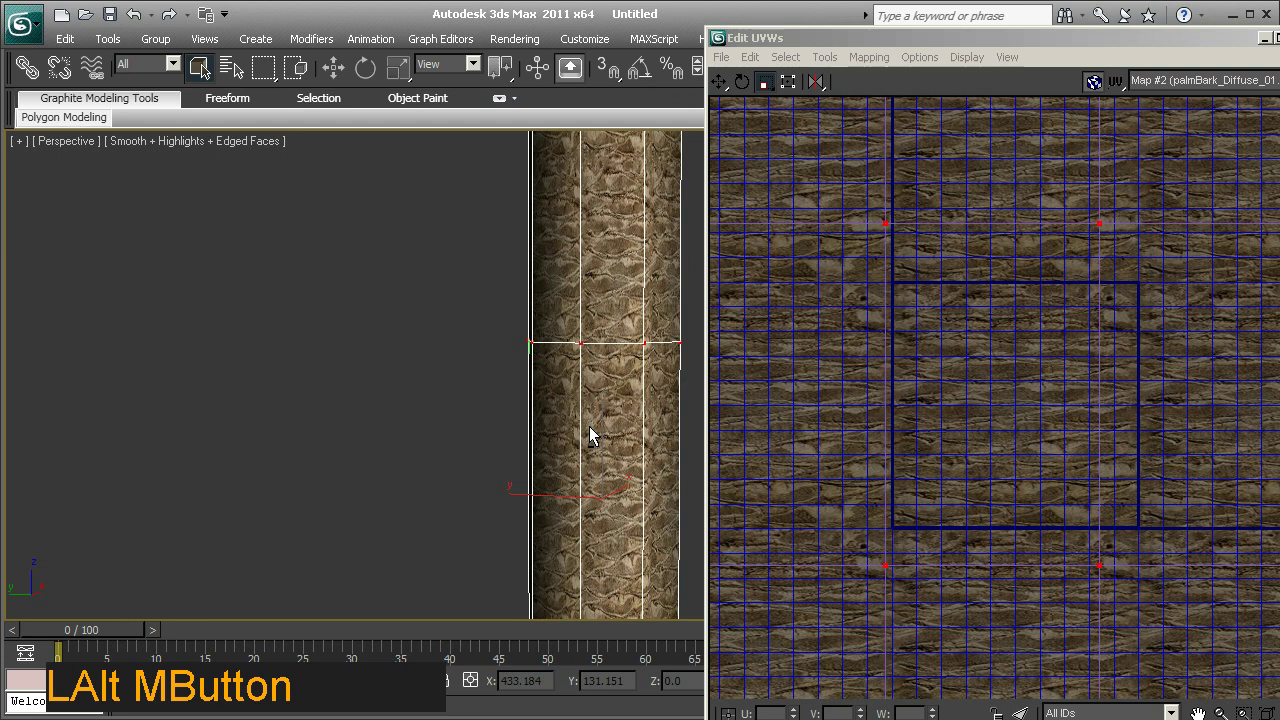
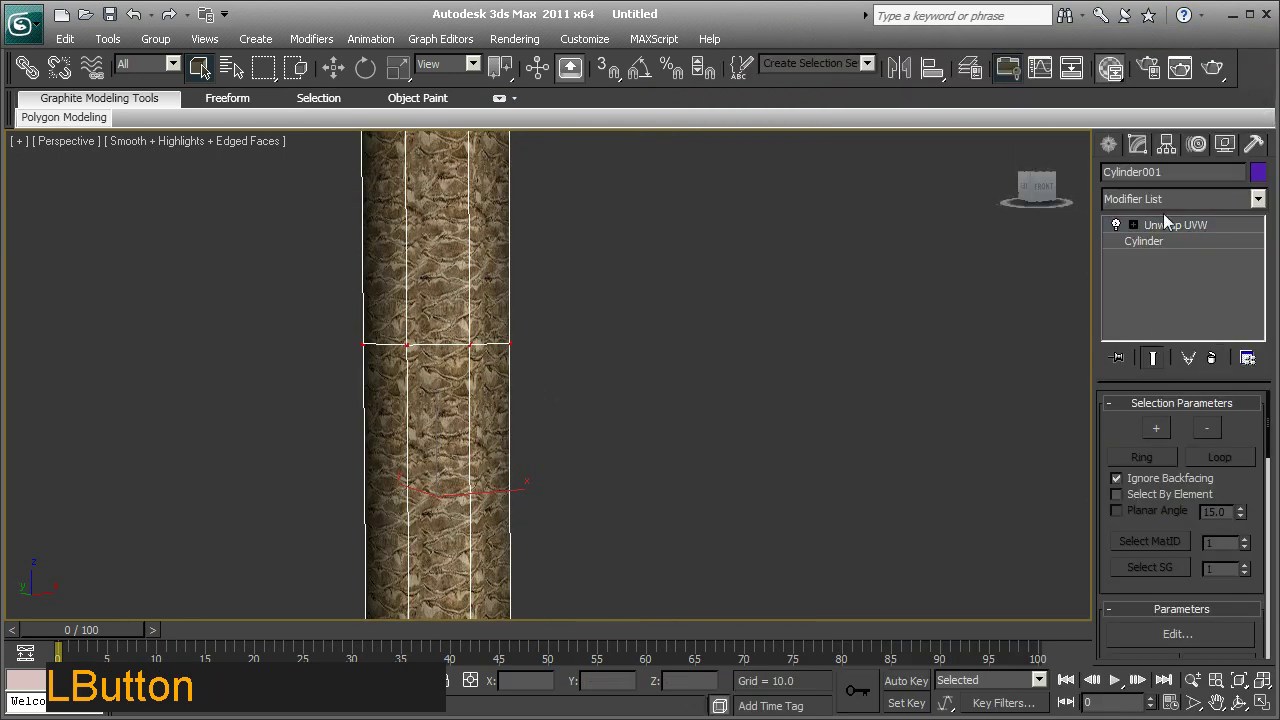
Collapse Cylinder001's modifier stack and convert the bark-textured trunk to an Editable Poly.
middle_click(672, 398)
right_click(1178, 321)
left_click(1239, 493)
right_click(646, 326)
left_click(952, 518)
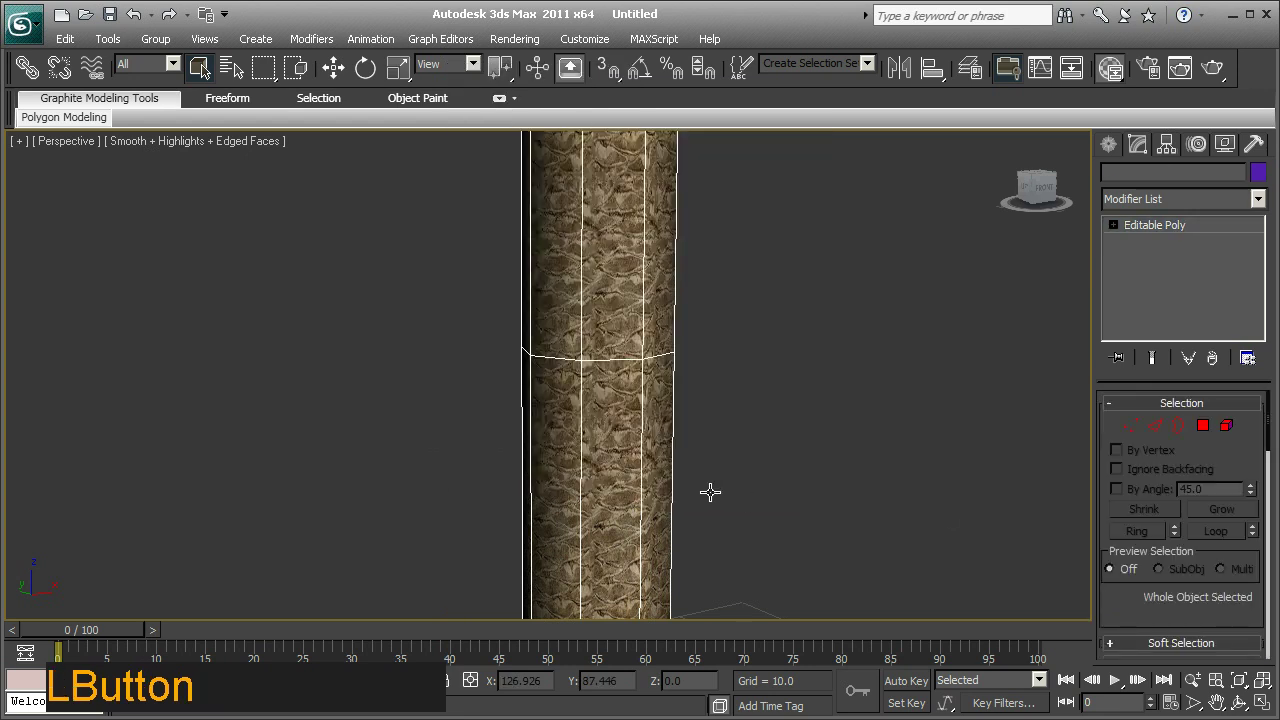
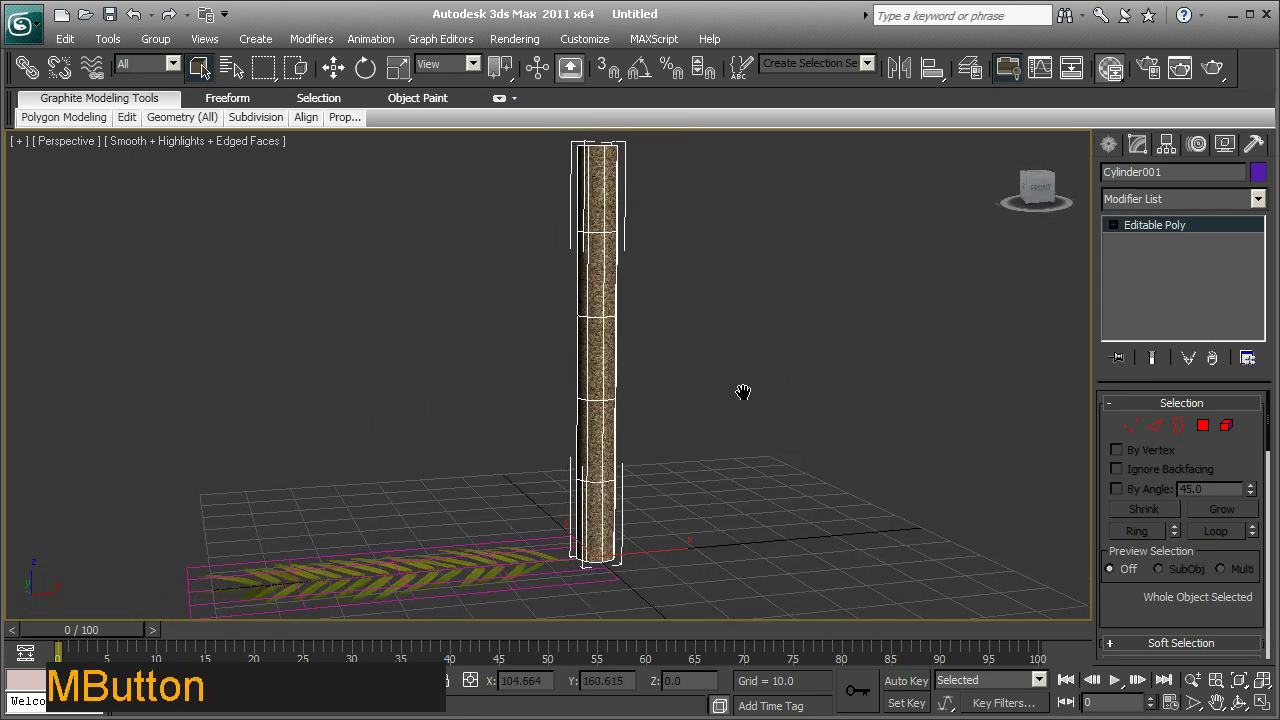
middle_click(892, 431)
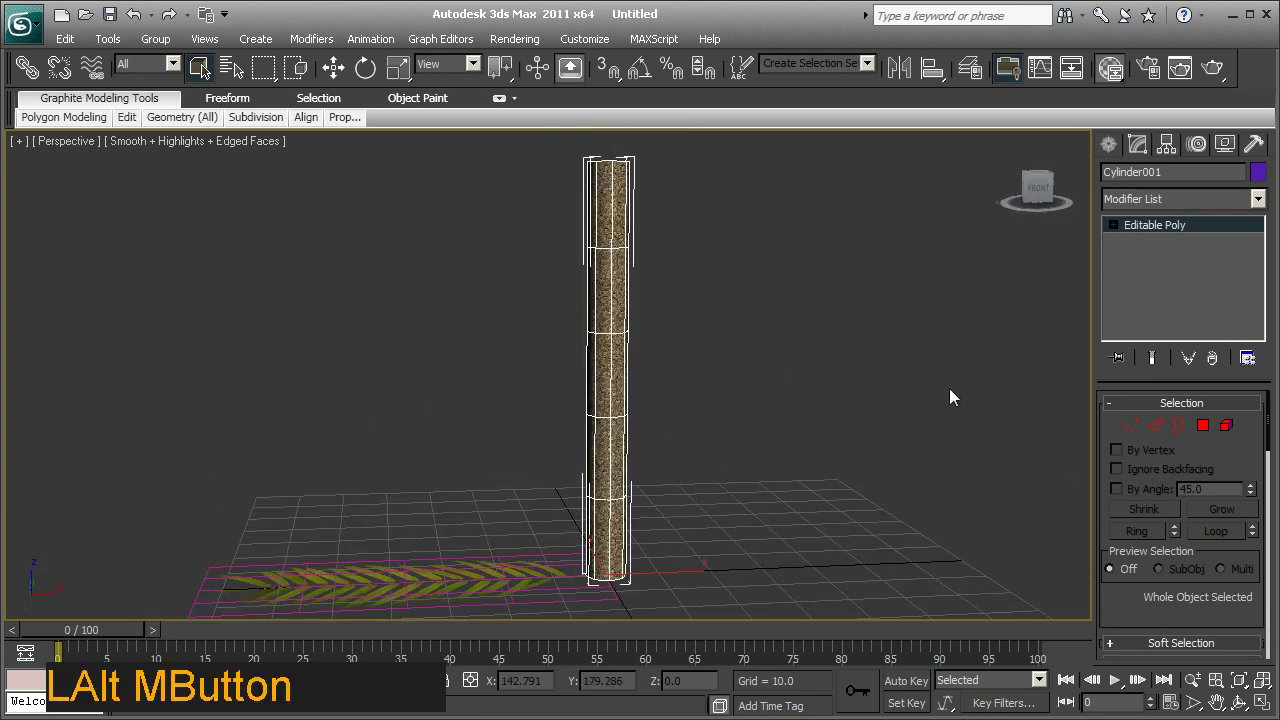
Add a Taper modifier to the trunk and pull its Amount negative so it narrows toward the top.
left_click(1268, 202)
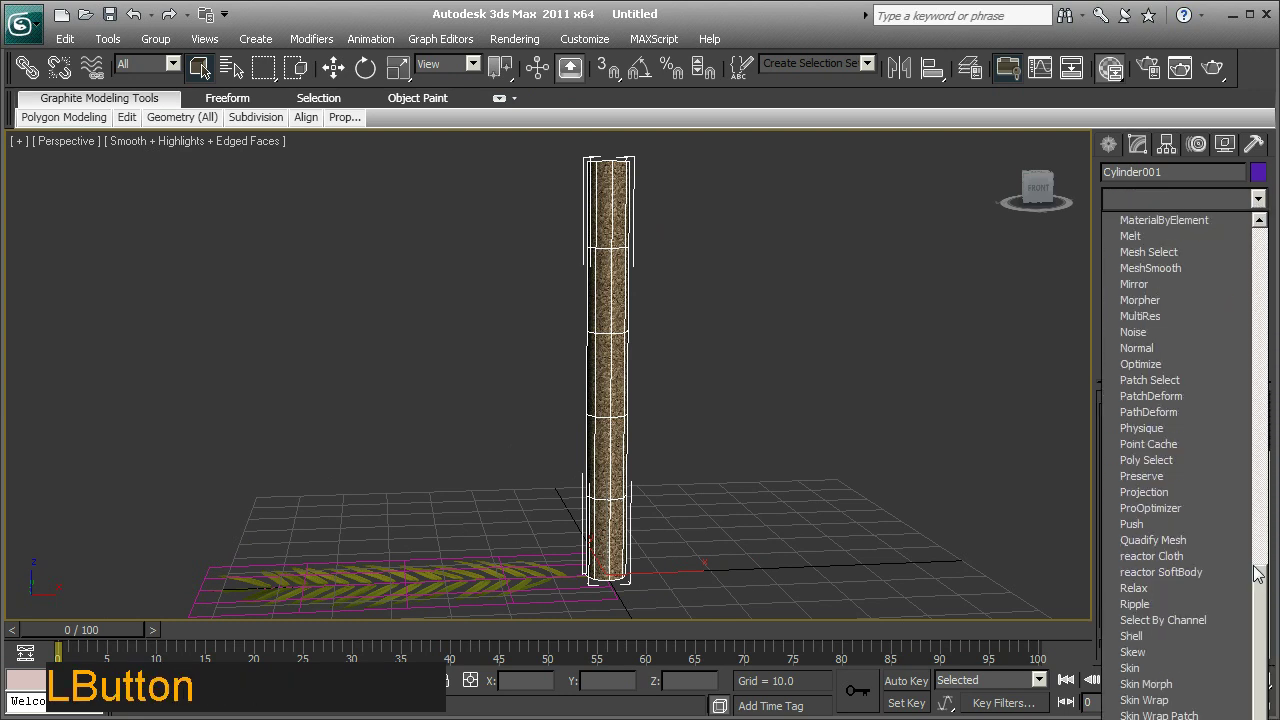
left_click(1261, 671)
middle_click(893, 464)
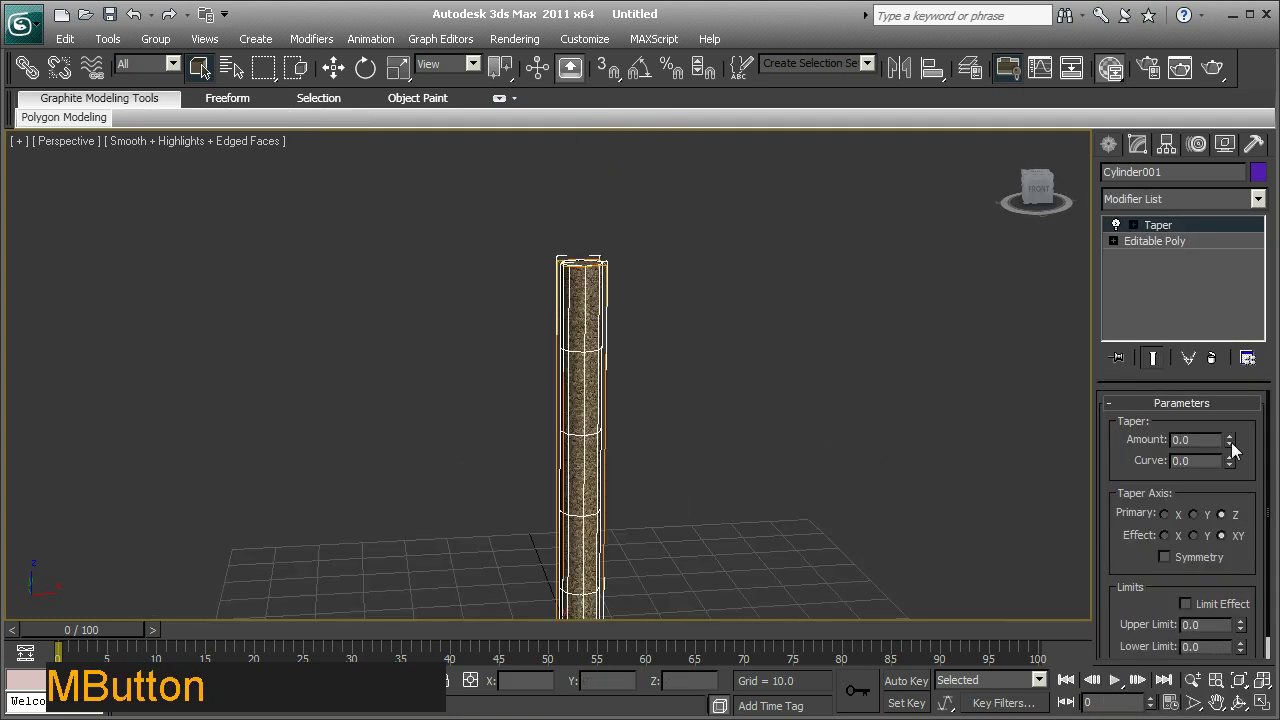
left_click(1236, 448)
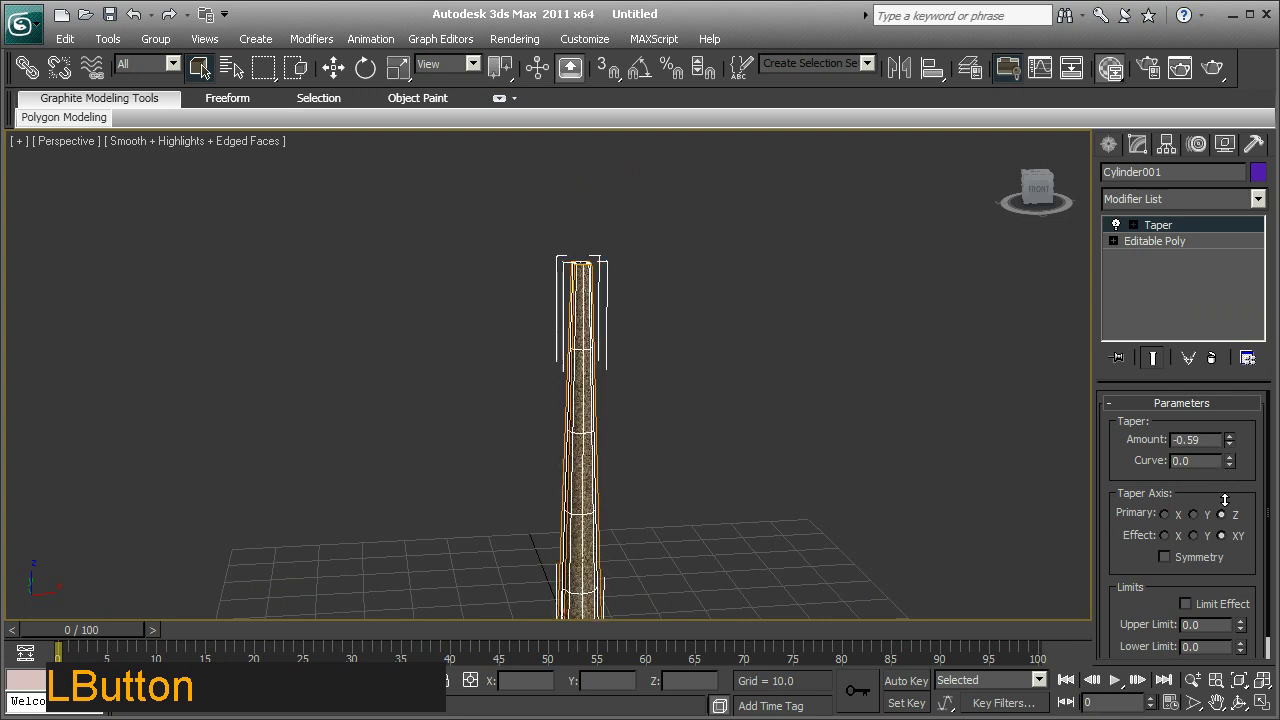
middle_click(844, 528)
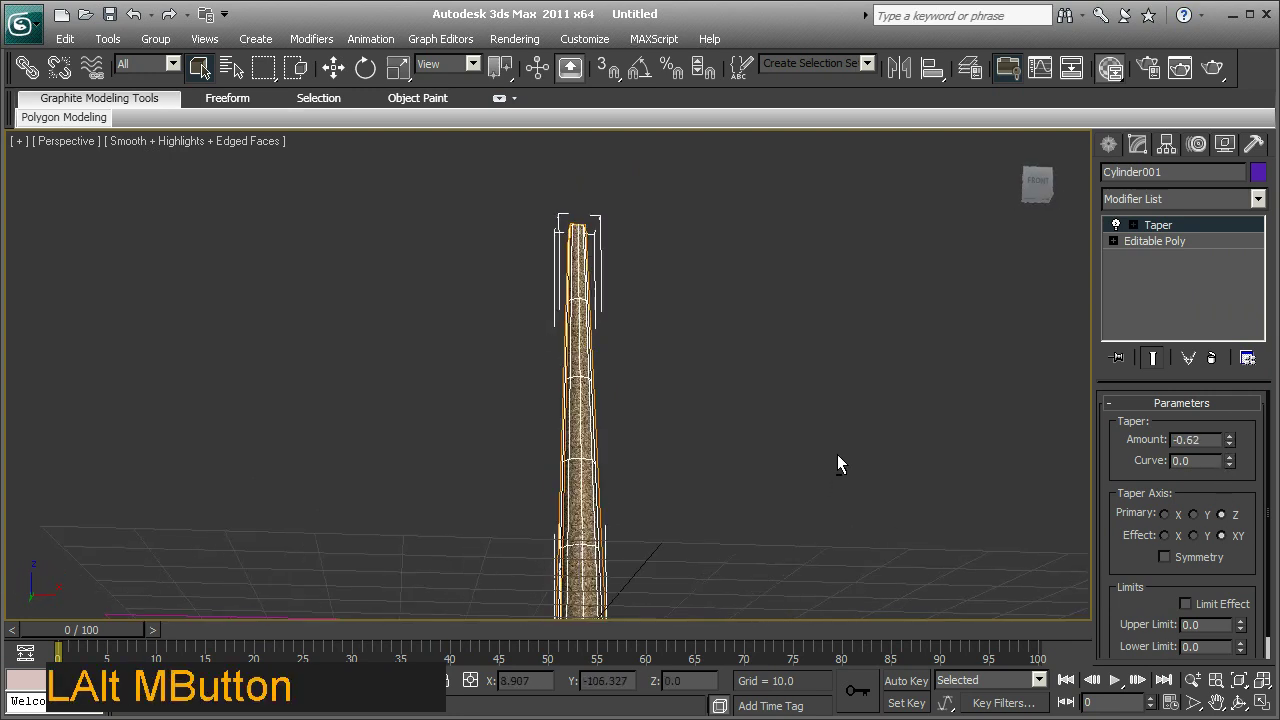
middle_click(860, 376)
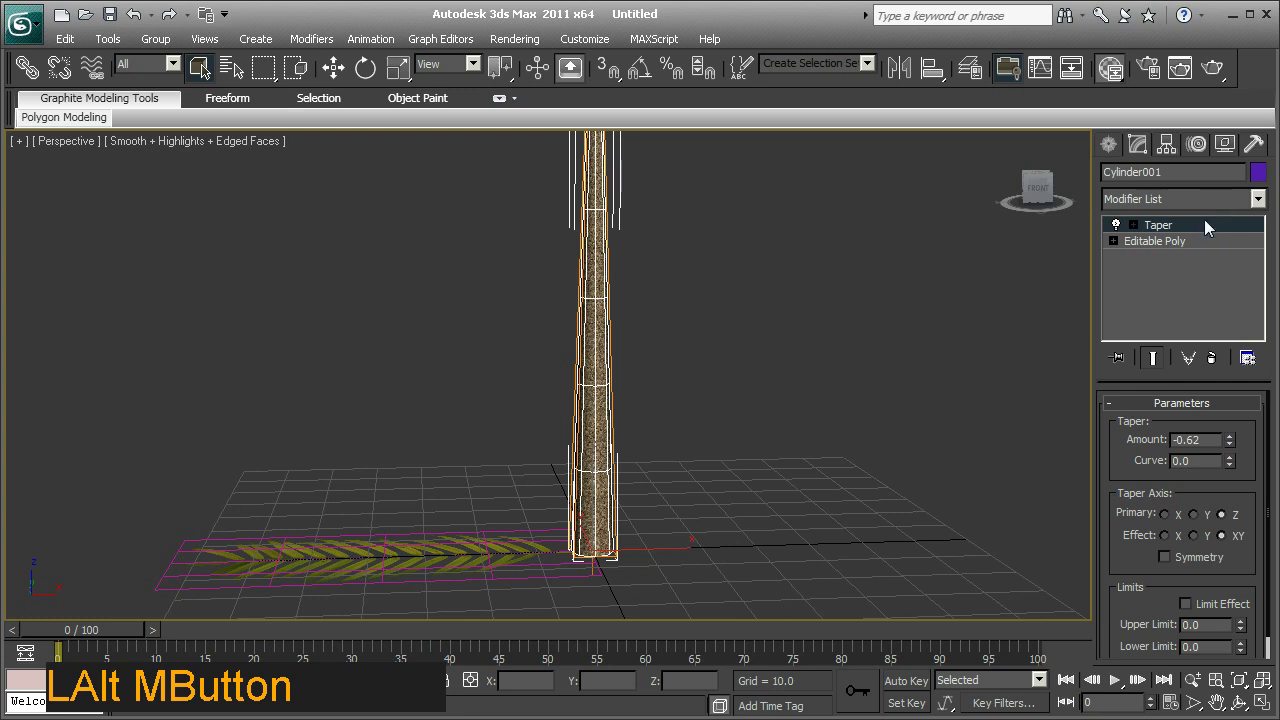
Check the base mesh, then deepen the Taper Amount from -0.59 to -0.74.
left_click(1181, 247)
middle_click(730, 304)
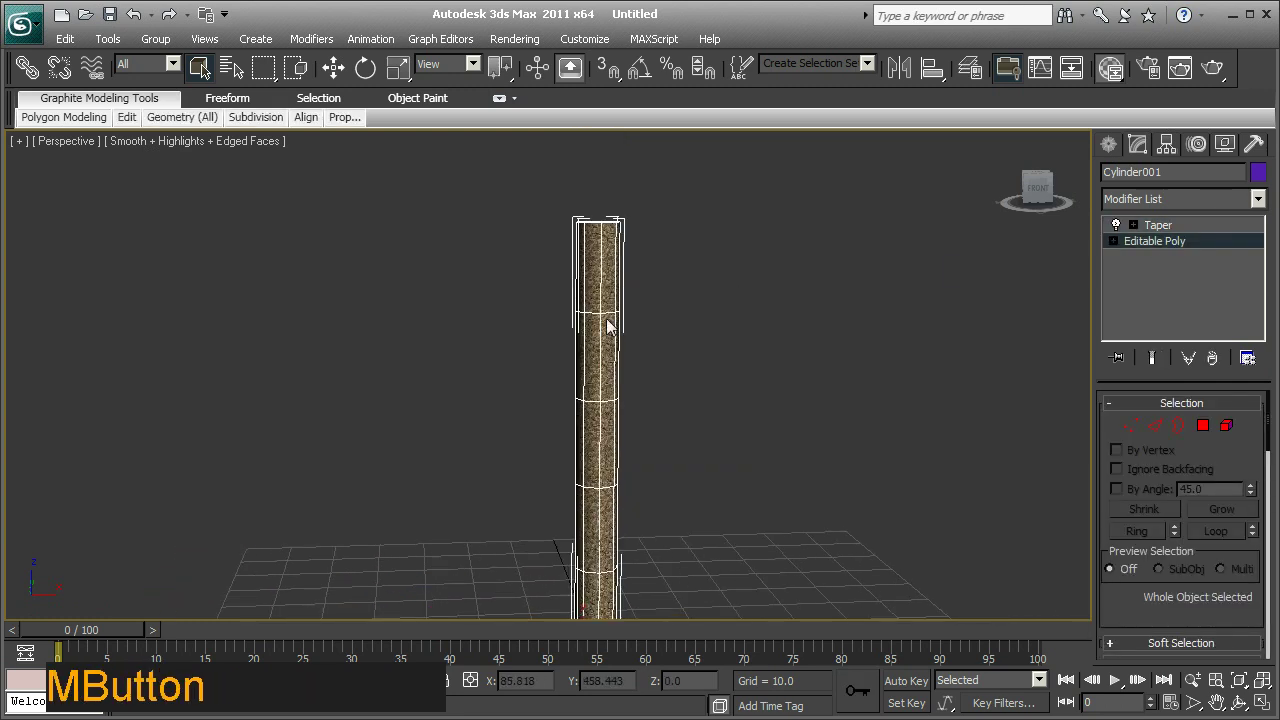
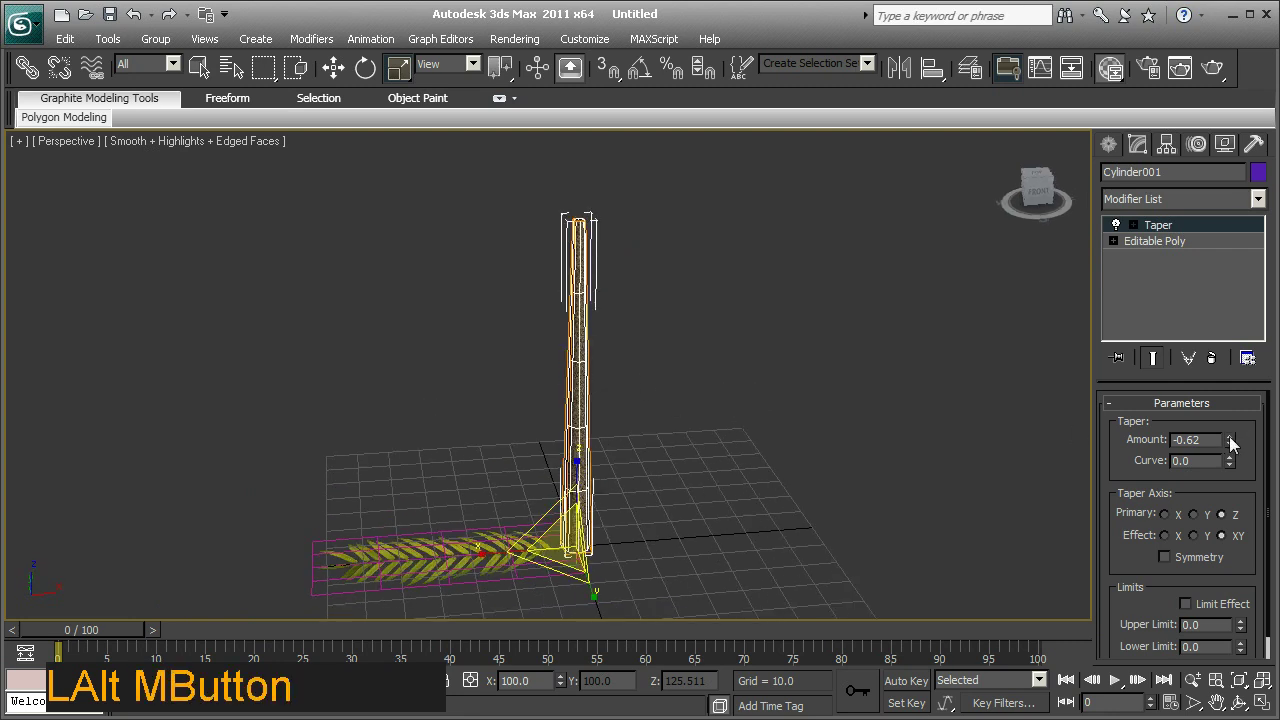
left_click(1234, 447)
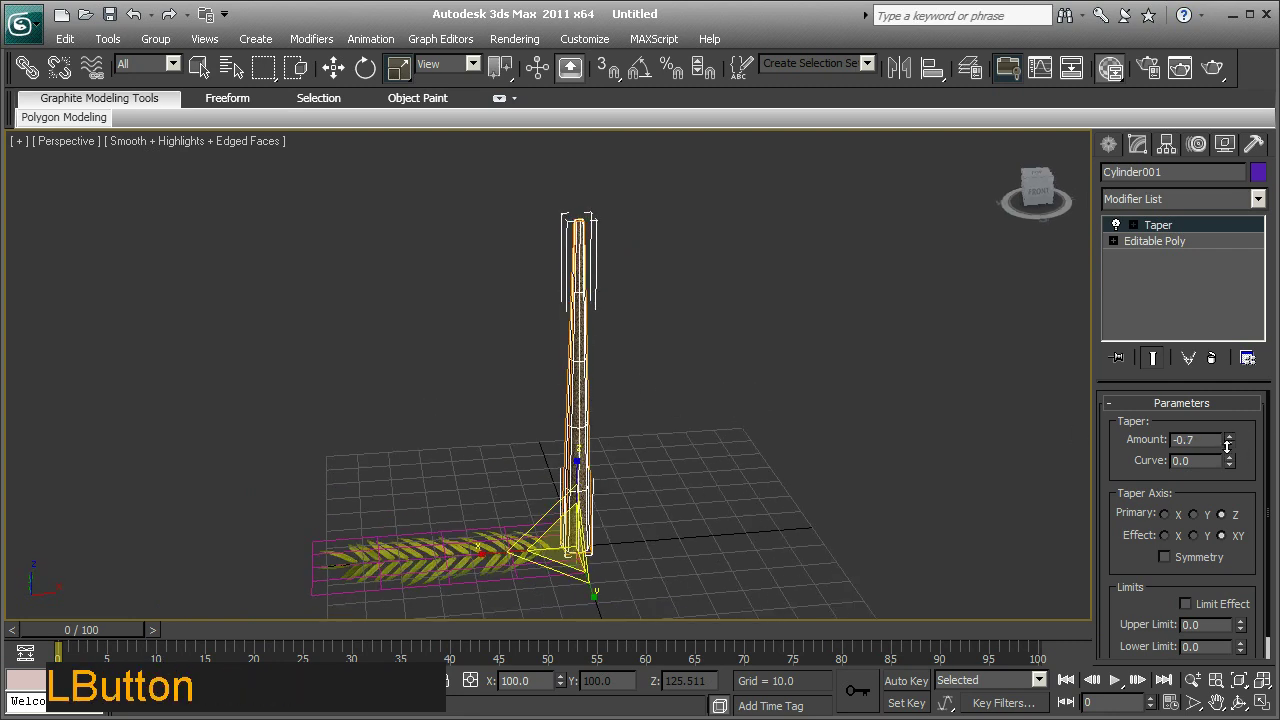
middle_click(804, 488)
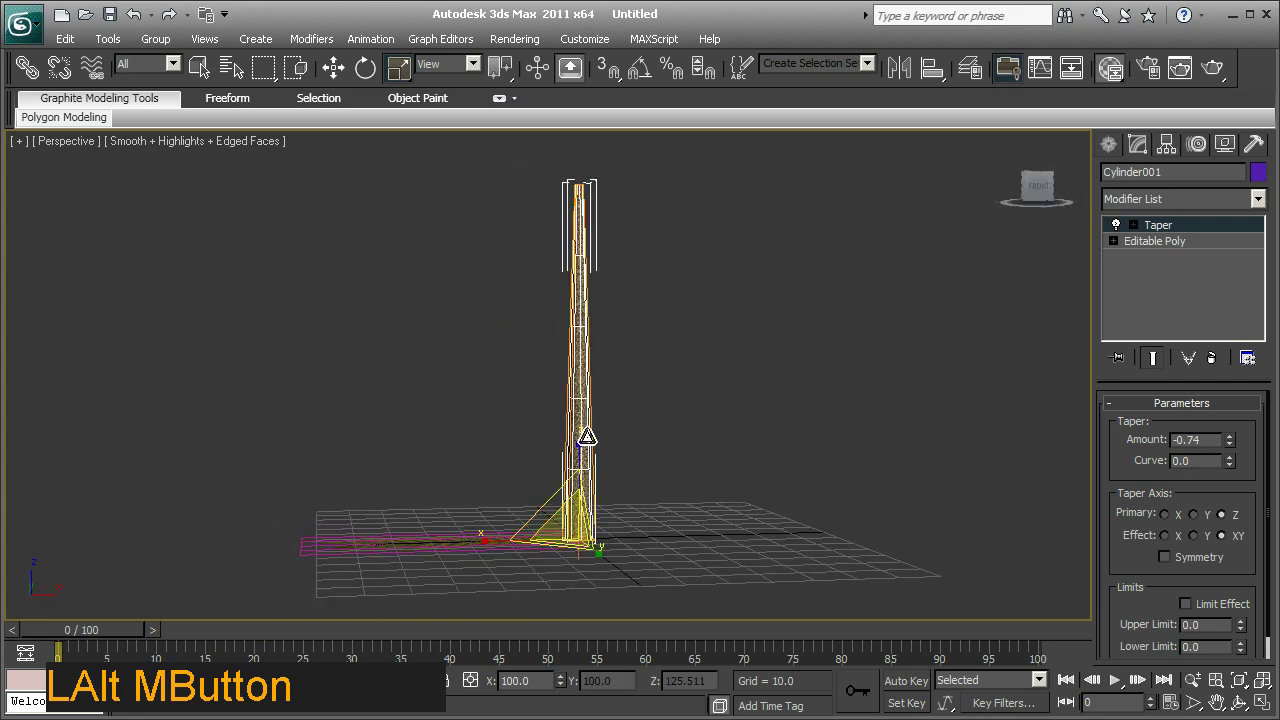
middle_click(659, 454)
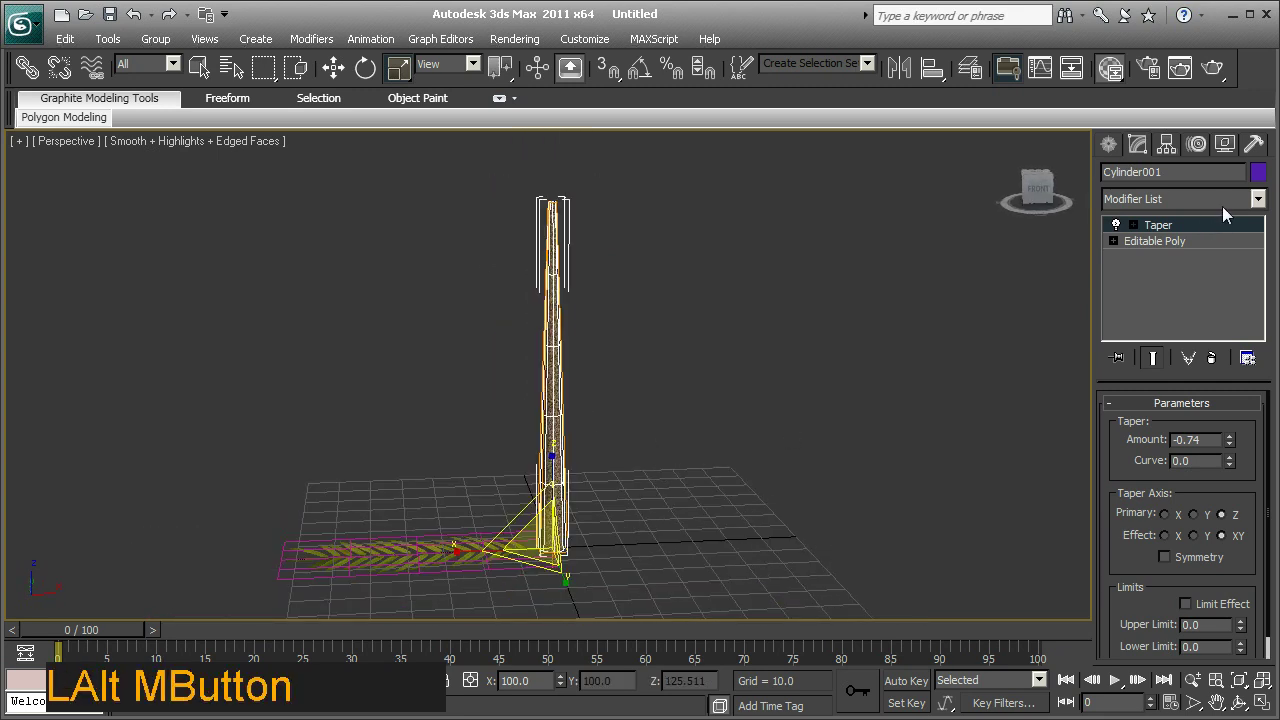
Add a Bend modifier above the Taper on the trunk with Angle 16, leaning it slightly.
left_click(1267, 203)
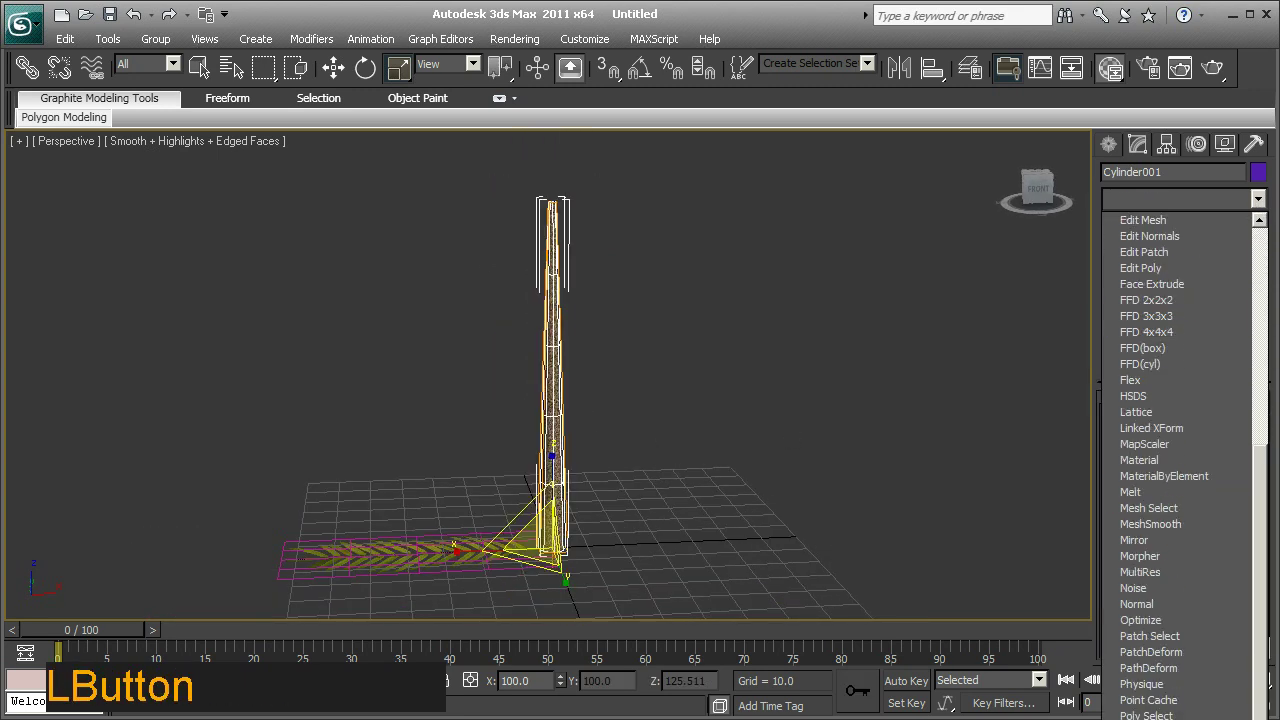
left_click(1143, 322)
middle_click(746, 370)
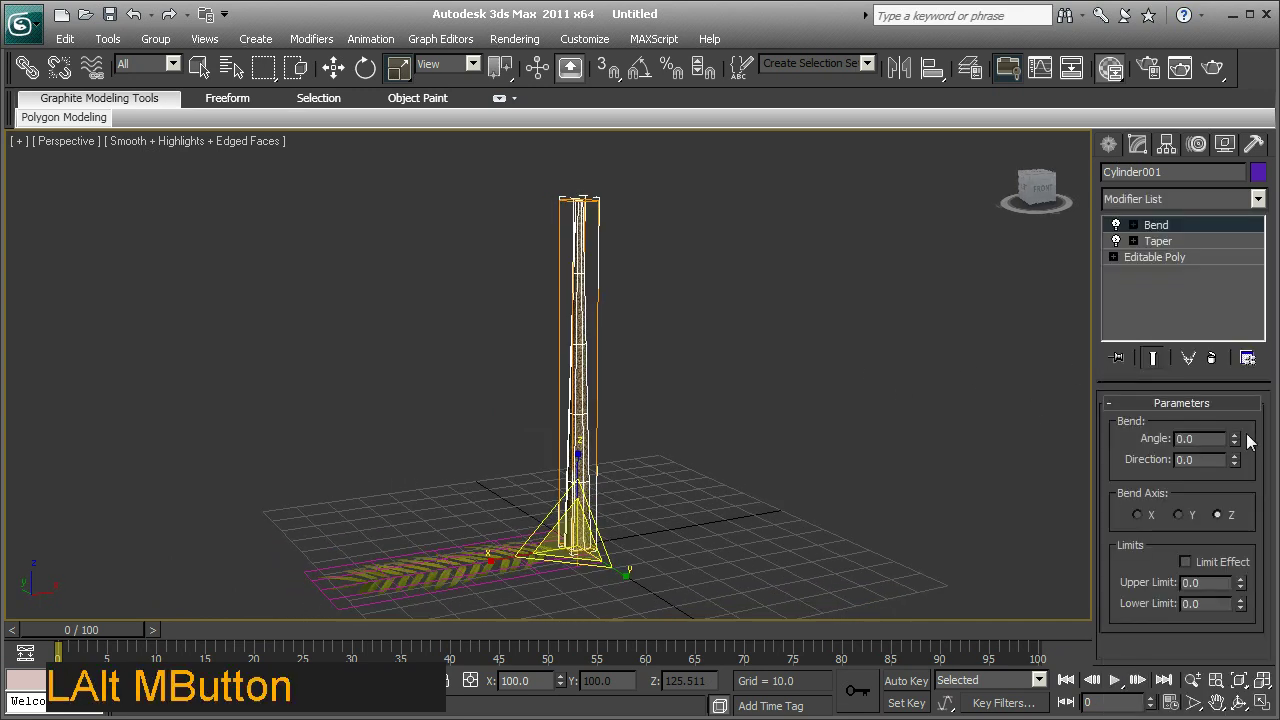
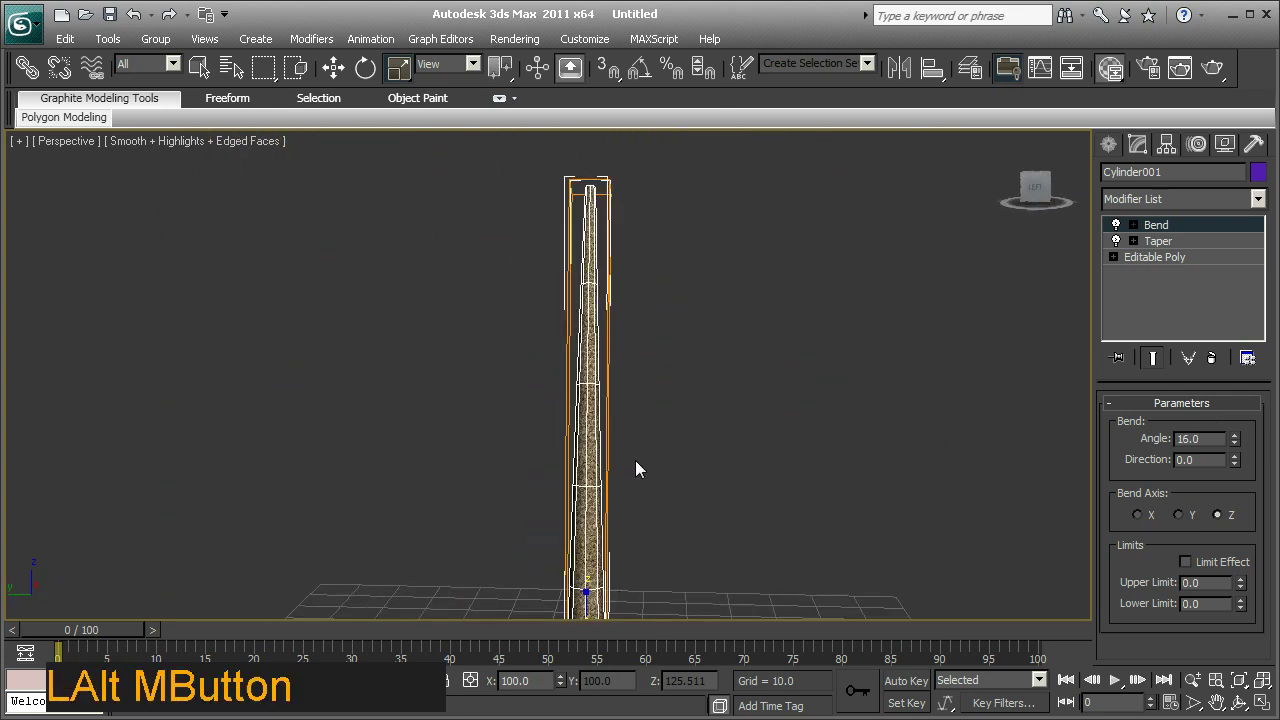
middle_click(661, 390)
middle_click(661, 432)
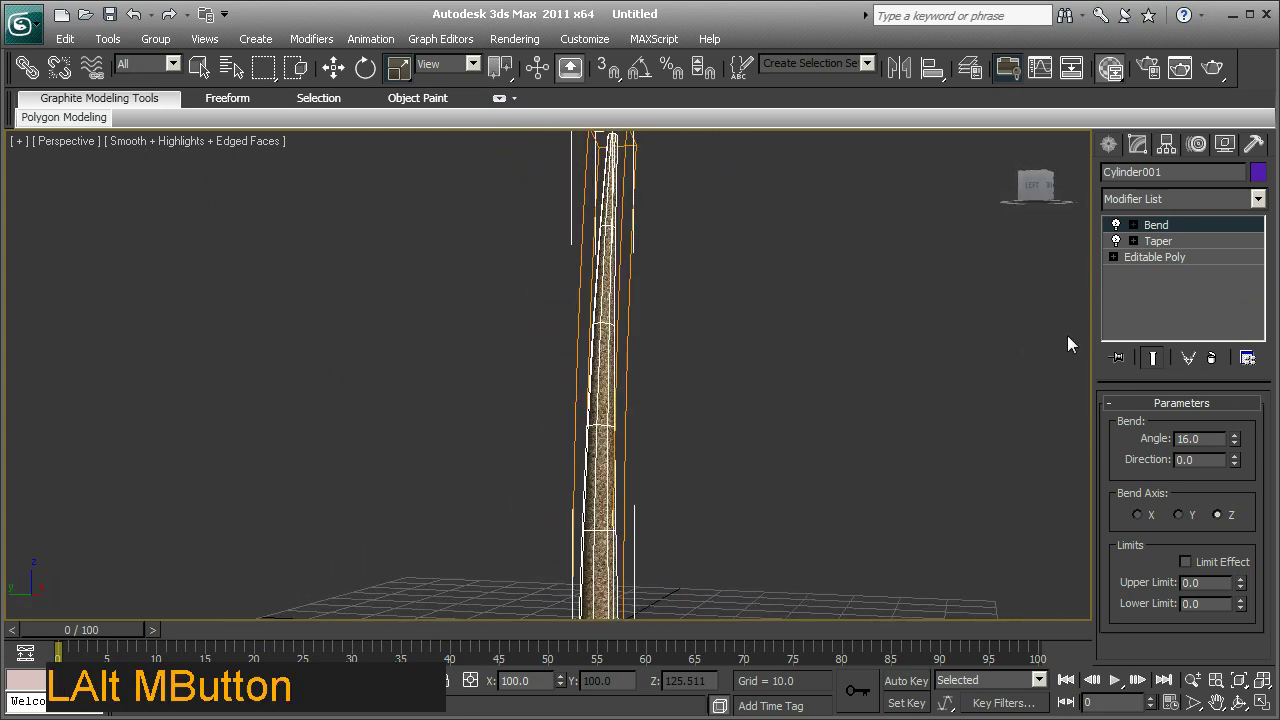
Move vertex rings at the trunk's Editable Poly level into an uneven curve, then return to the top.
left_click(1148, 262)
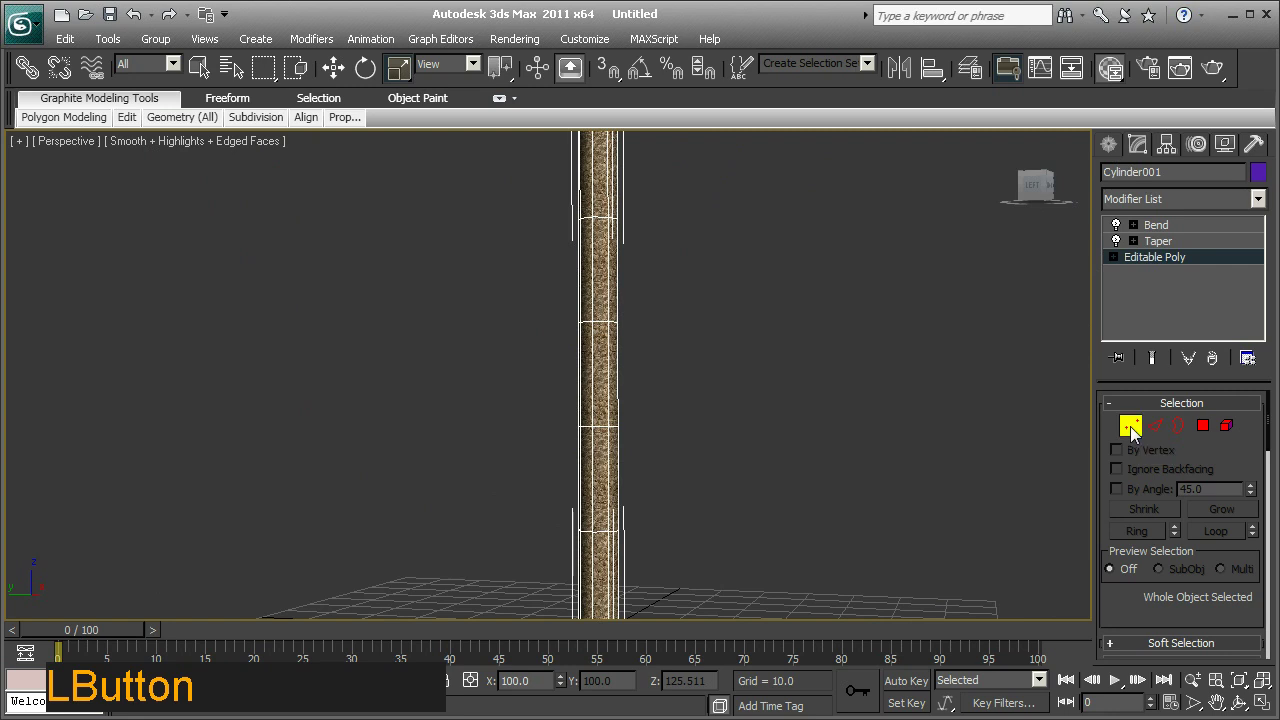
middle_click(736, 451)
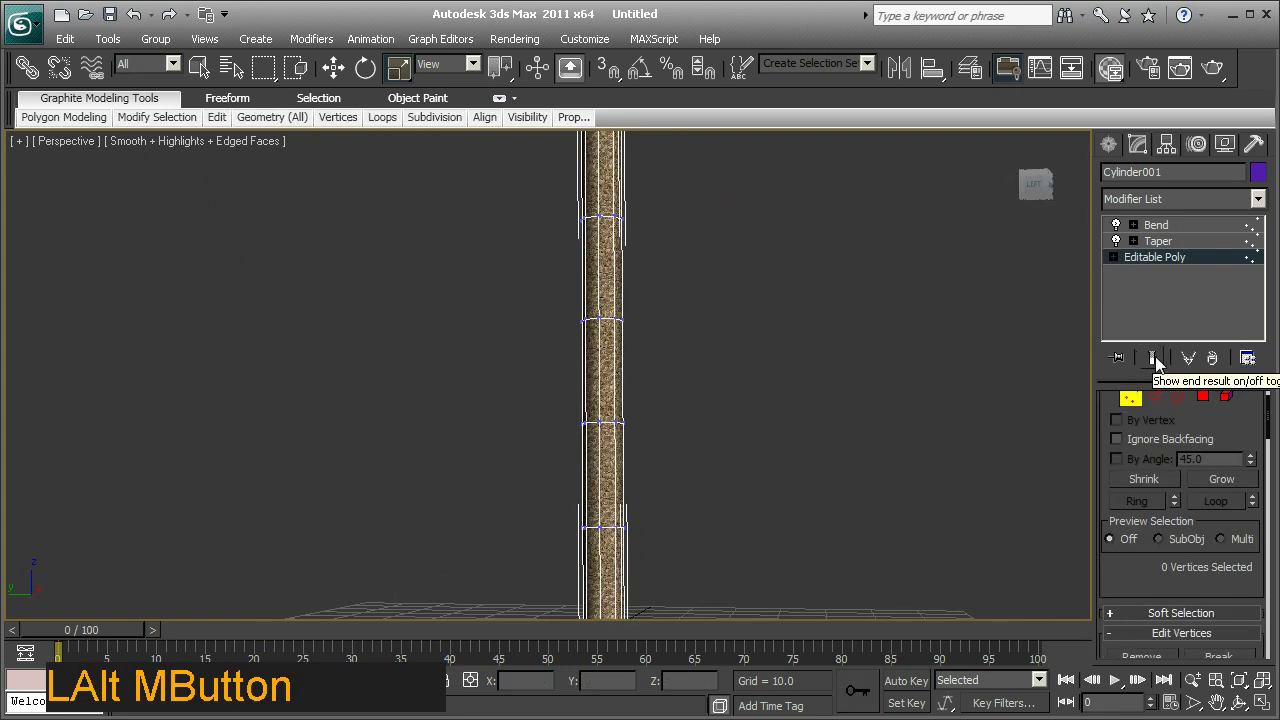
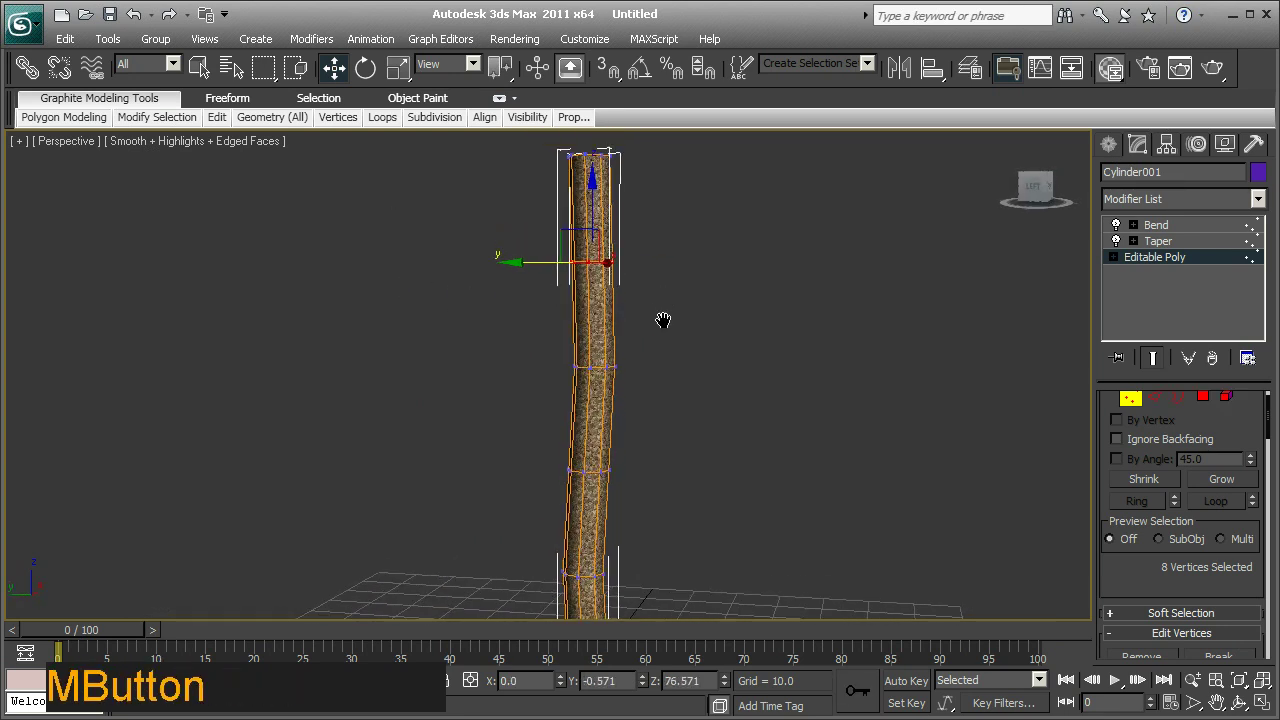
left_click(670, 179)
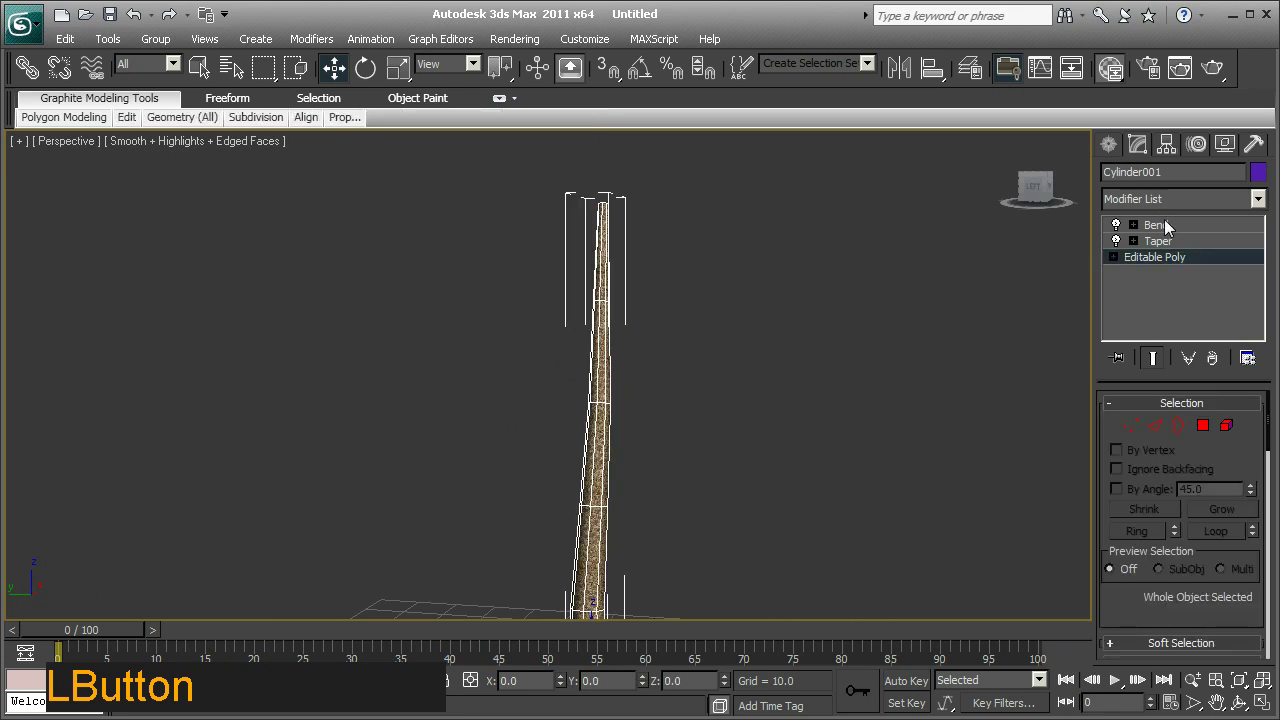
Turn off Edged Faces in the viewport shading so the trunk shows smooth shaded.
middle_click(829, 371)
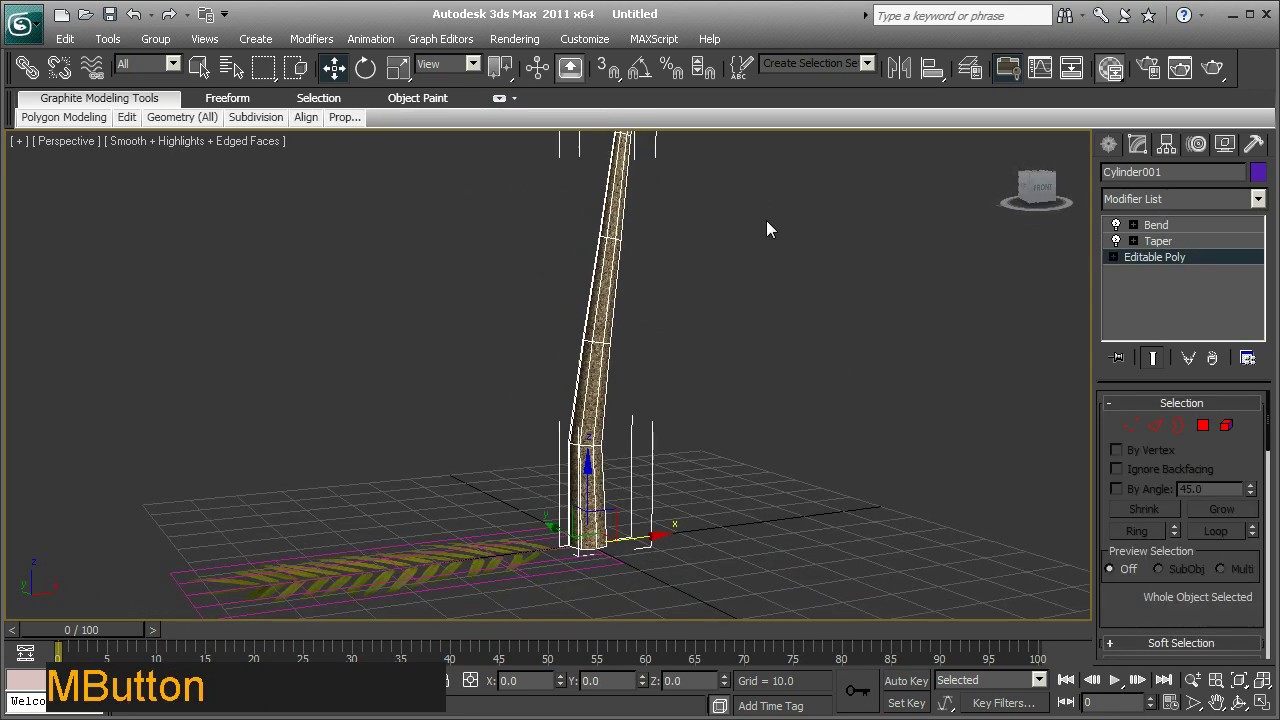
middle_click(754, 255)
middle_click(599, 276)
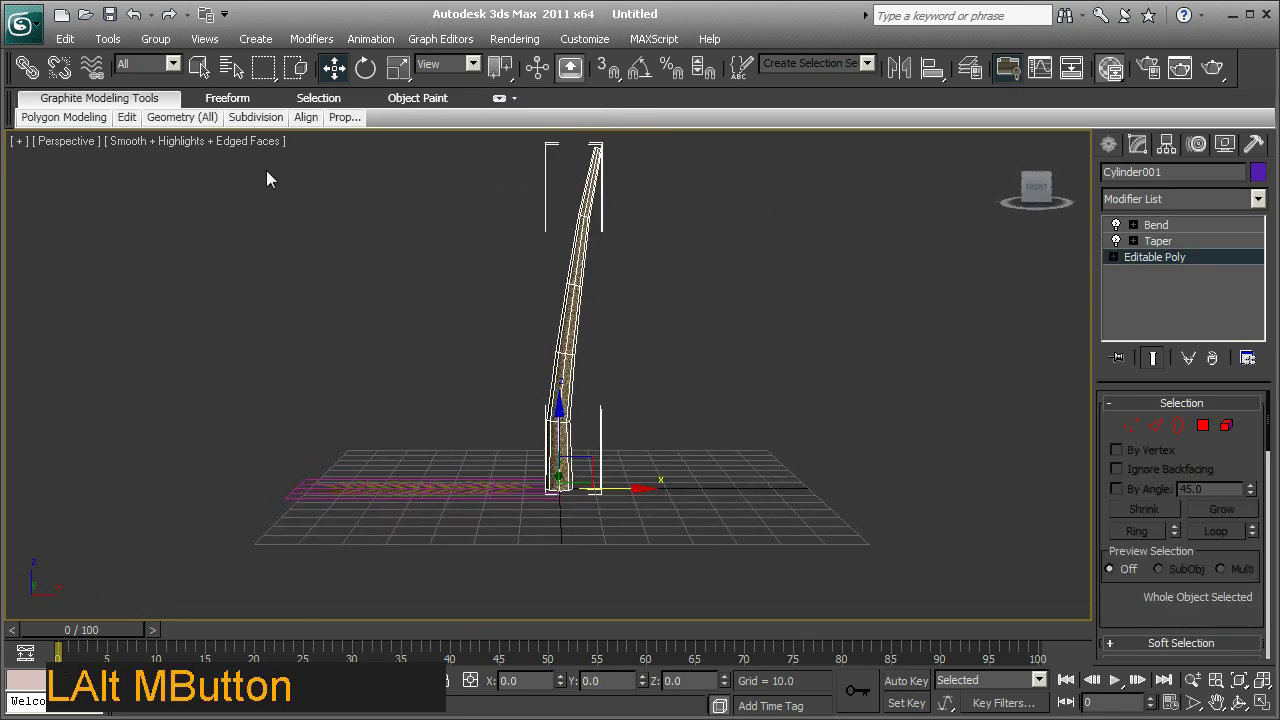
middle_click(306, 246)
left_click(243, 147)
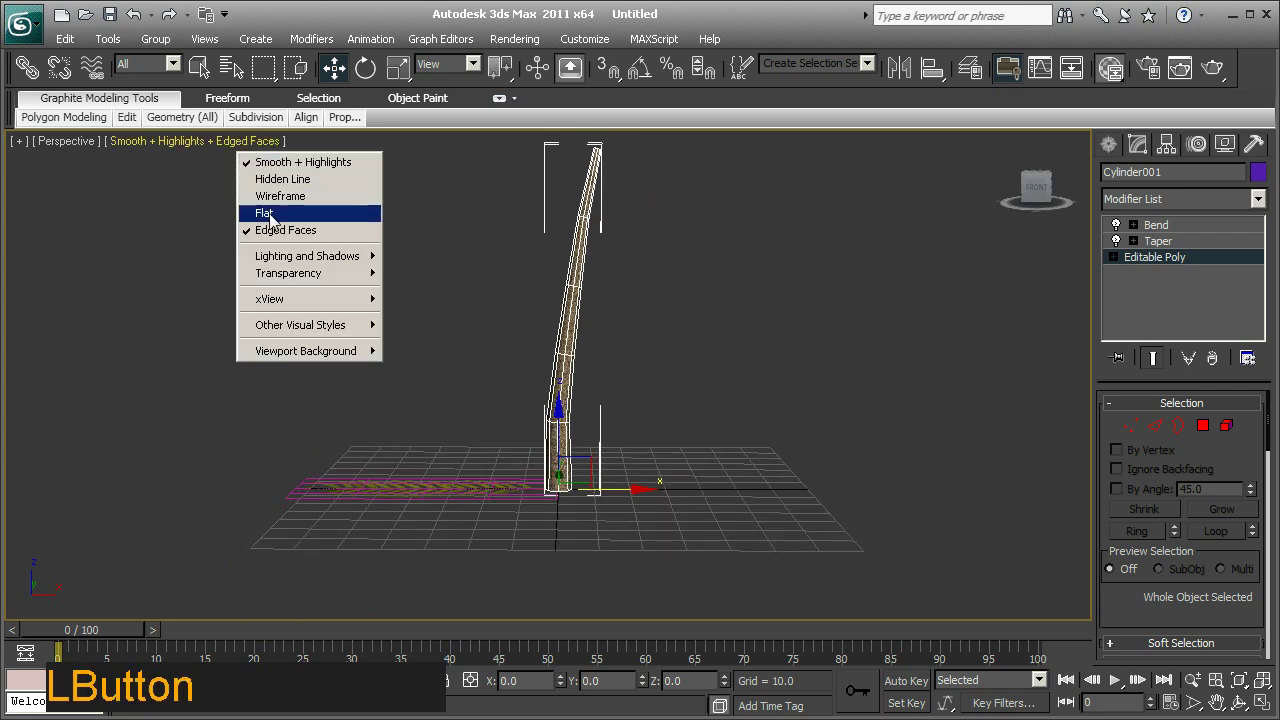
middle_click(744, 294)
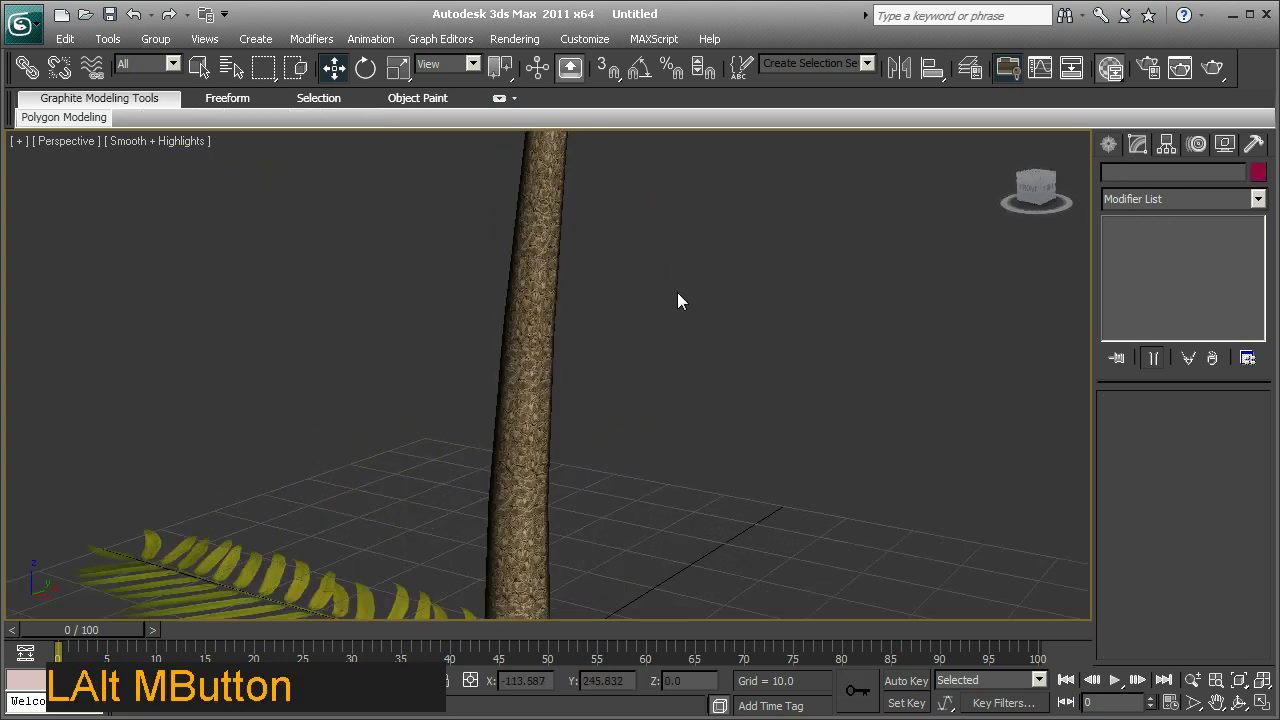
middle_click(607, 343)
Select the Plane001 leaf and add a Bend modifier with Angle 14 and Direction 48.
middle_click(788, 334)
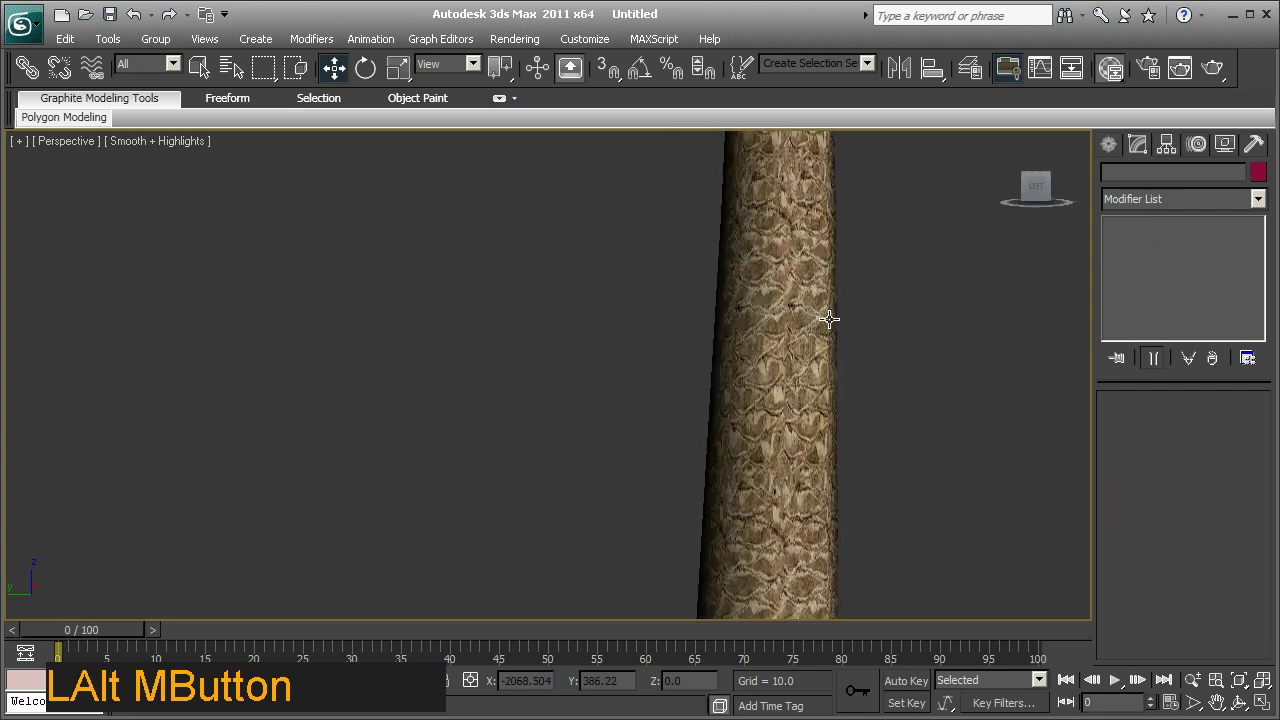
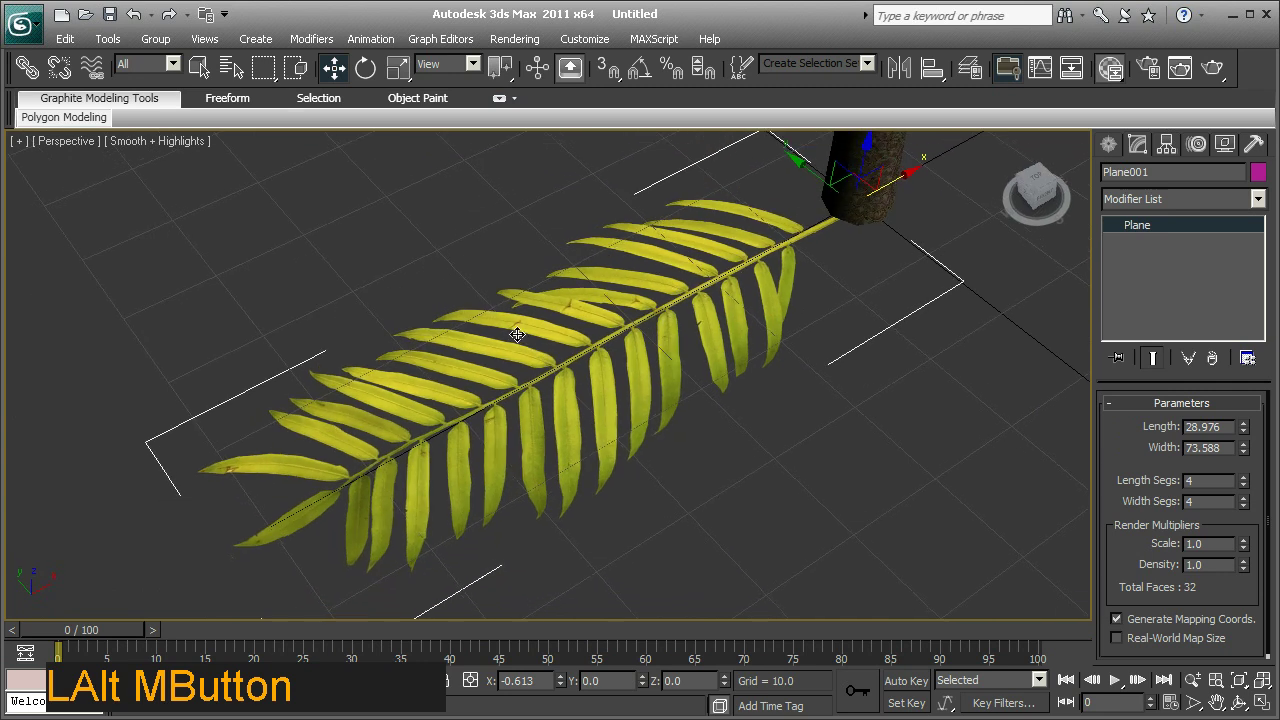
left_click(1268, 204)
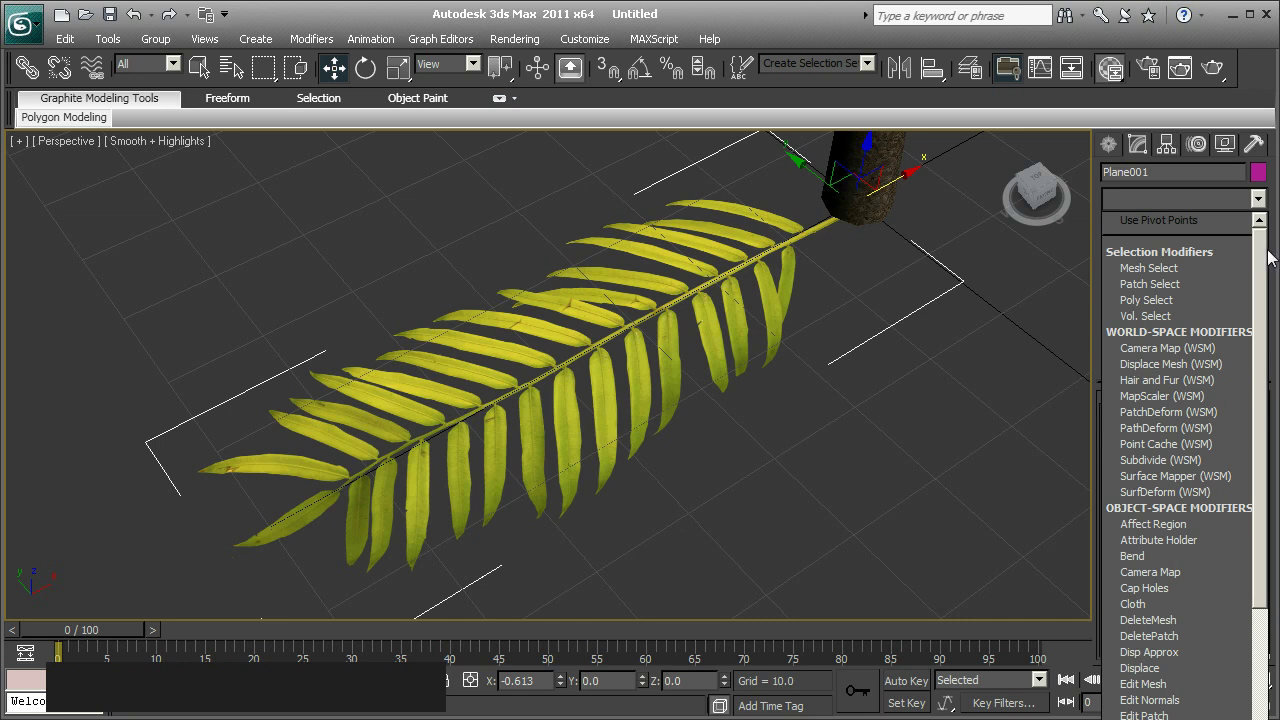
left_click(1272, 258)
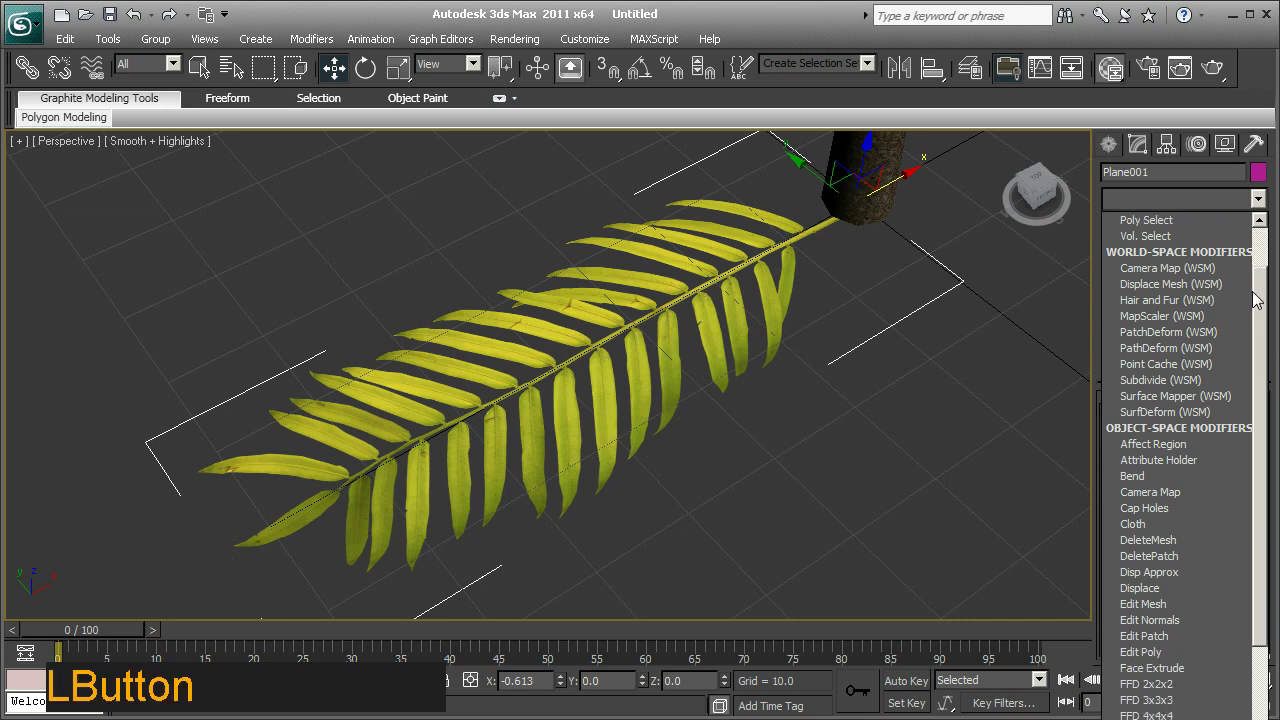
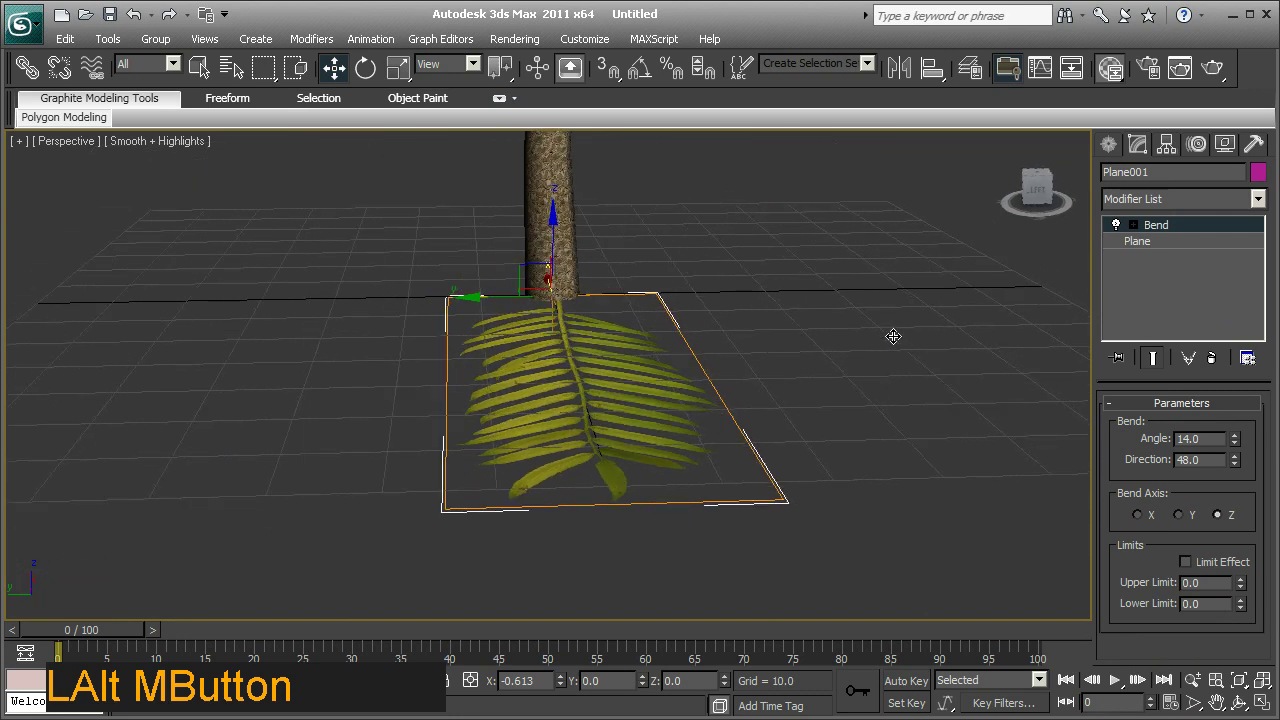
Try the leaf's Bend on the X, Y and Z axes, viewing the arch from around the trunk.
middle_click(867, 453)
left_click(1146, 519)
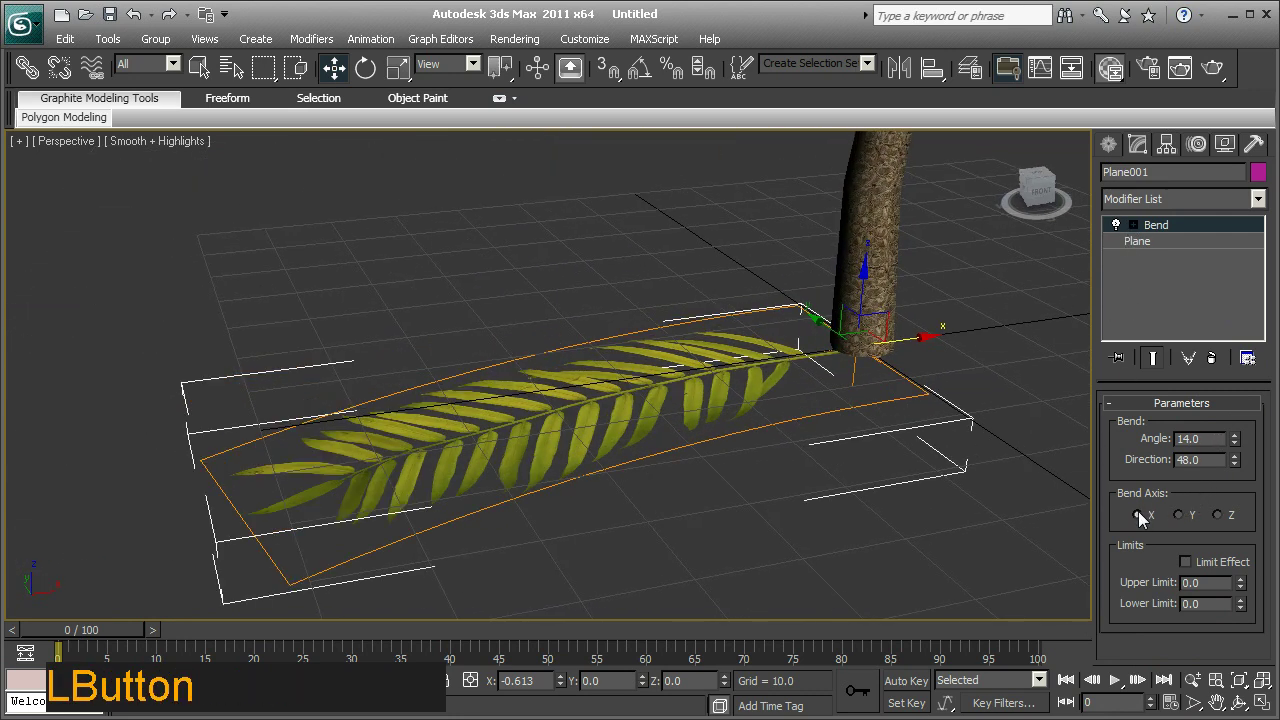
middle_click(869, 479)
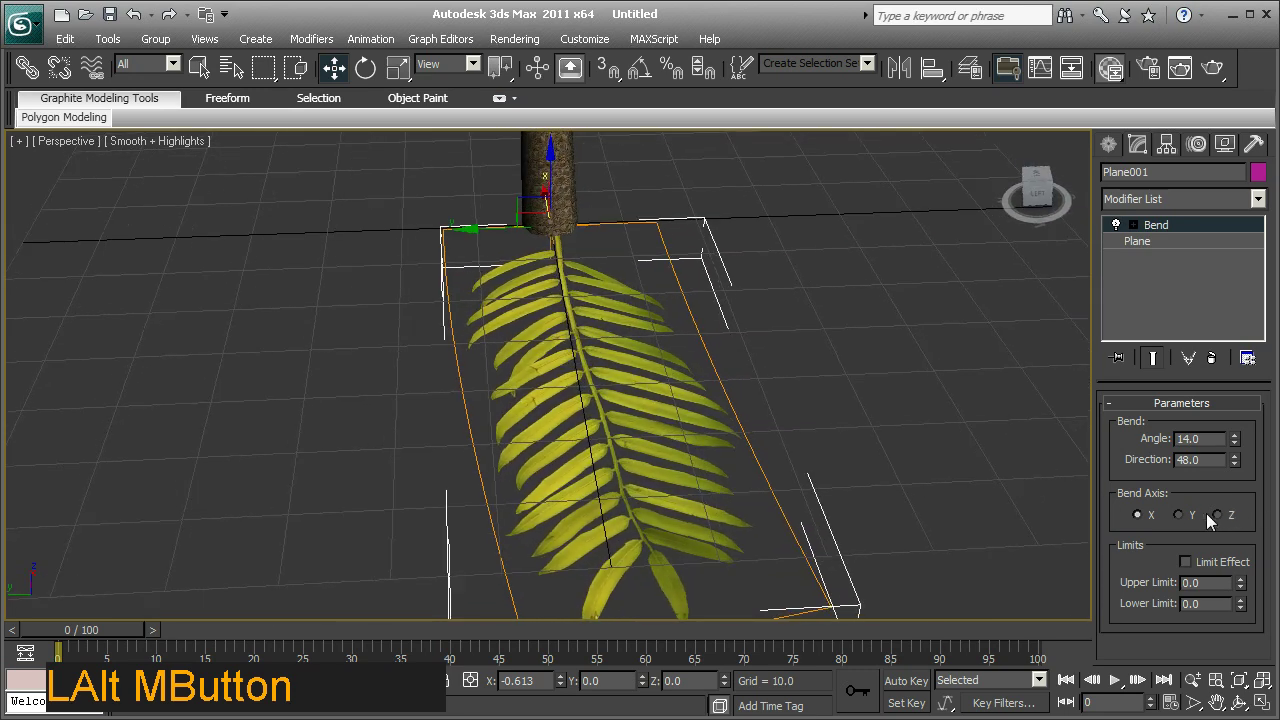
left_click(1192, 522)
middle_click(831, 500)
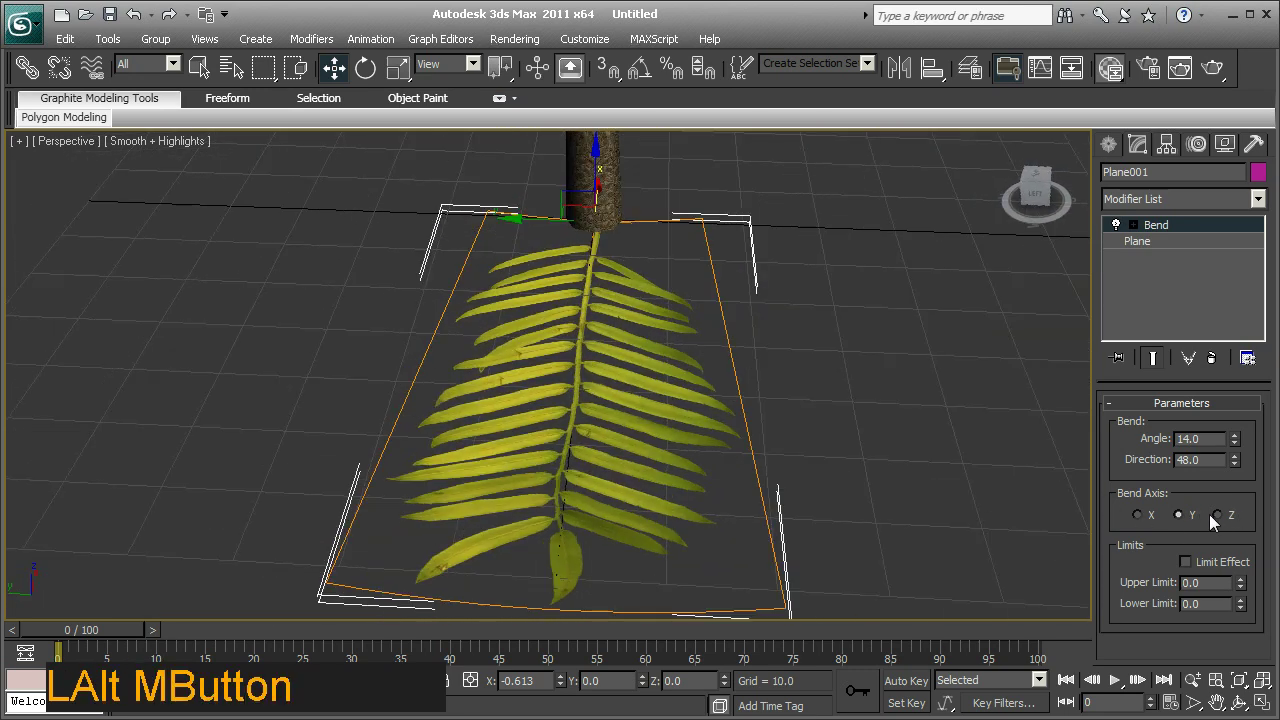
left_click(1225, 523)
middle_click(825, 492)
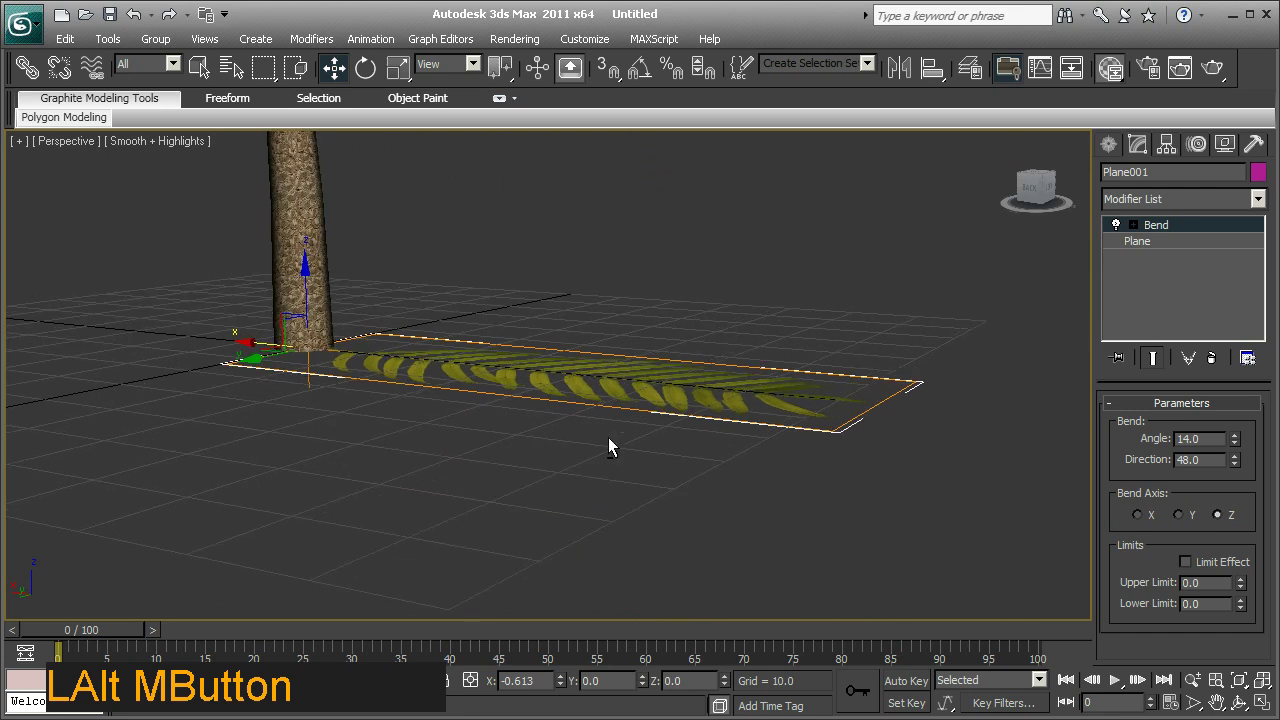
middle_click(672, 456)
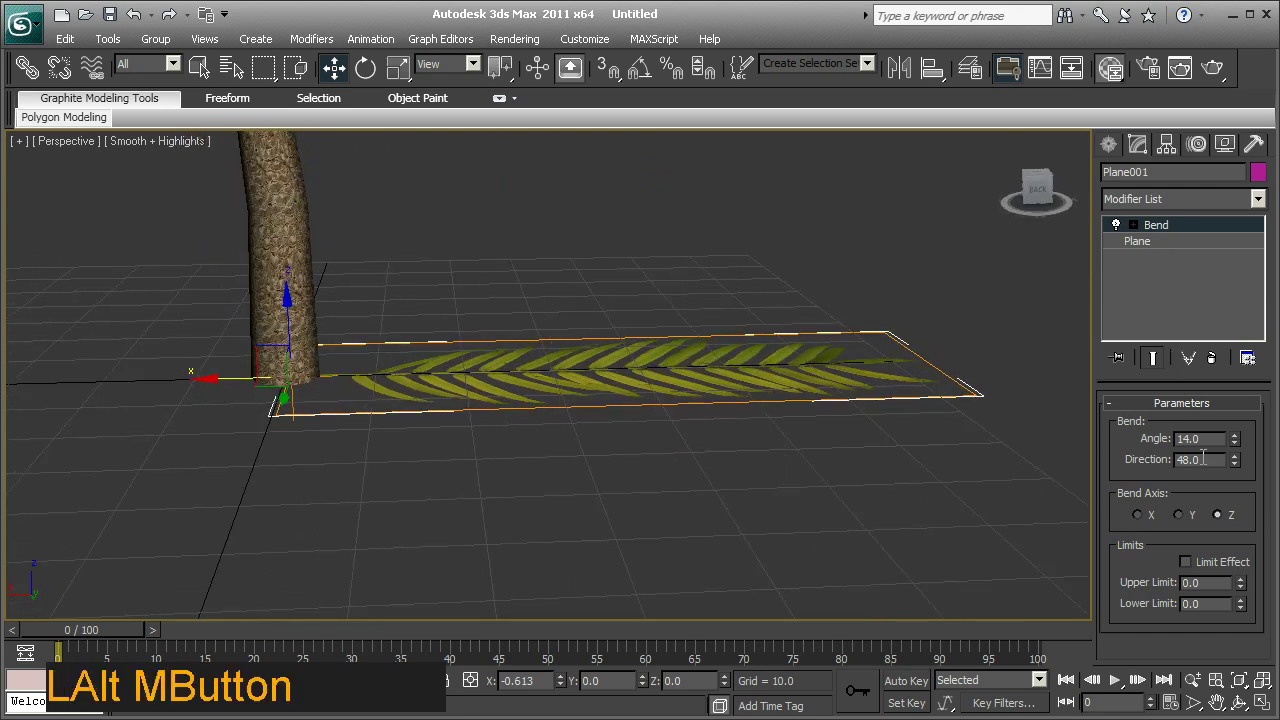
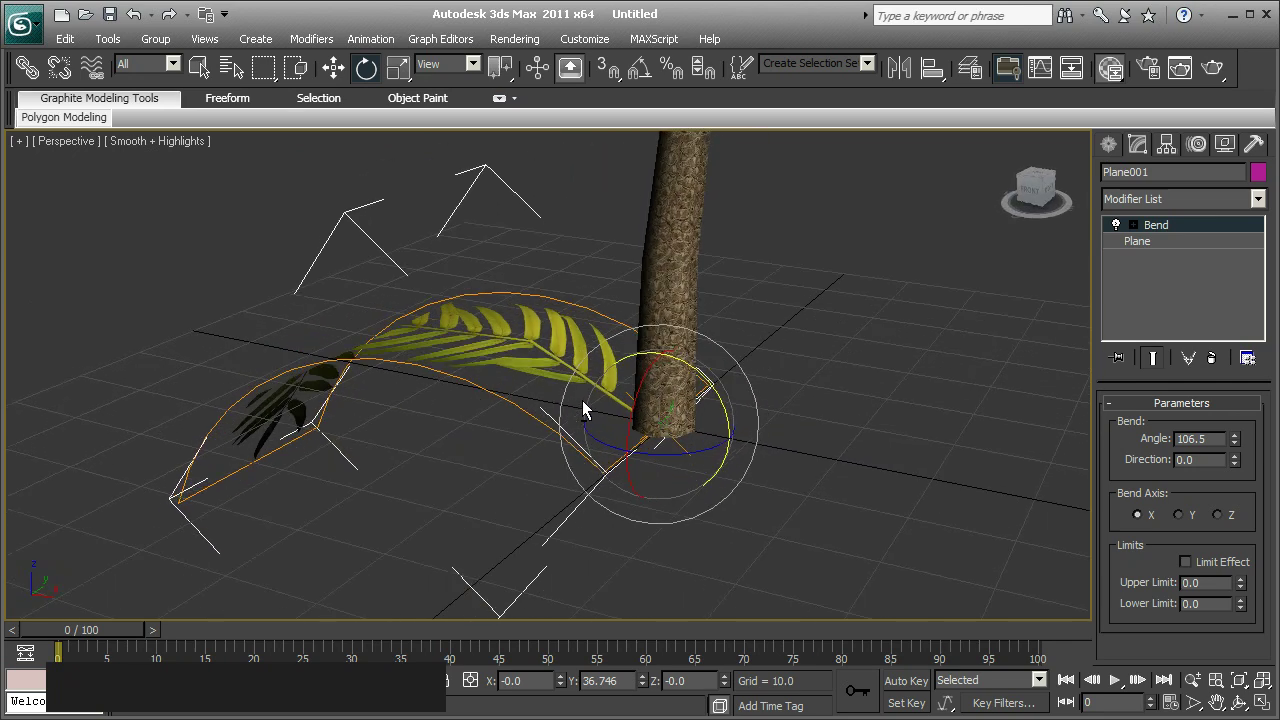
Add a Twist modifier beneath the Bend on the leaf and set its Angle to 21.5.
left_click(1267, 208)
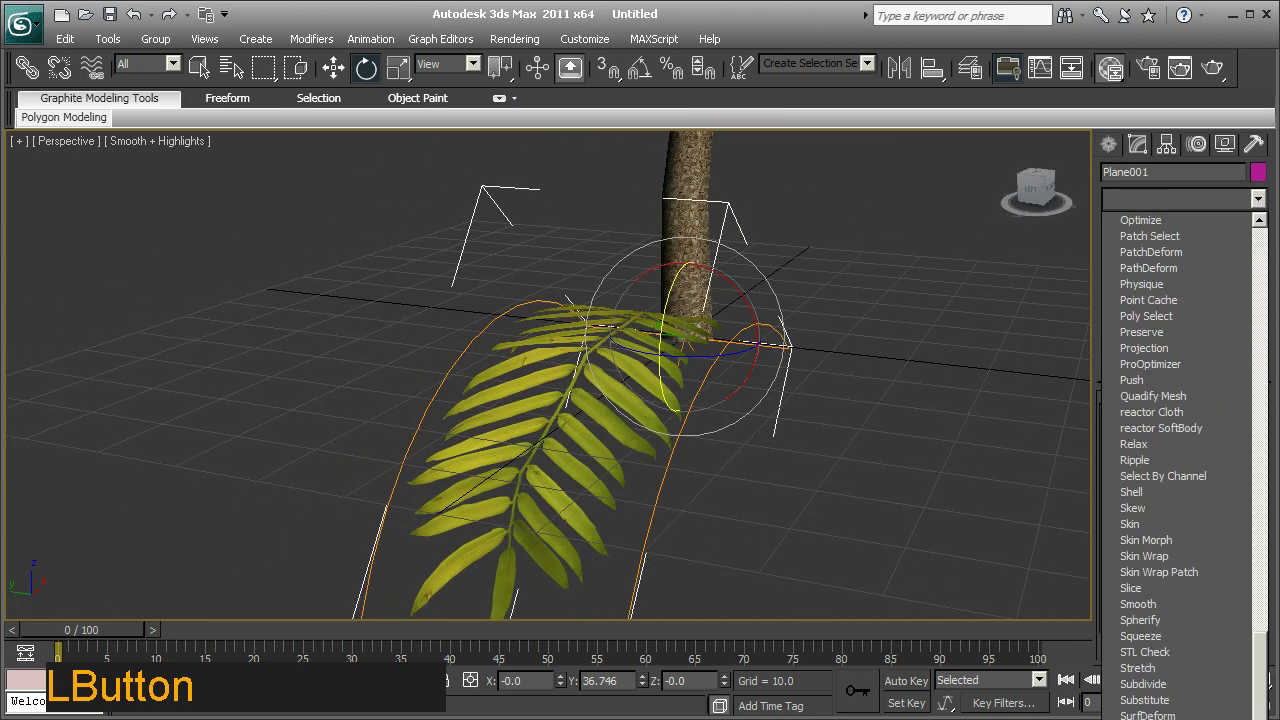
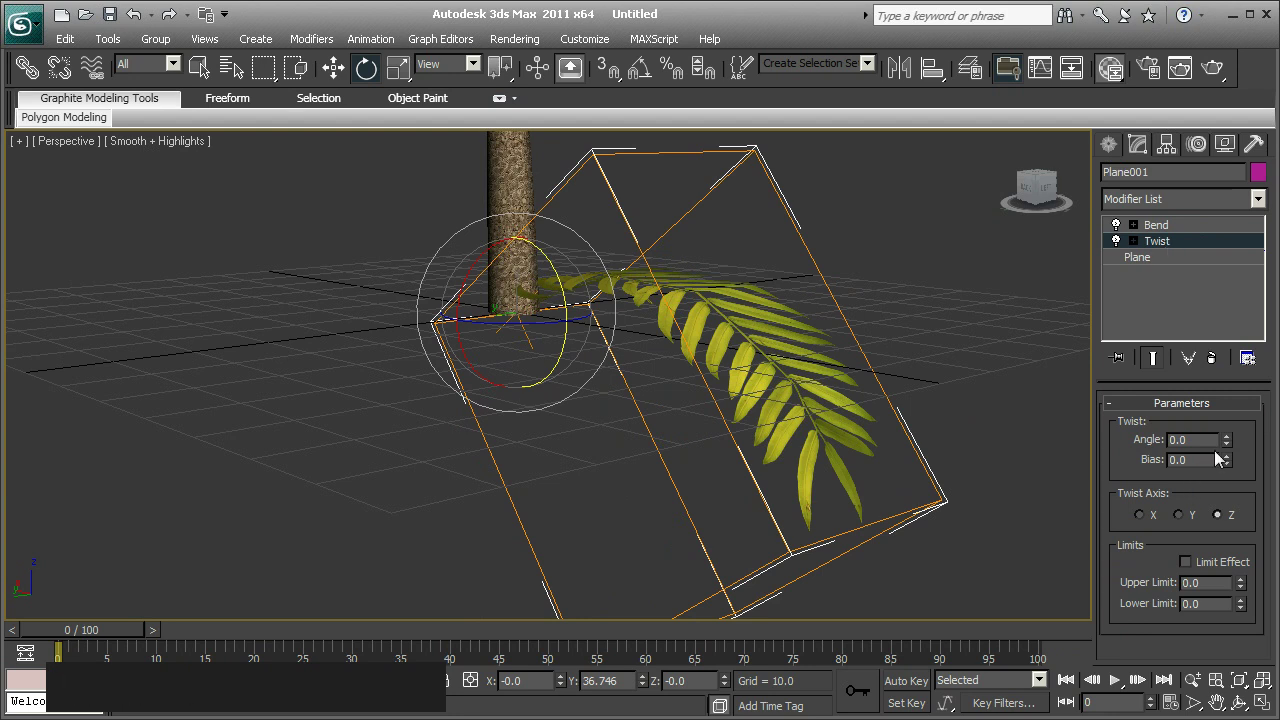
left_click(1235, 448)
middle_click(911, 426)
left_click(1161, 233)
middle_click(902, 376)
left_click(1160, 247)
Set the Twist axis to Y and adjust the Bend angle to 106.5, inspecting the curled leaf.
middle_click(973, 350)
left_click(1123, 230)
middle_click(870, 373)
middle_click(713, 481)
left_click(1192, 517)
middle_click(829, 388)
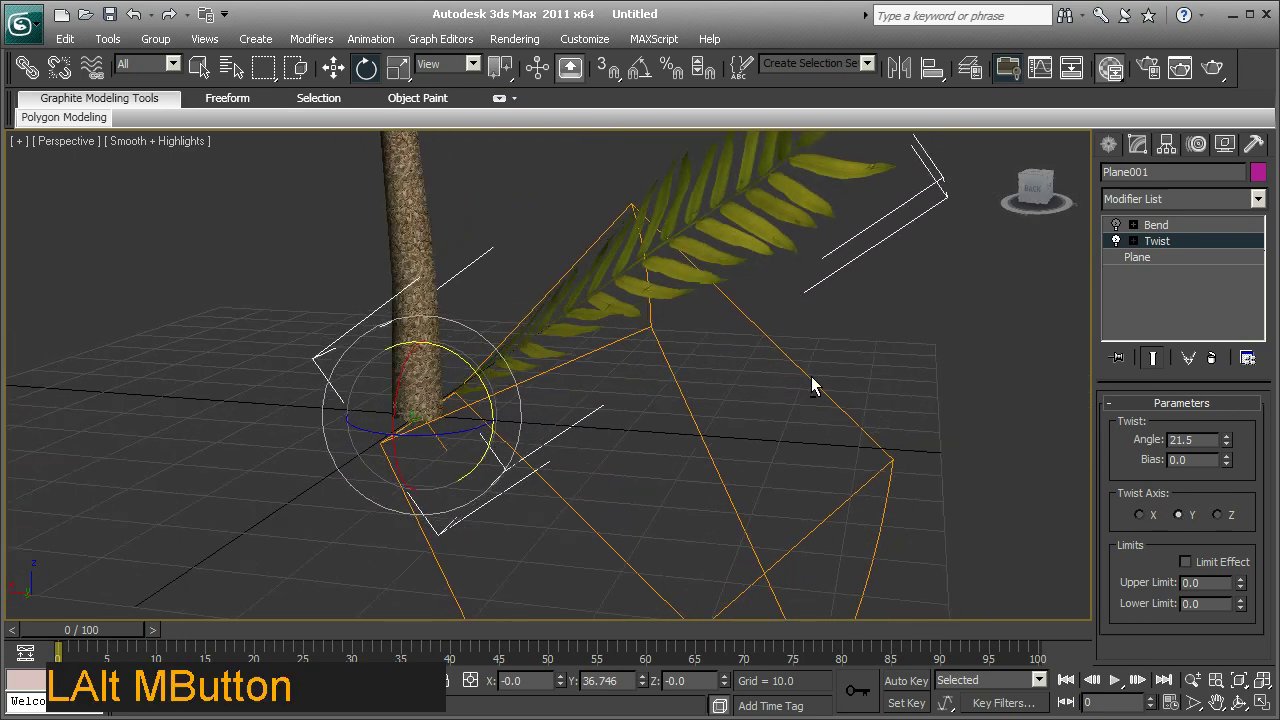
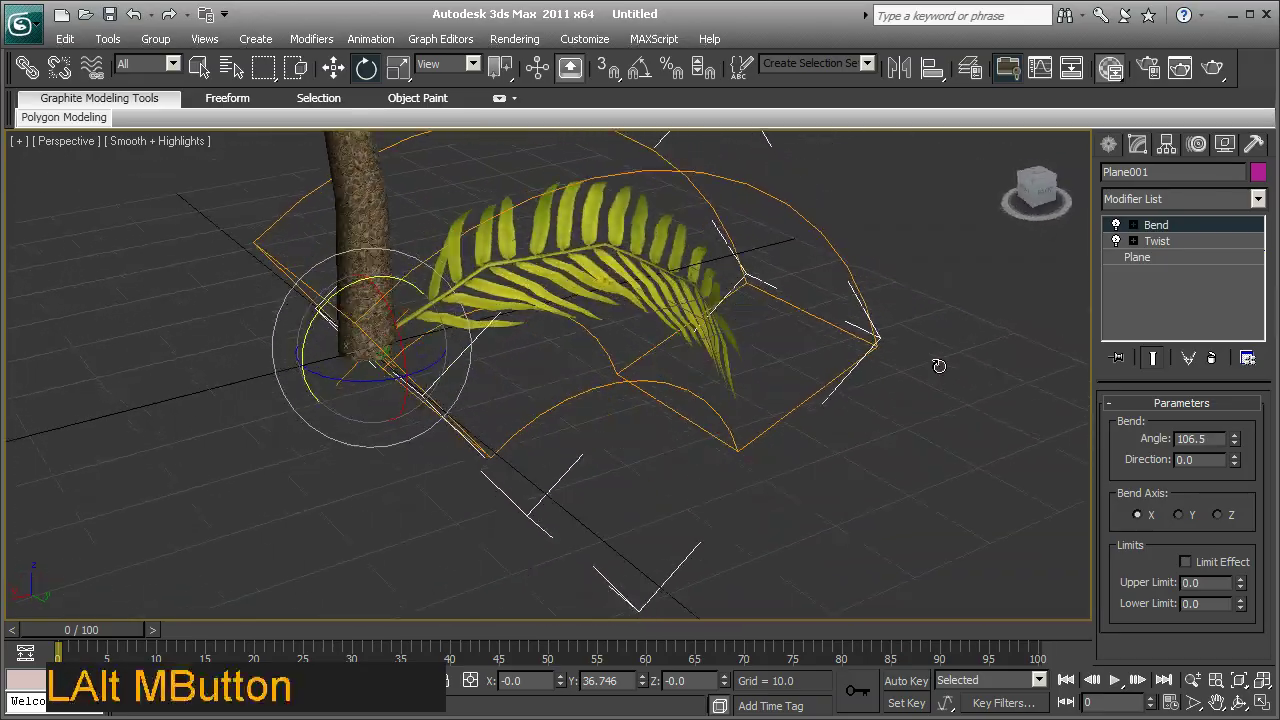
Add a Noise modifier beneath the Twist with Strength Z 14.96 and a reduced Scale.
left_click(1151, 296)
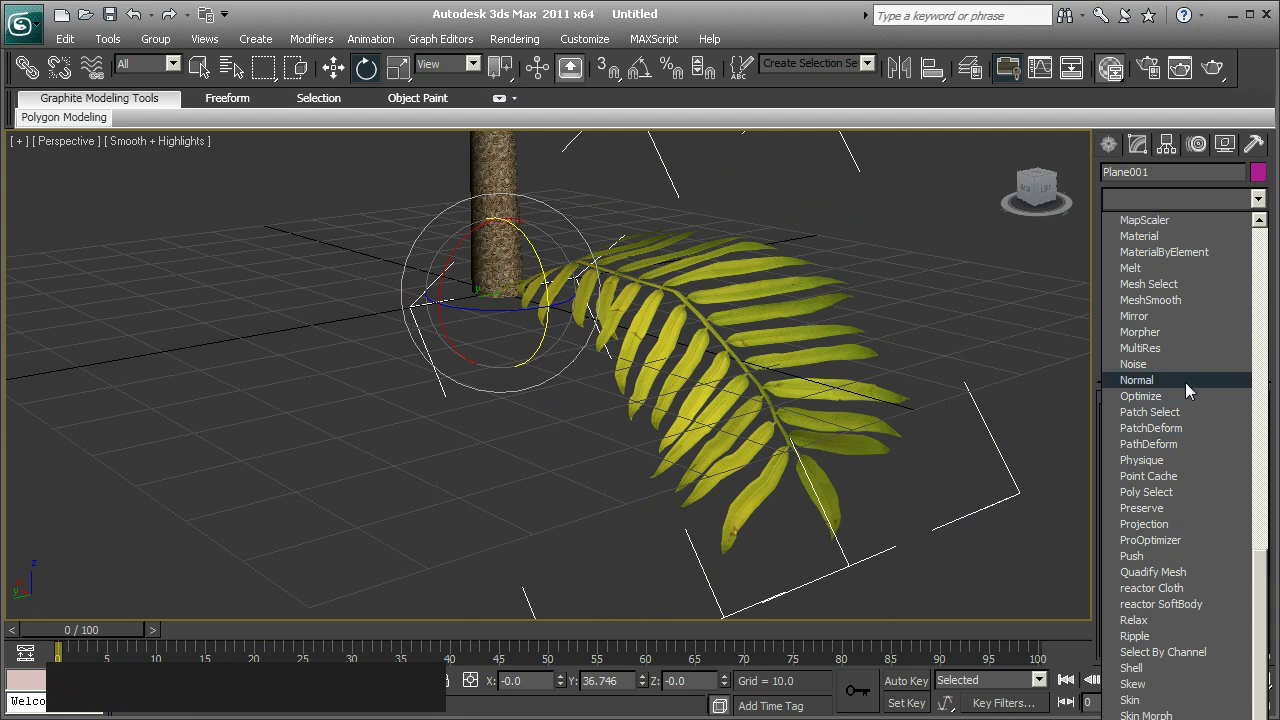
left_click(1183, 375)
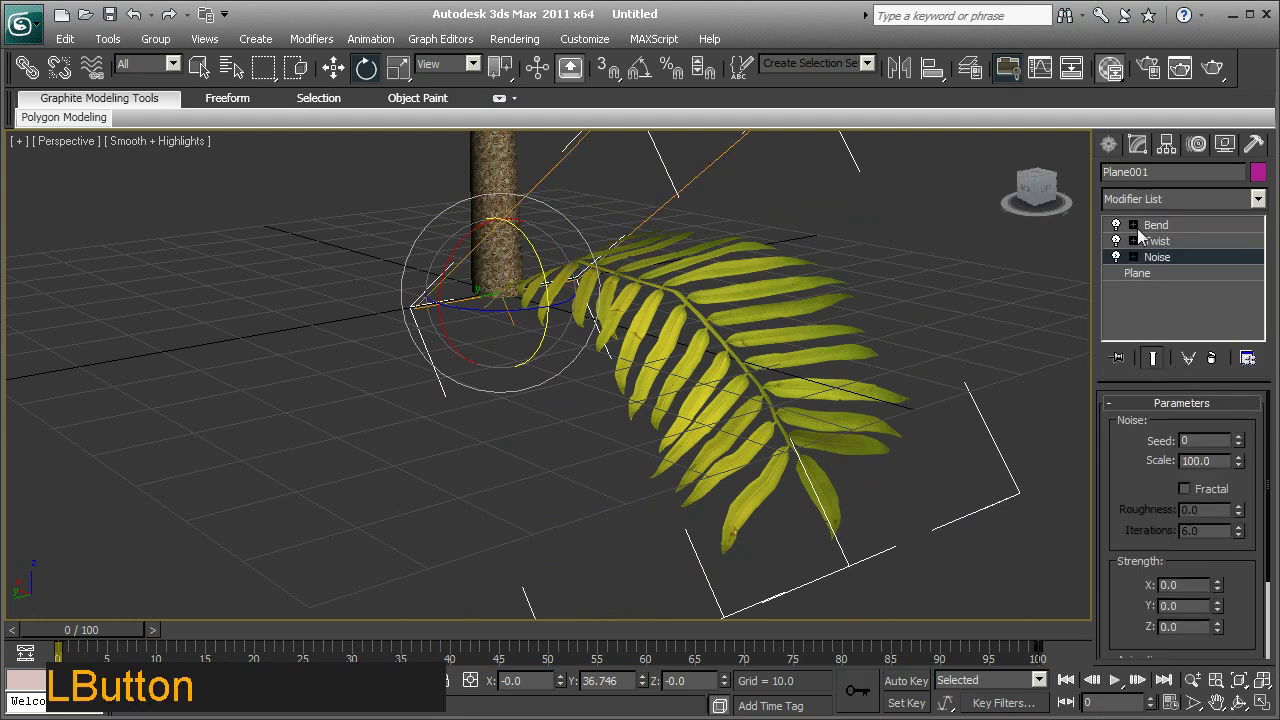
middle_click(844, 270)
middle_click(729, 457)
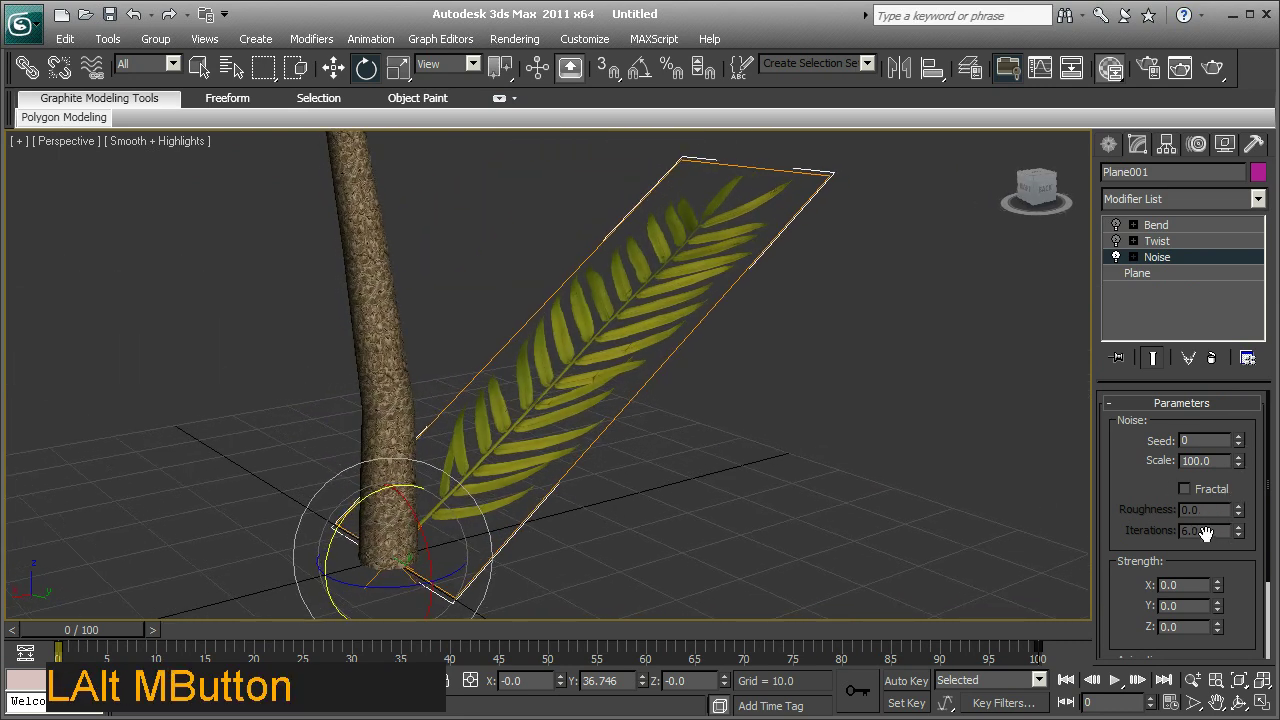
middle_click(817, 527)
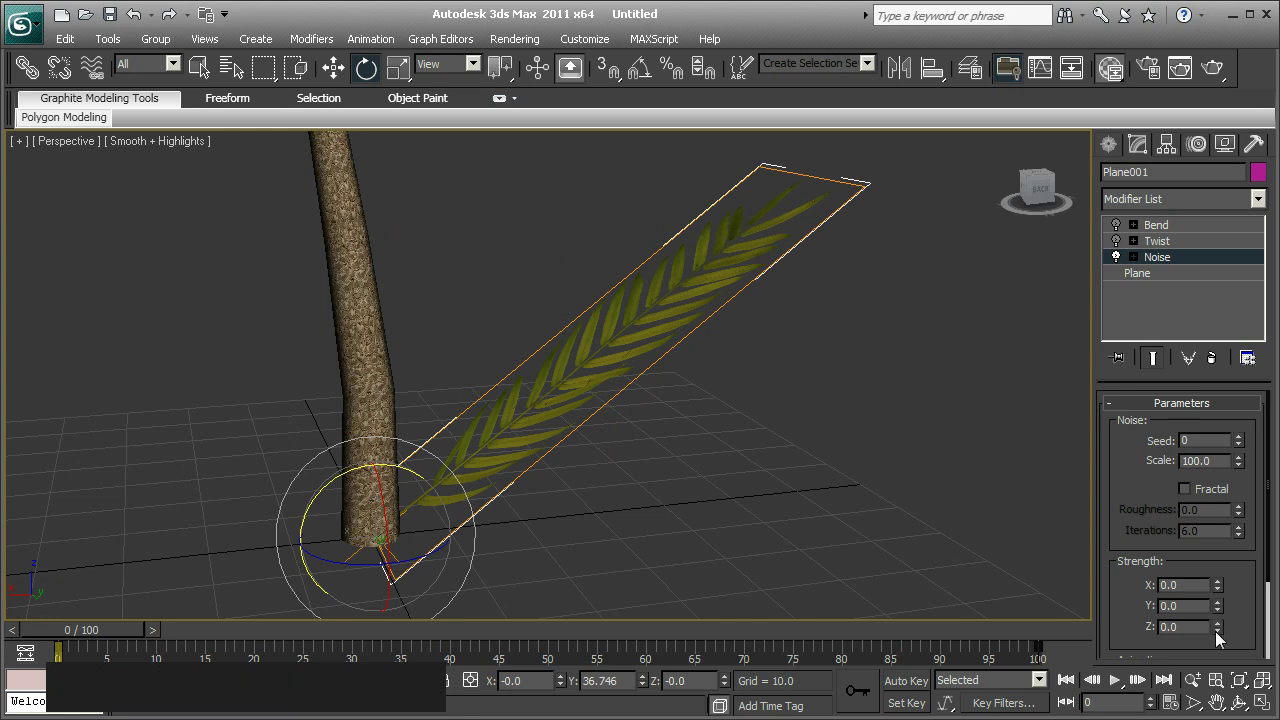
left_click(1224, 636)
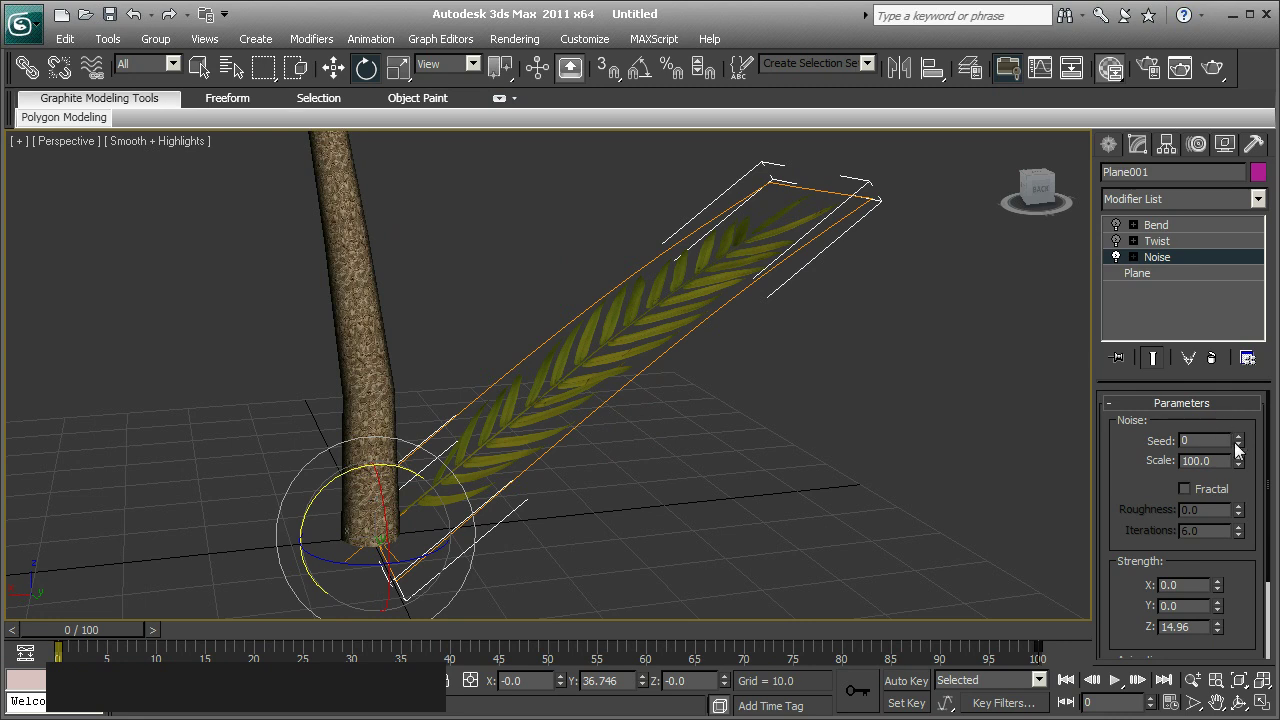
left_click(1249, 470)
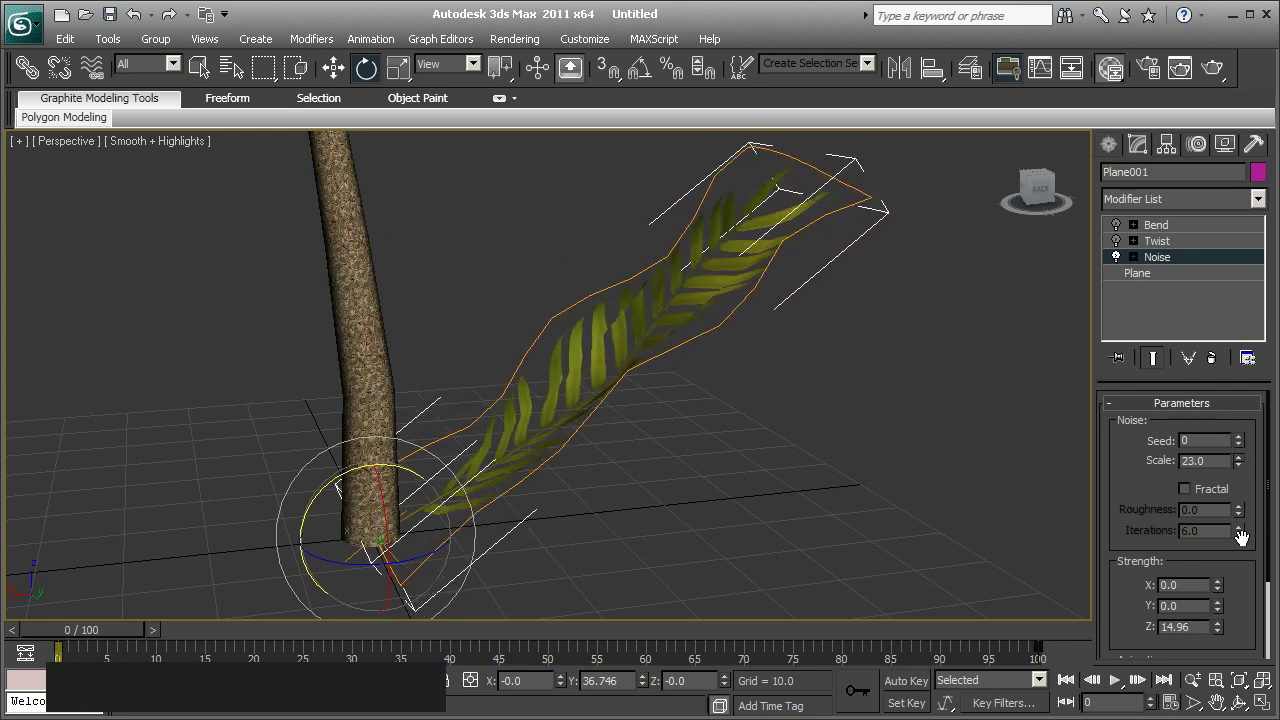
middle_click(828, 420)
View the leaf side-on, then raise the Noise Scale to about 24.6.
left_click(1122, 228)
middle_click(872, 374)
middle_click(783, 343)
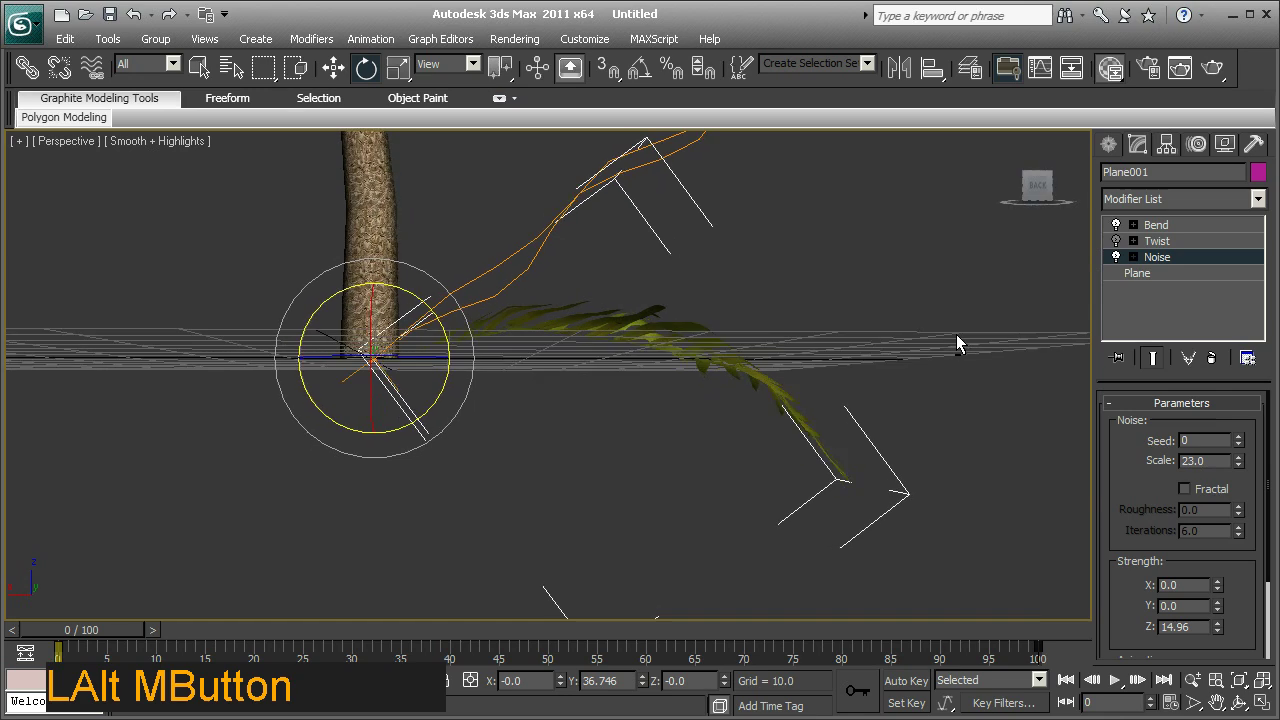
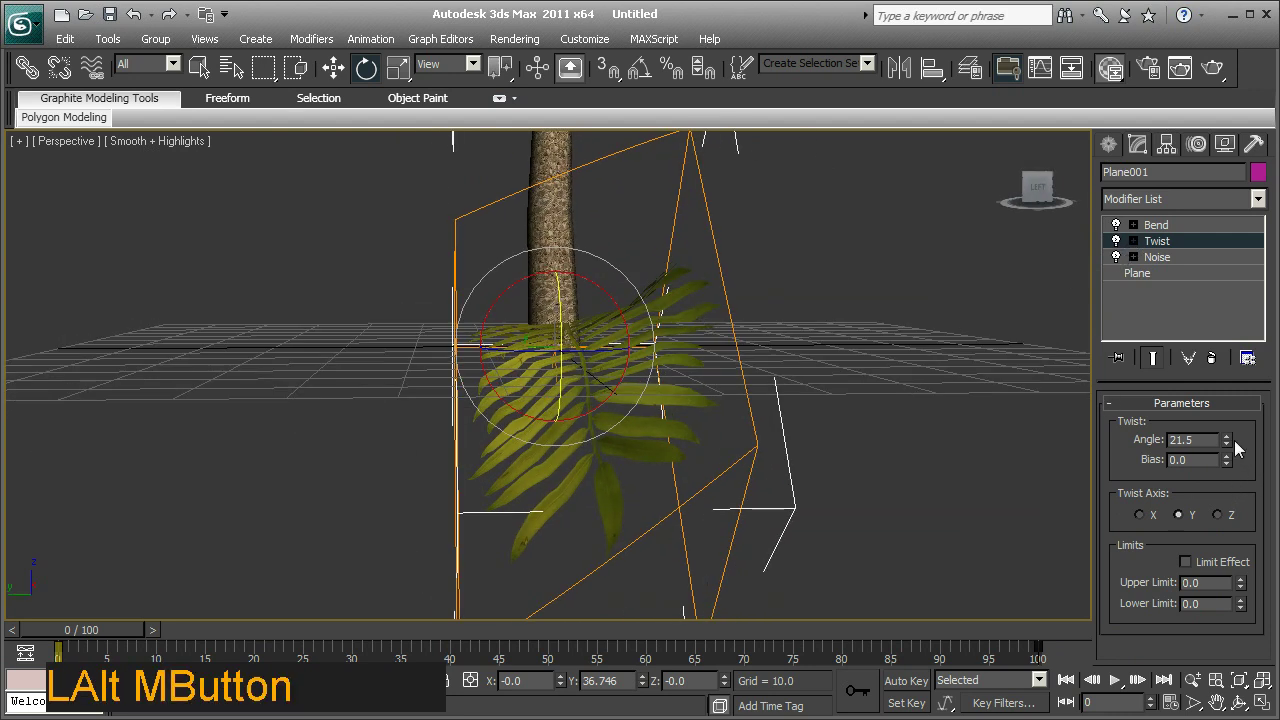
left_click(1240, 445)
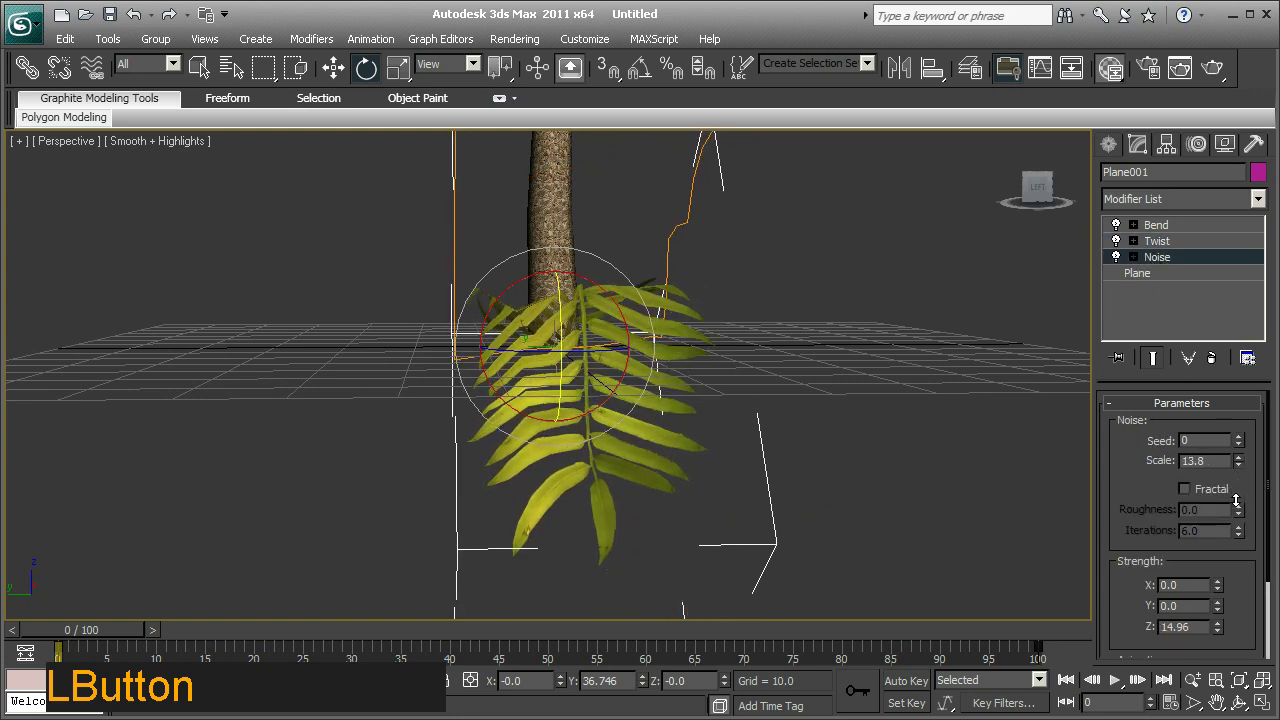
middle_click(824, 451)
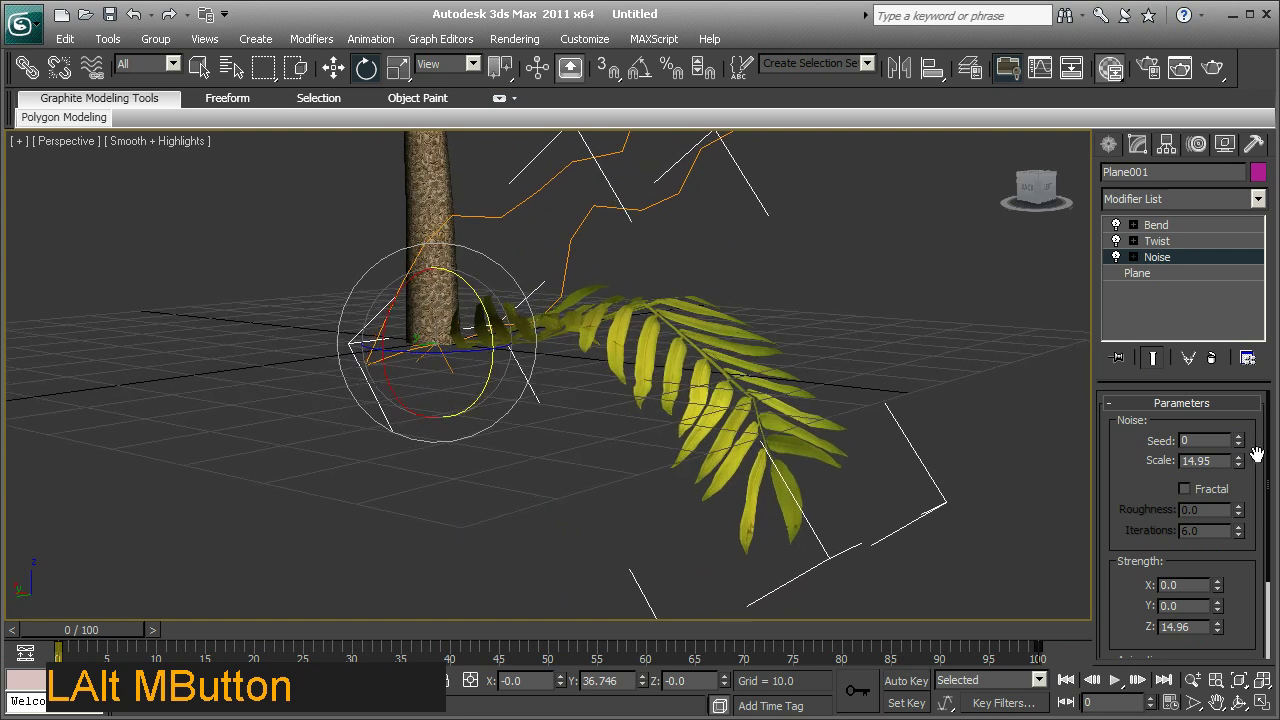
left_click(1250, 473)
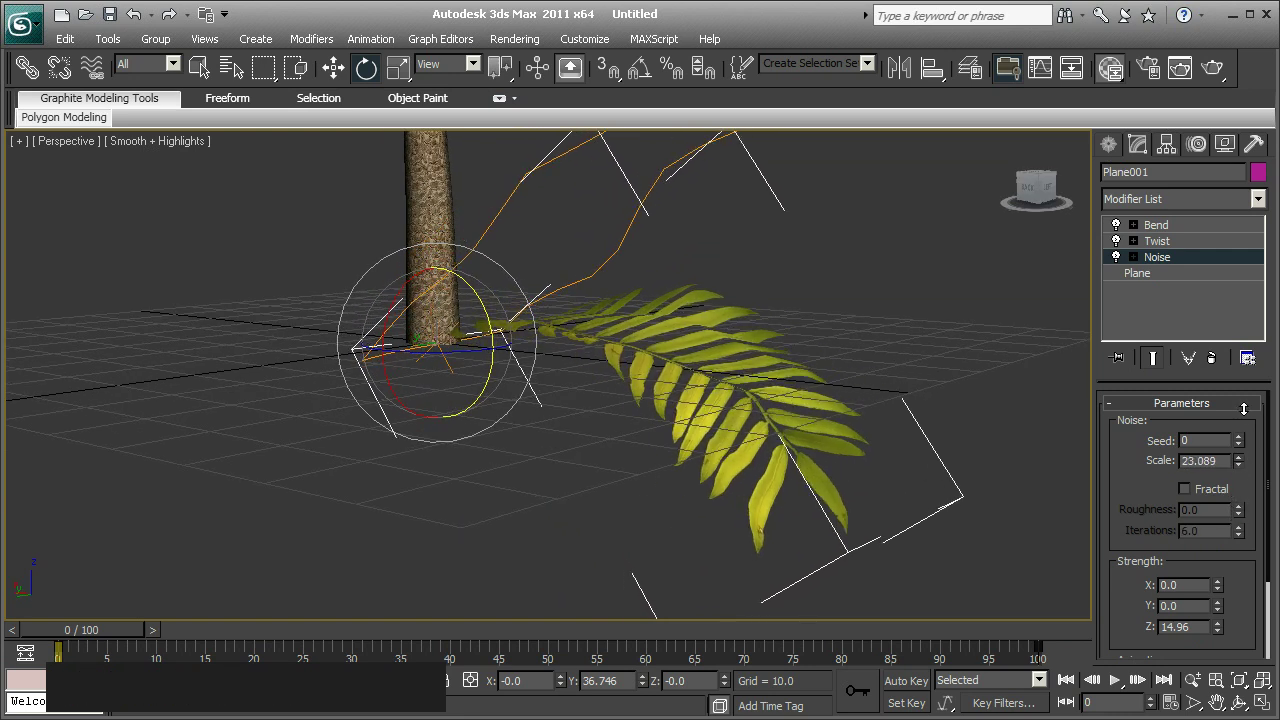
middle_click(963, 468)
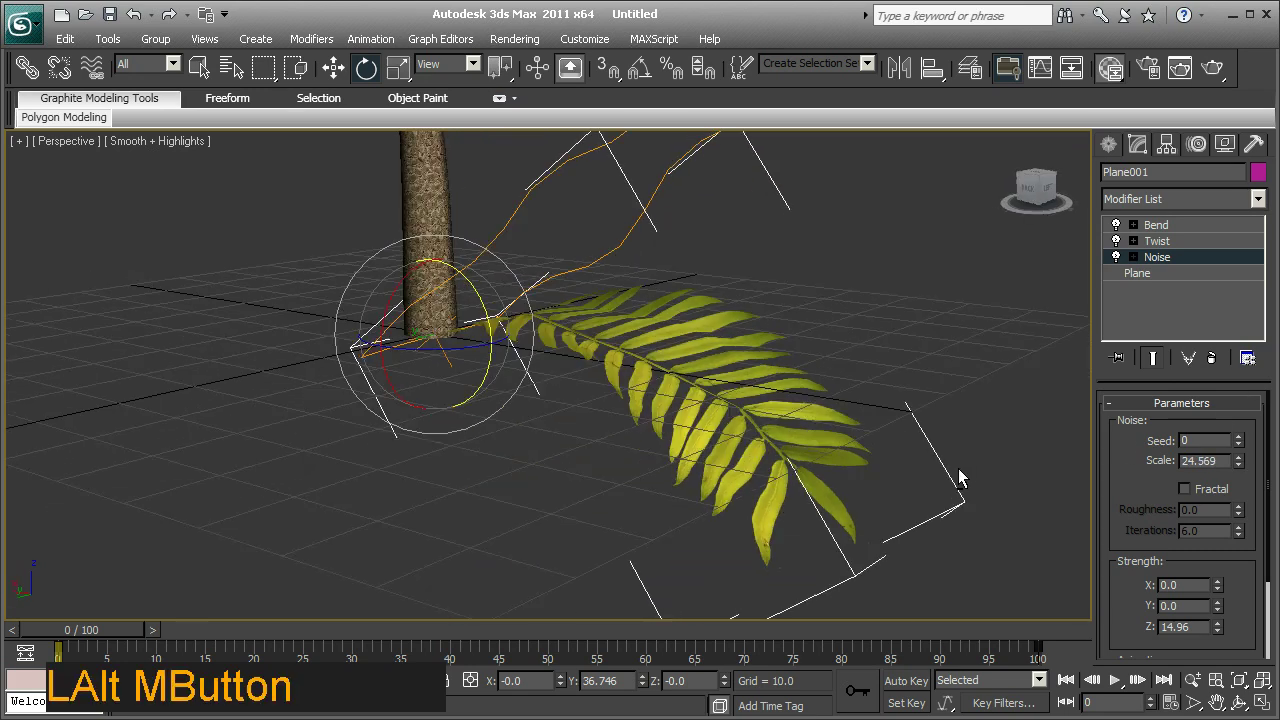
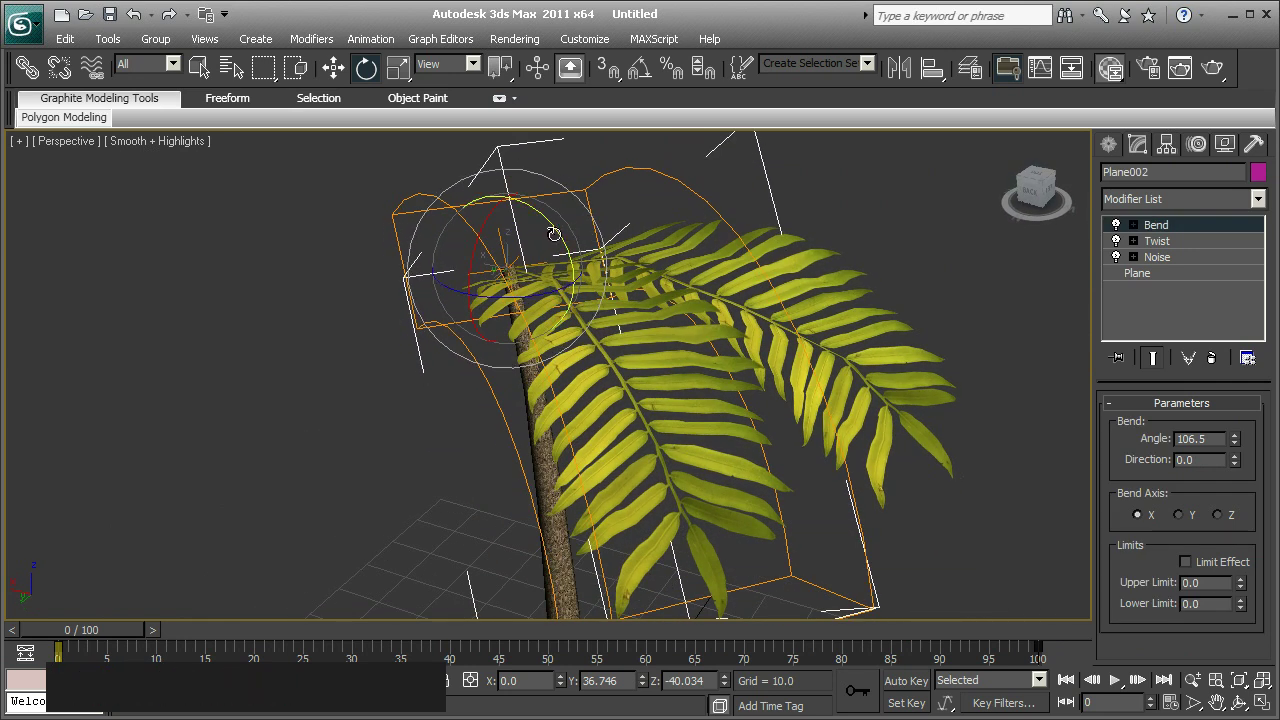
Switch the coordinate system to World for rotating cloned leaves around the trunk.
left_click(438, 67)
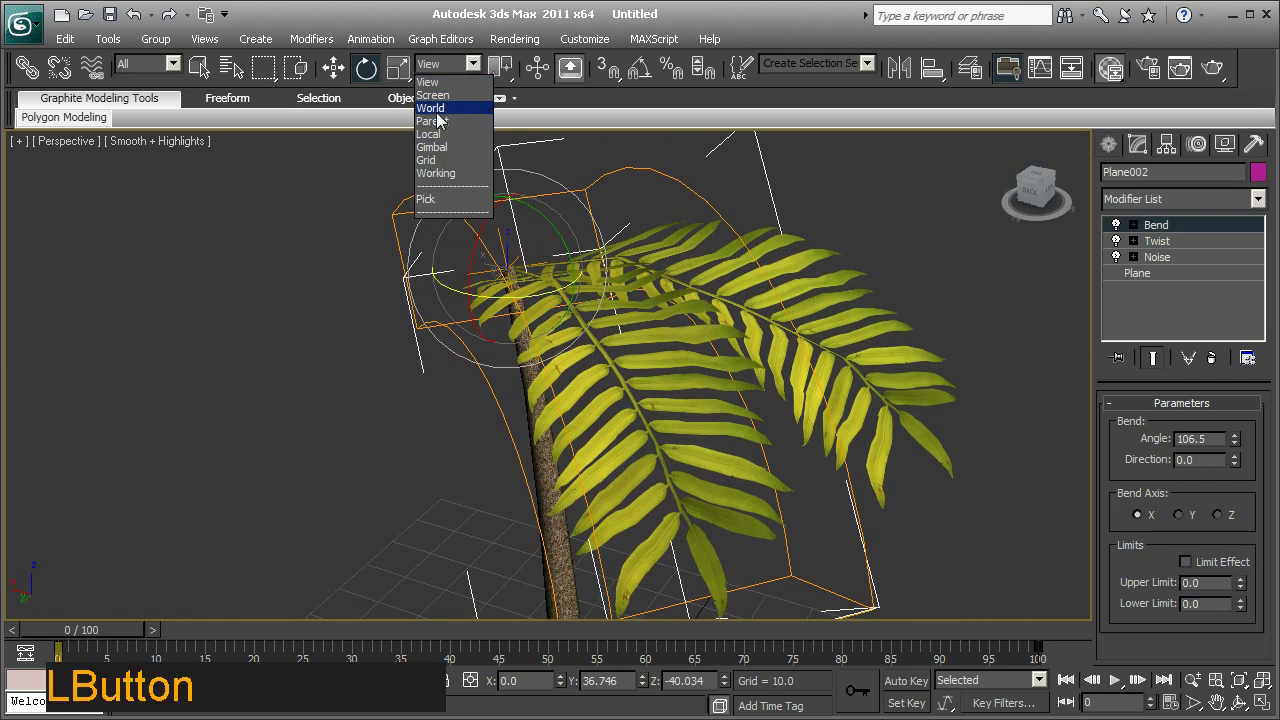
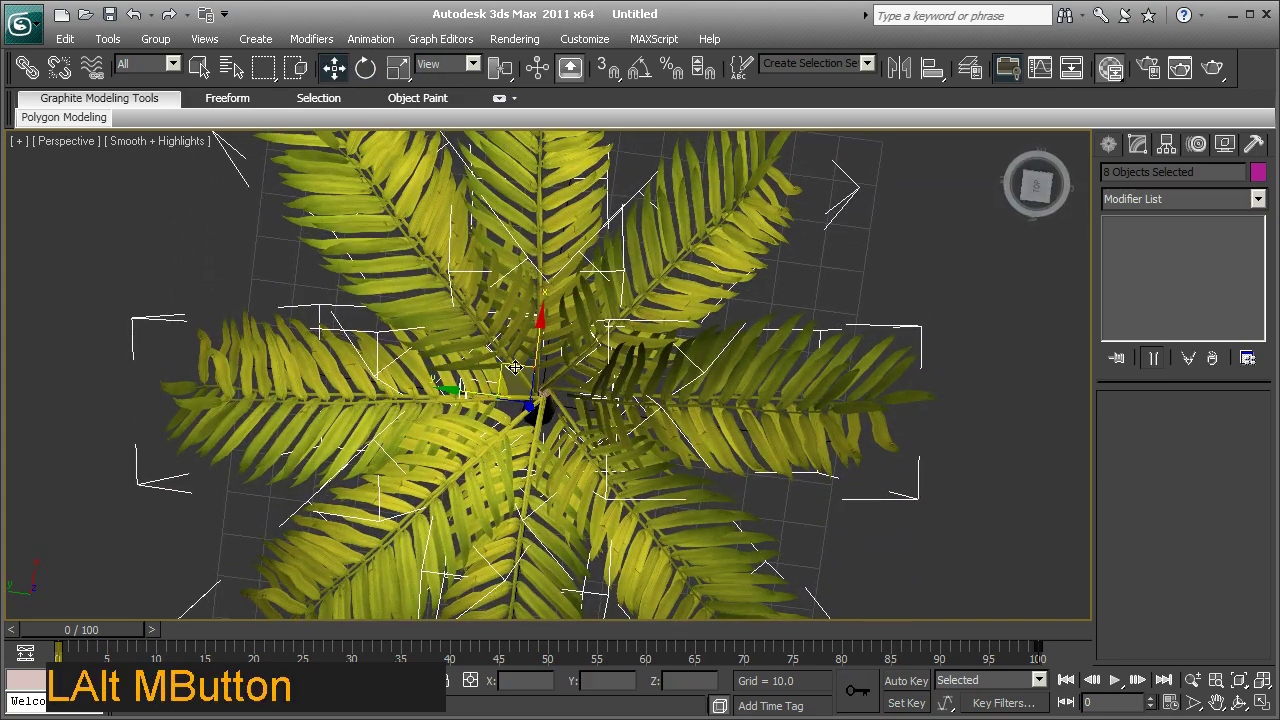
Rotate the selected crown of eight leaves with the Rotate tool (E).
left_click(517, 361)
key("e")
left_click(462, 72)
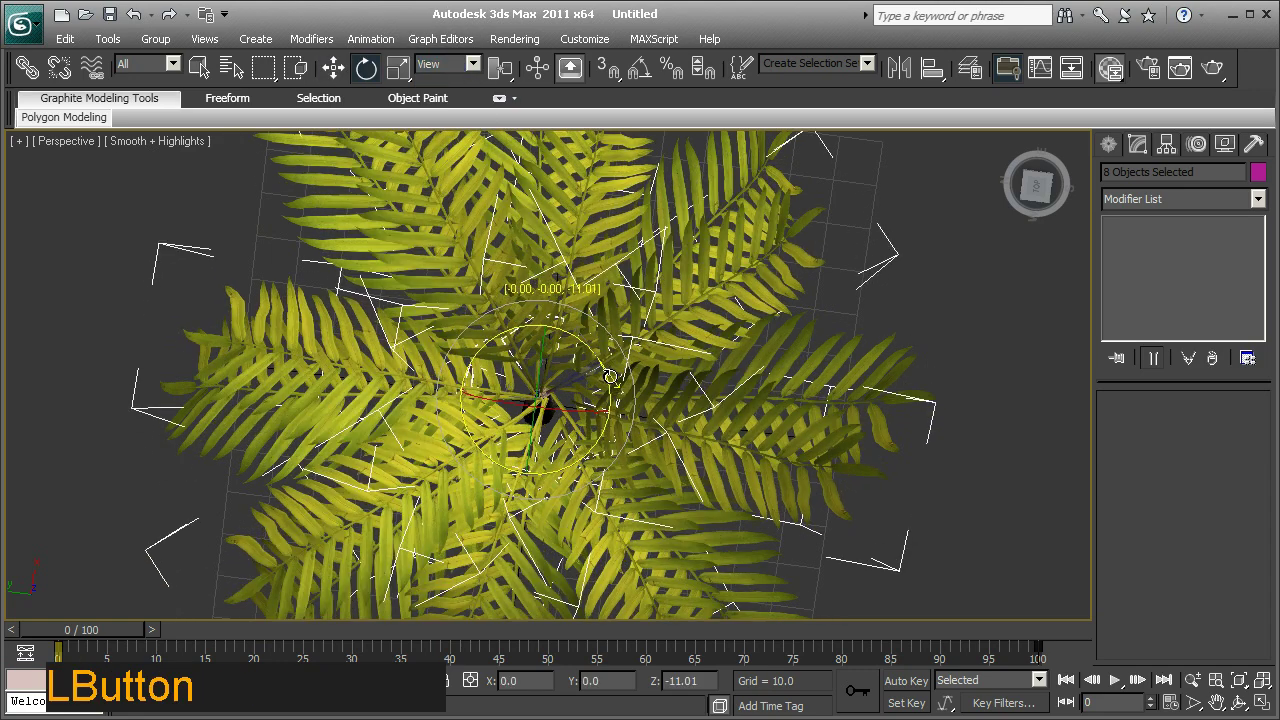
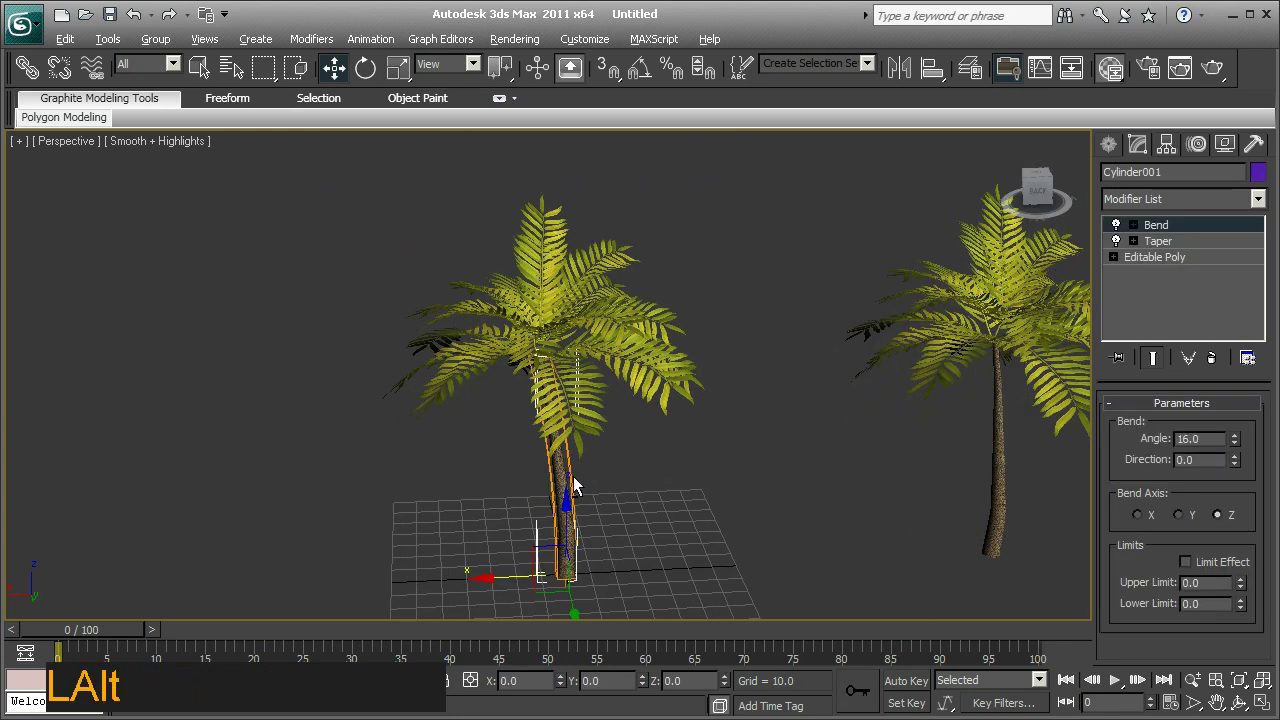
Choose Collapse All from the trunk's modifier stack menu.
right_click(1142, 309)
left_click(1234, 474)
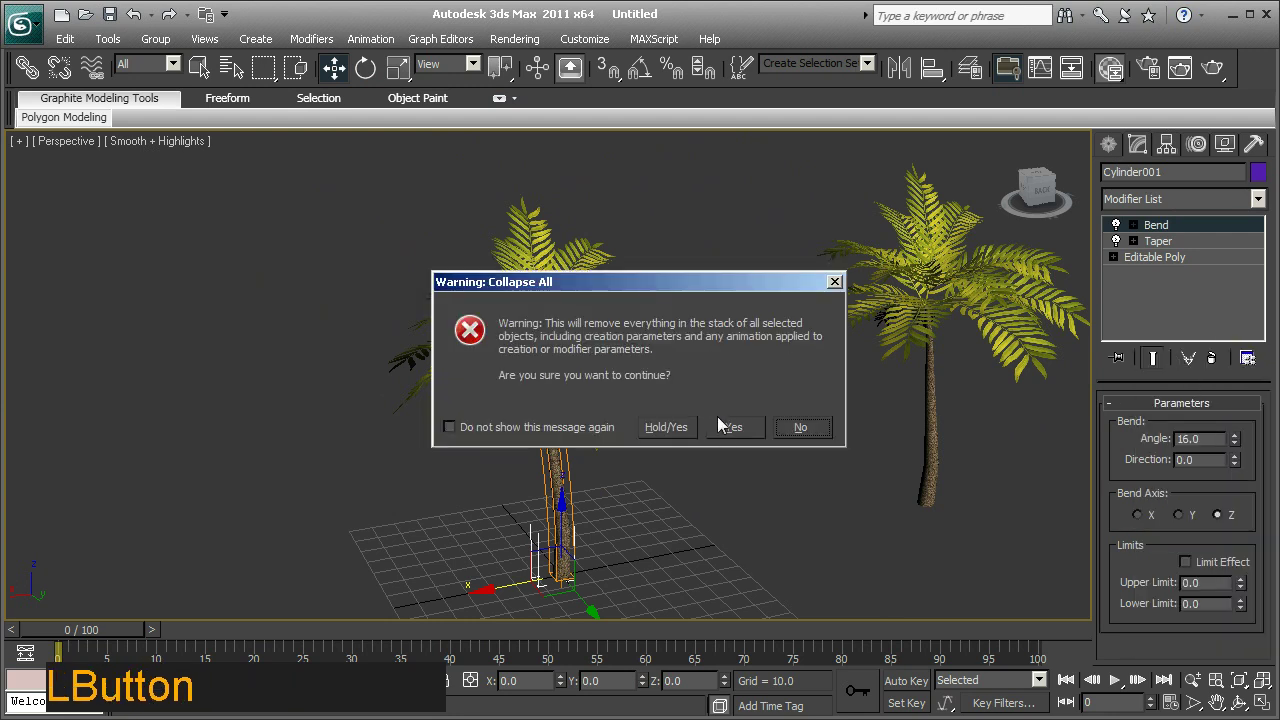
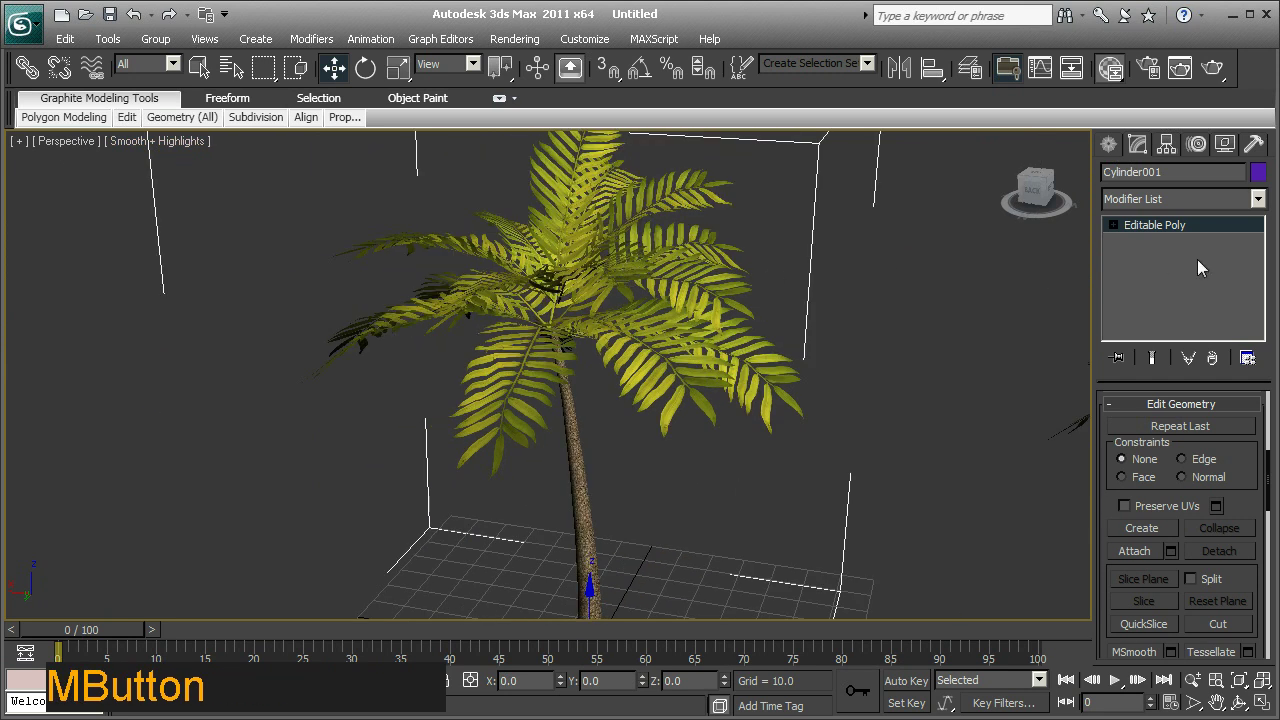
Replace the name Cylinder001 with 'palm tree' in the name field.
left_click(1185, 202)
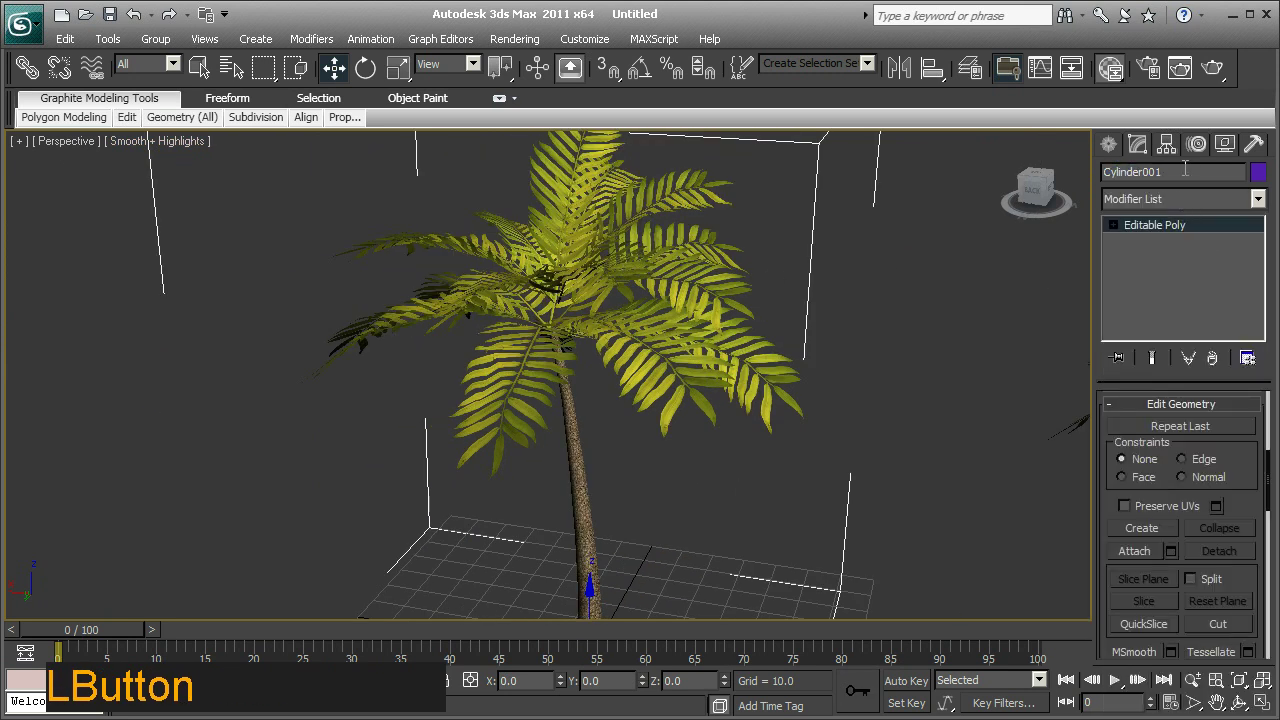
key("p")
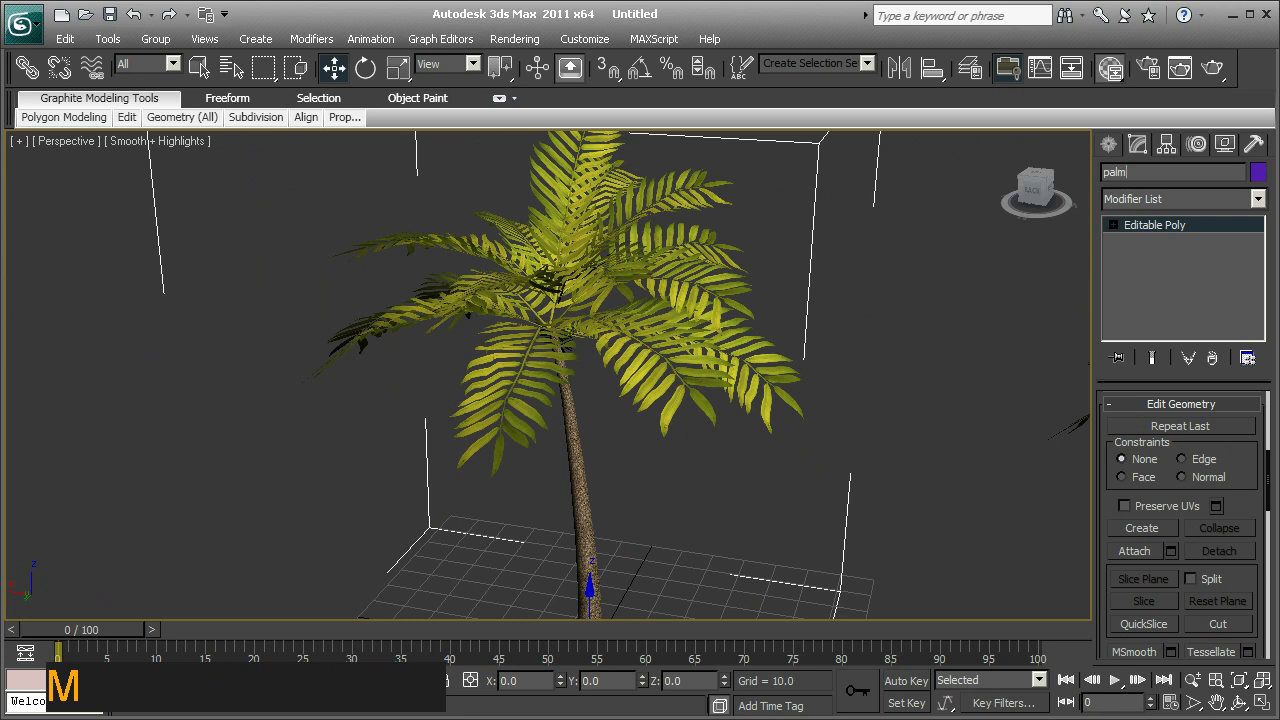
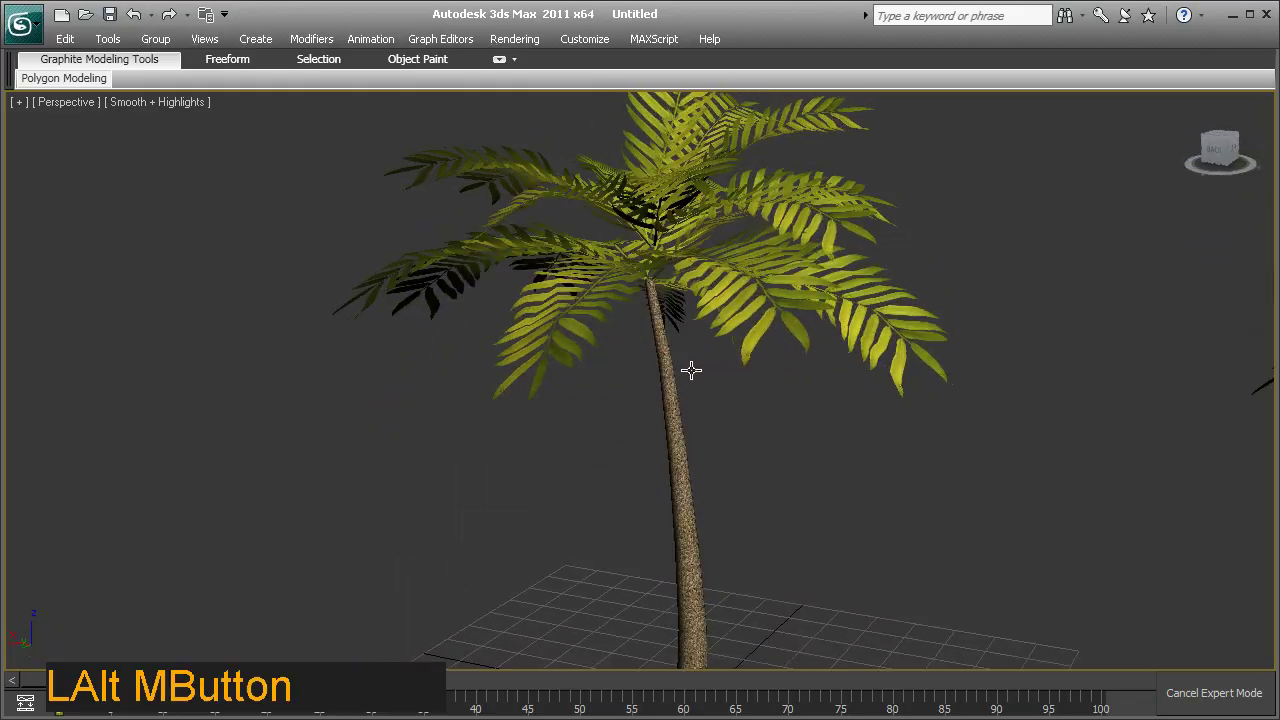
Orbit the view closely around the fronds of the two palm trees.
middle_click(723, 393)
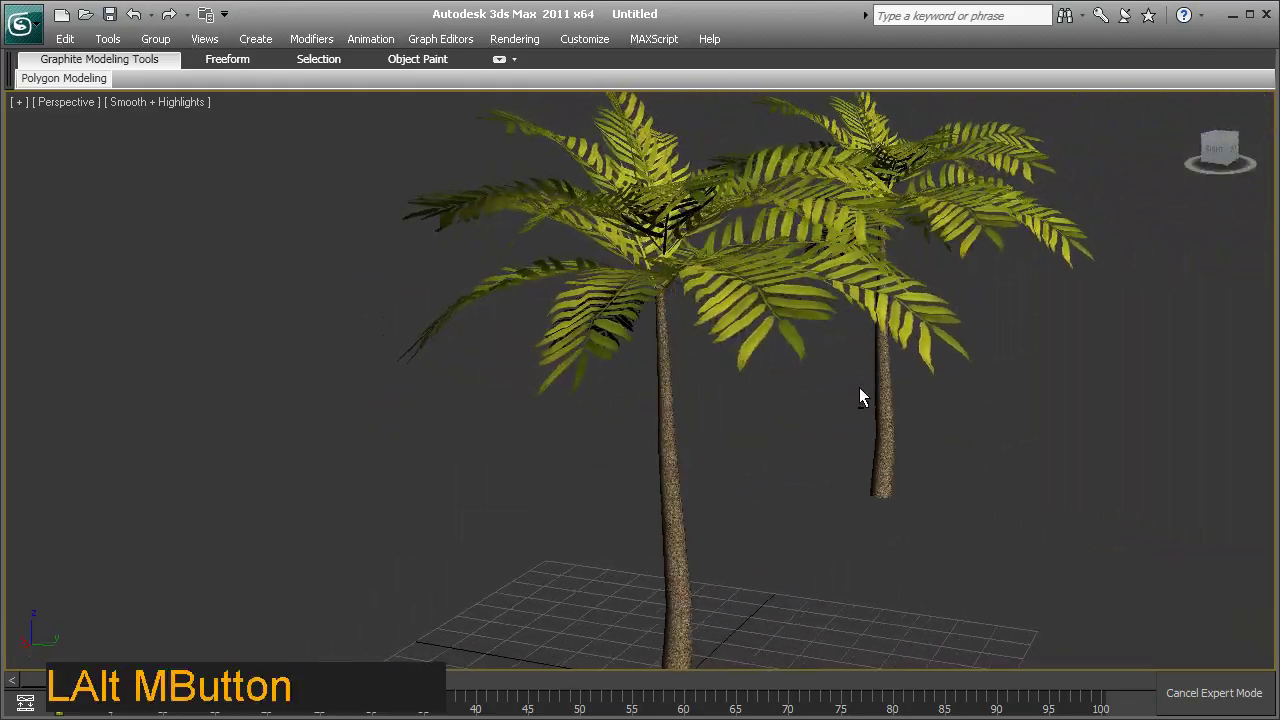
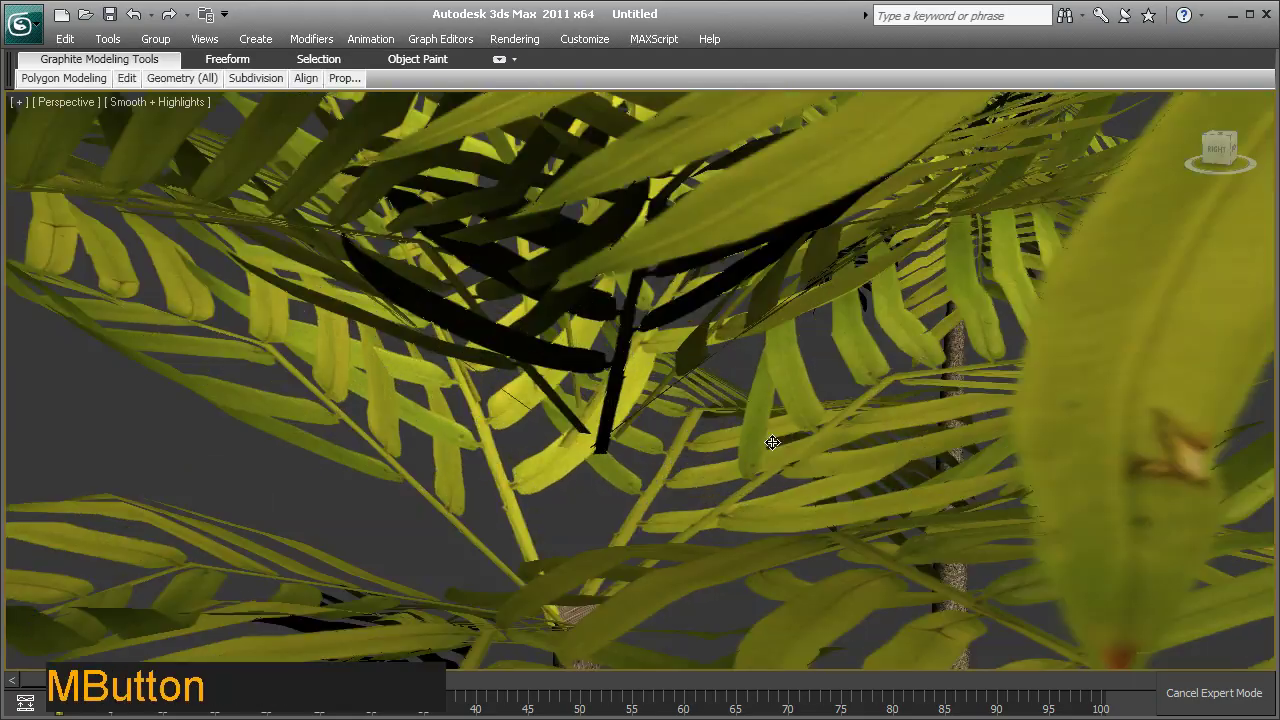
middle_click(770, 436)
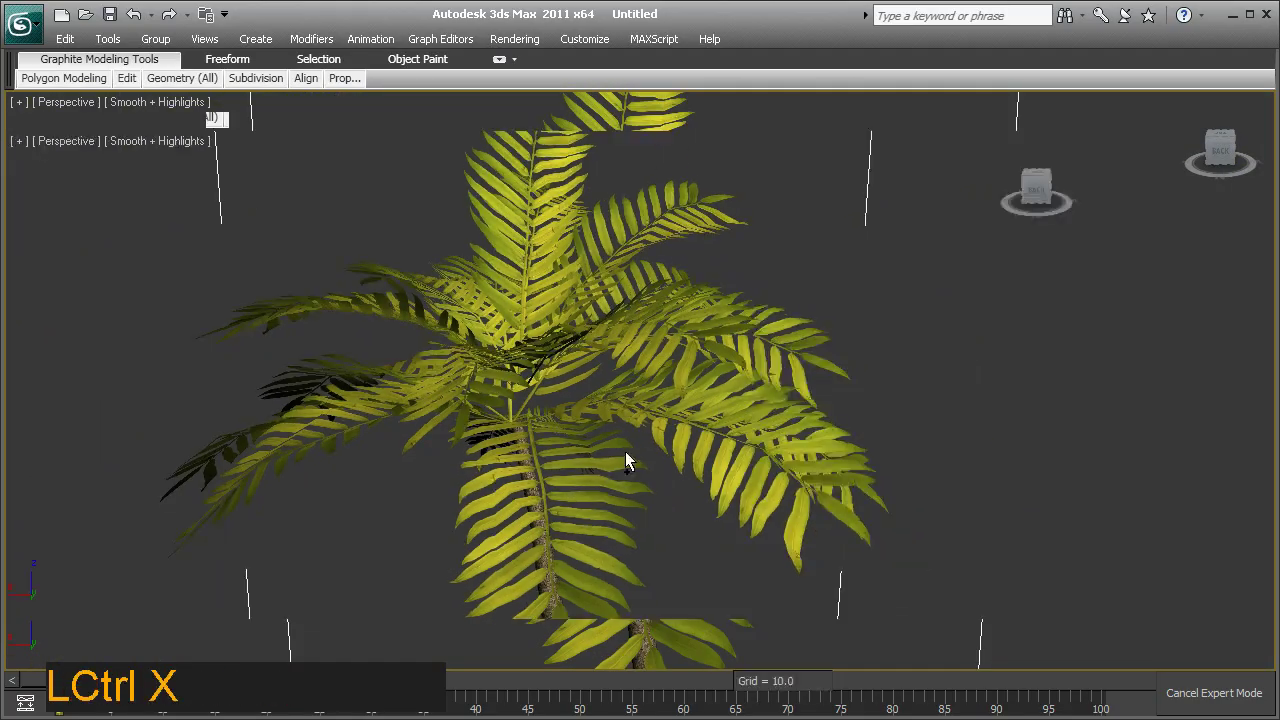